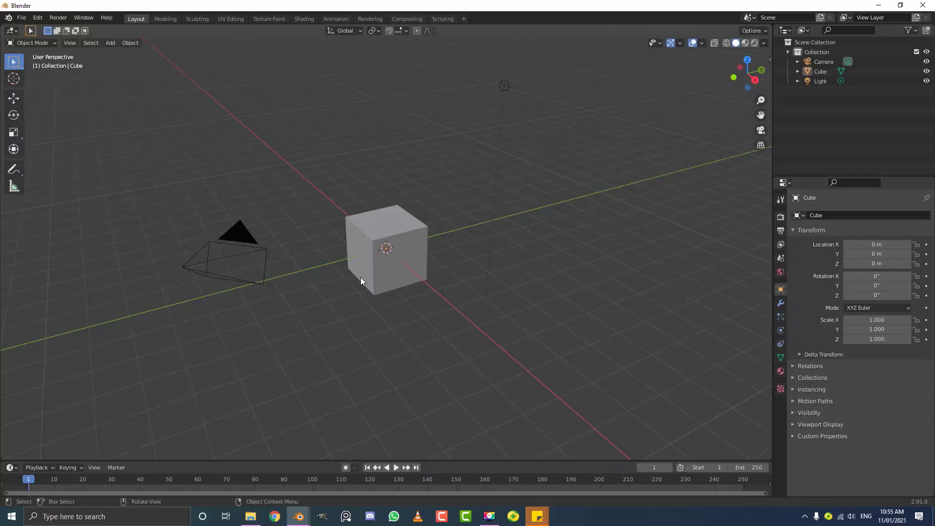
# Select the default cube and scale it by 7 so it measures 14 m per side.
pyautogui.middleClick(432, 259)
pyautogui.click(390, 243)
pyautogui.middleClick(400, 260)
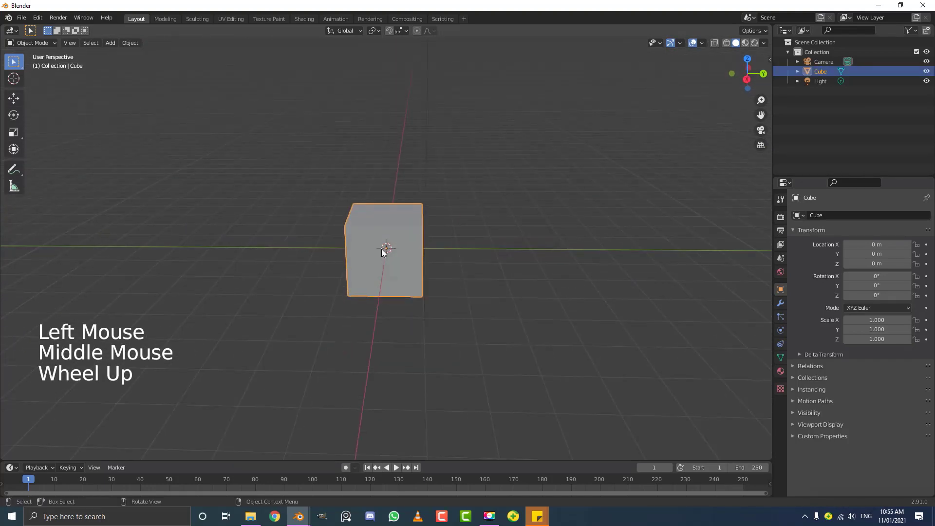
pyautogui.scroll(3)
pyautogui.press('s')
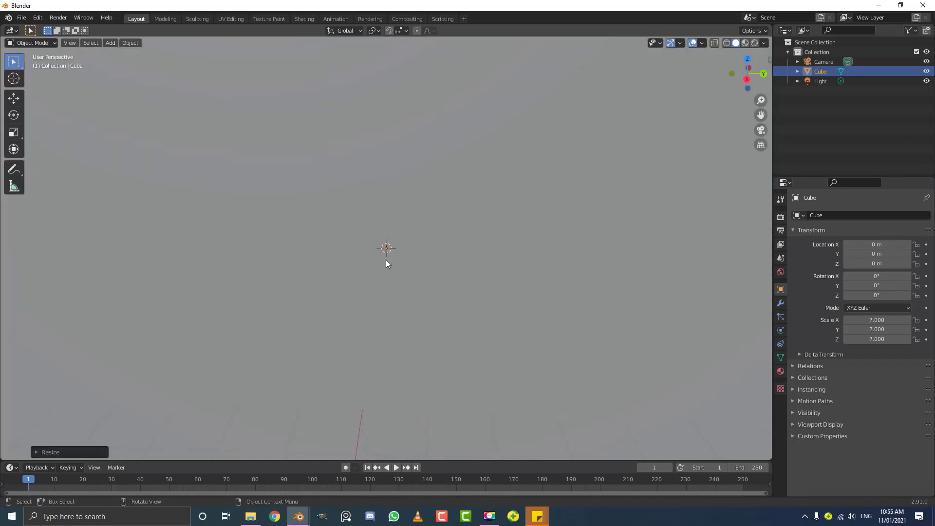
pyautogui.scroll(-3)
pyautogui.scroll(-3)
pyautogui.middleClick(517, 308)
pyautogui.scroll(3)
# Show the sidebar Item tab to confirm the cube's scale reads 7 on all axes.
pyautogui.press('n')
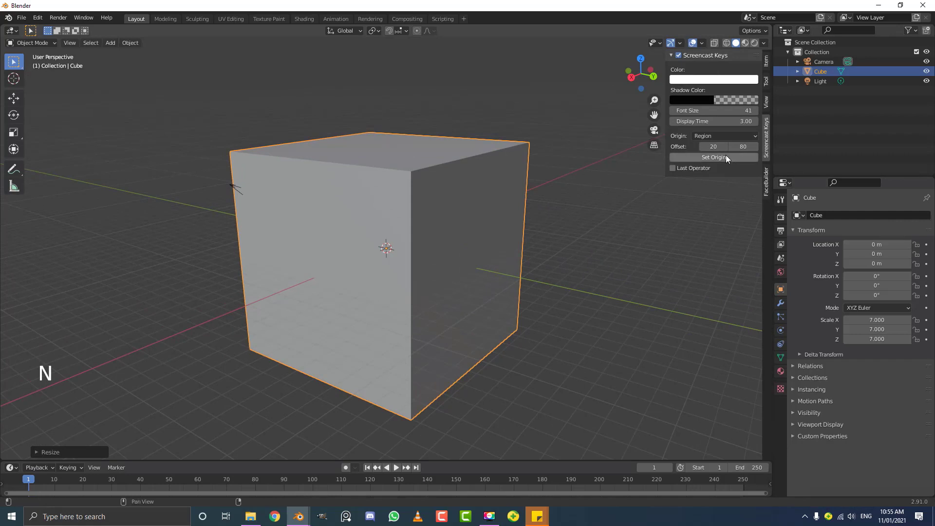
pyautogui.click(771, 65)
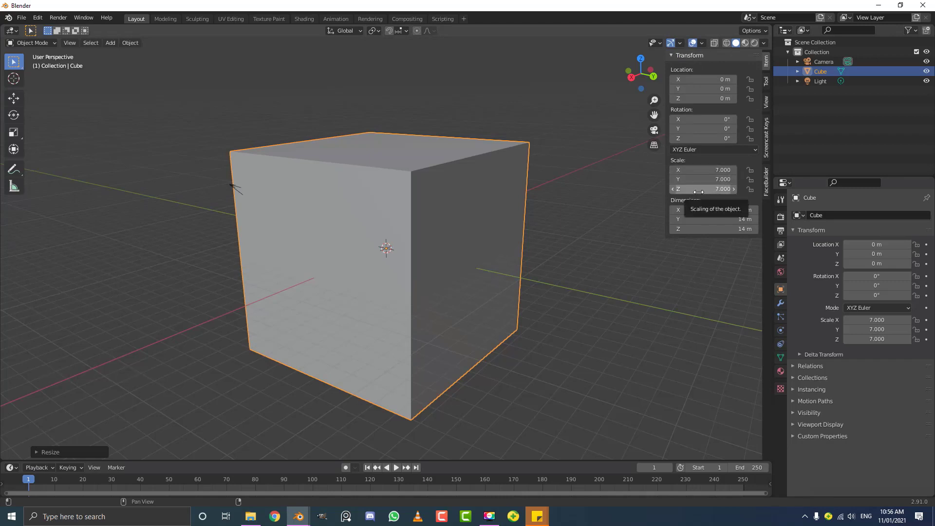
pyautogui.middleClick(359, 247)
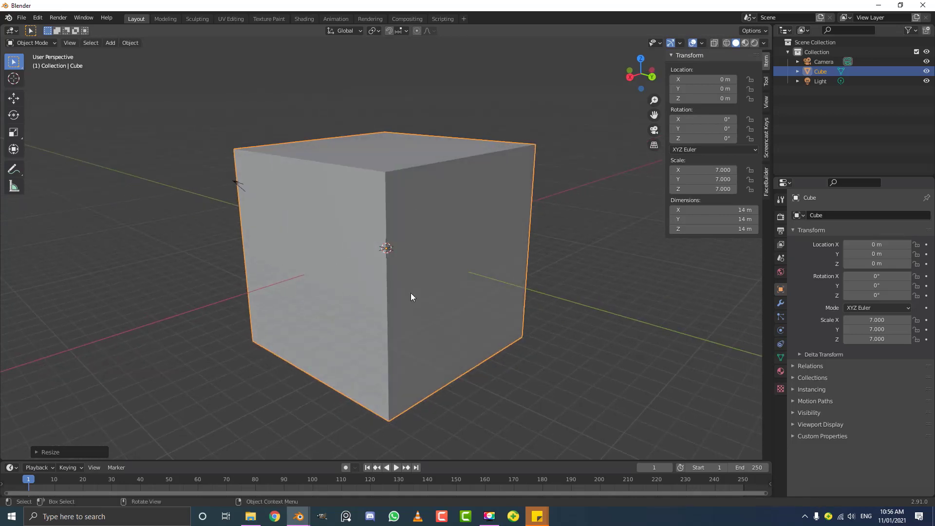
pyautogui.middleClick(326, 229)
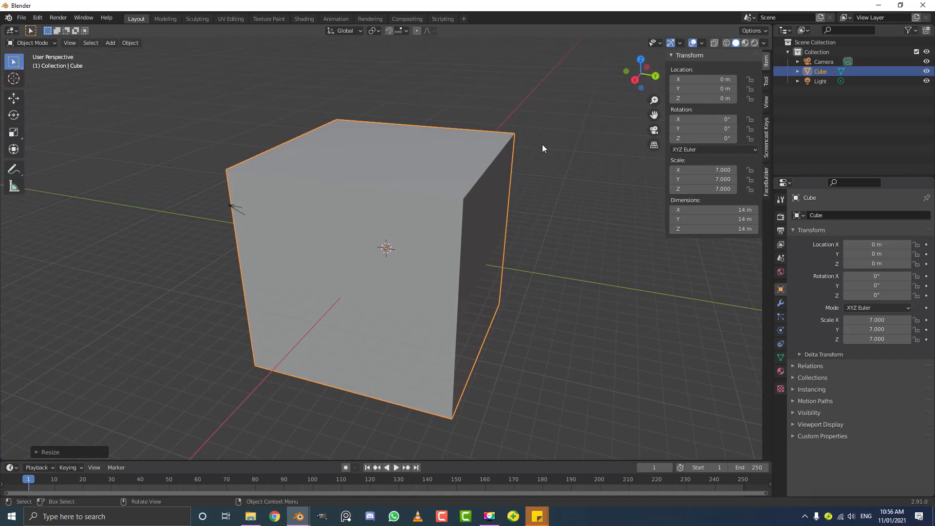
# Flatten the cube along Y to scale 0.114, making a thin wall, and view it from the side.
pyautogui.press('s')
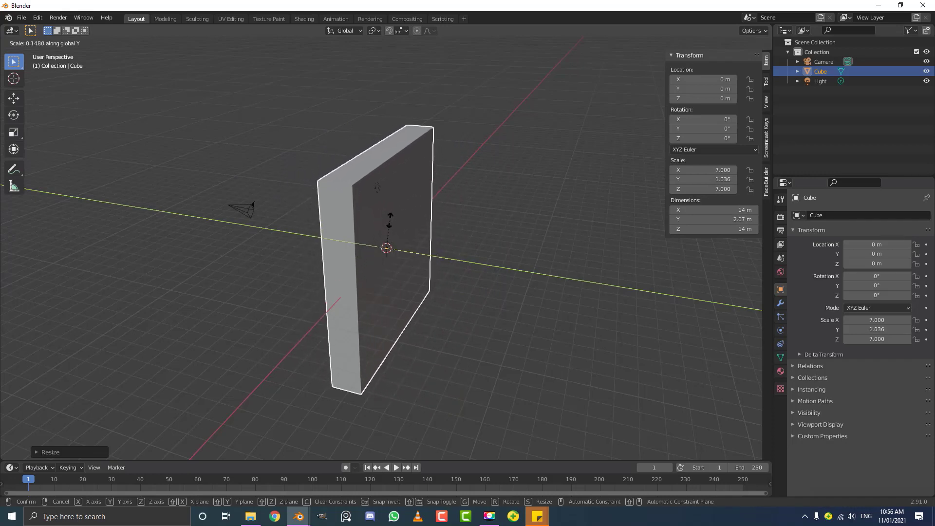
pyautogui.press('s')
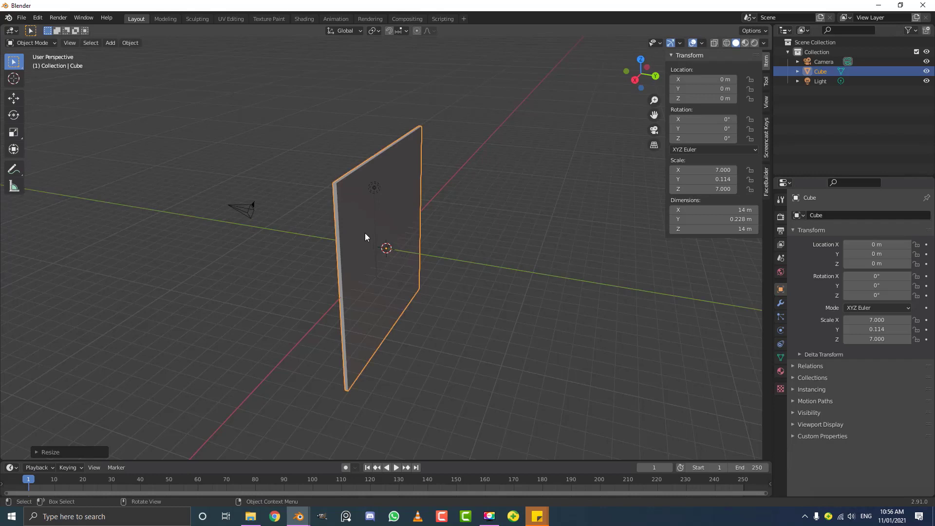
pyautogui.press('KP_1')
pyautogui.press('KP_3')
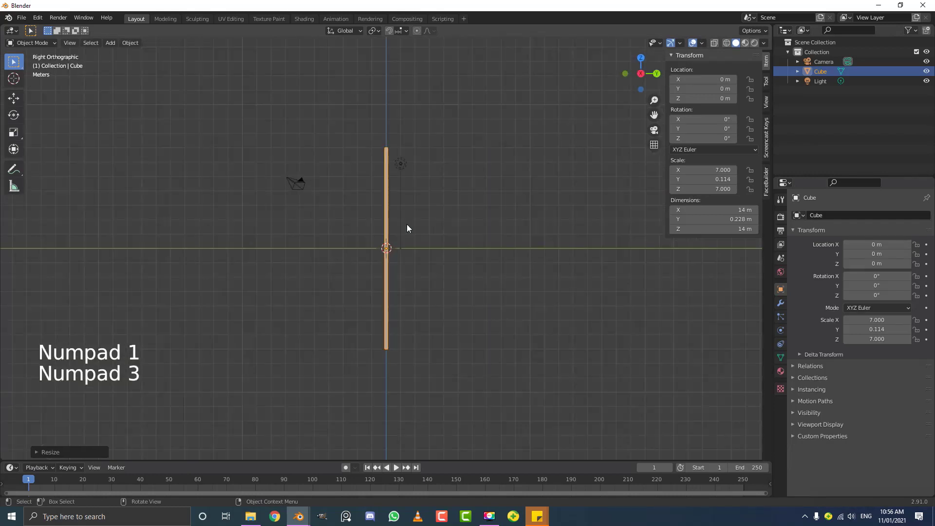
pyautogui.middleClick(397, 216)
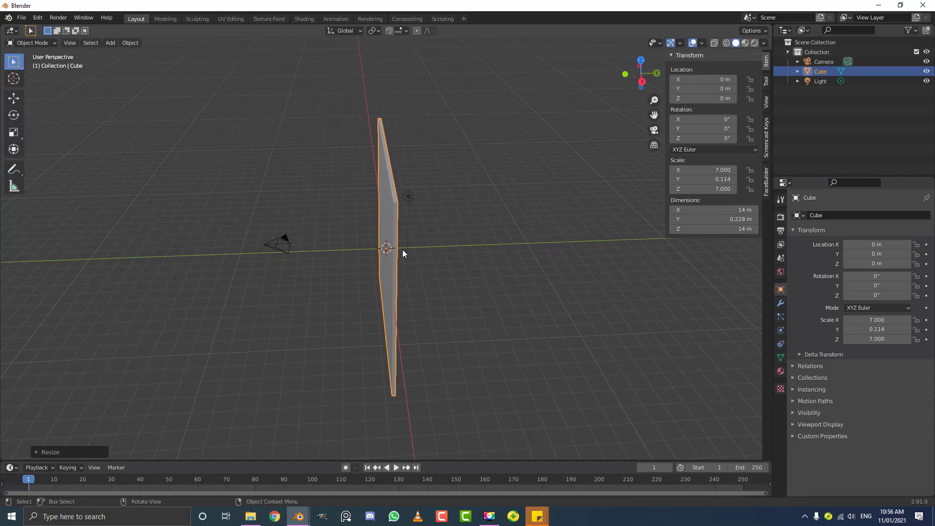
pyautogui.press('KP_3')
pyautogui.scroll(3)
pyautogui.middleClick(386, 167)
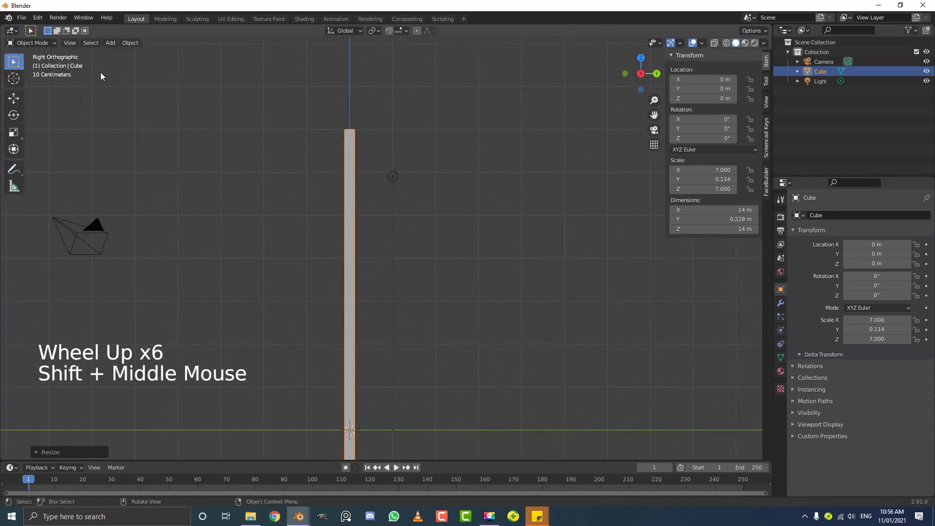
# In Edit Mode select all the wall's mesh and move it up along Z to rest on the ground.
pyautogui.click(44, 42)
pyautogui.scroll(3)
pyautogui.scroll(-3)
pyautogui.press('g')
pyautogui.scroll(3)
pyautogui.press('g')
pyautogui.scroll(3)
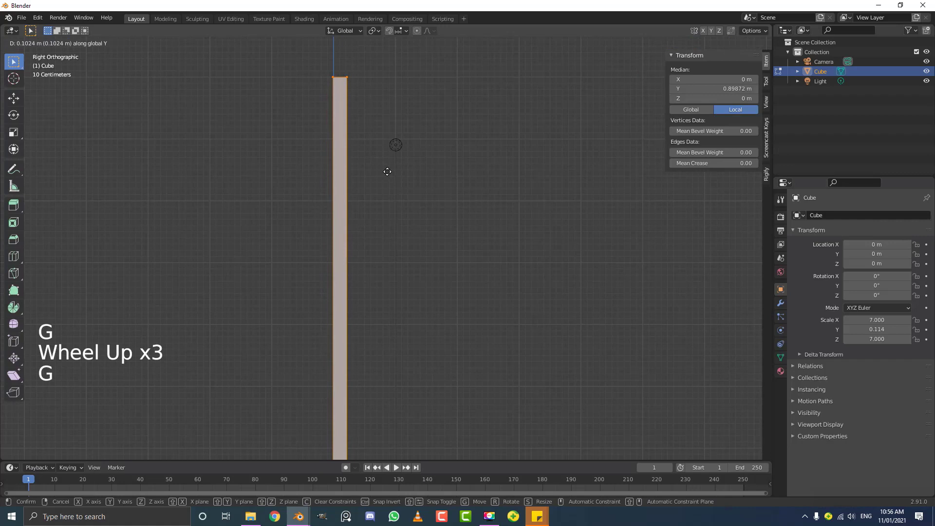
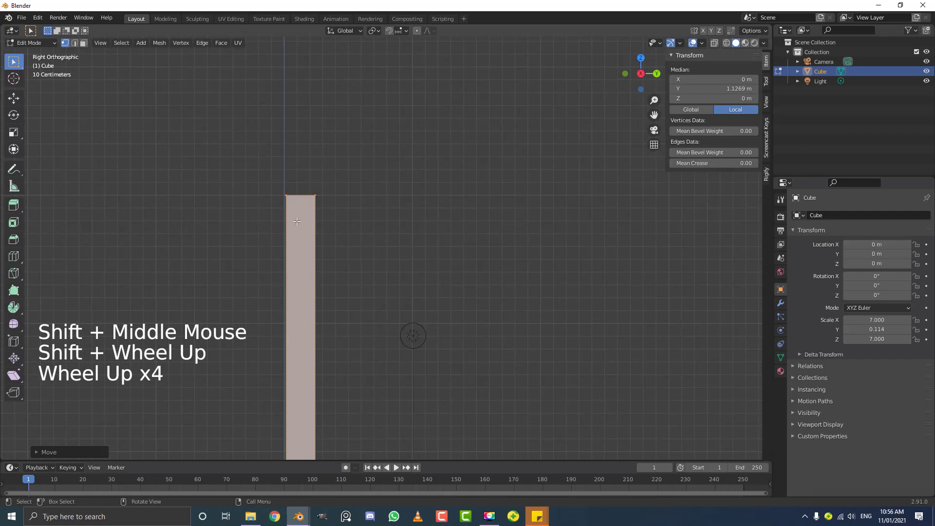
pyautogui.press('g')
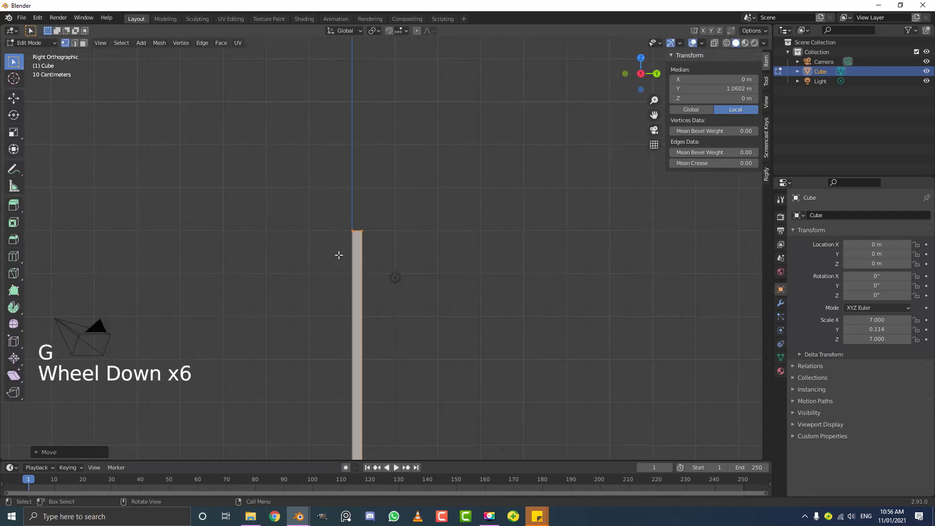
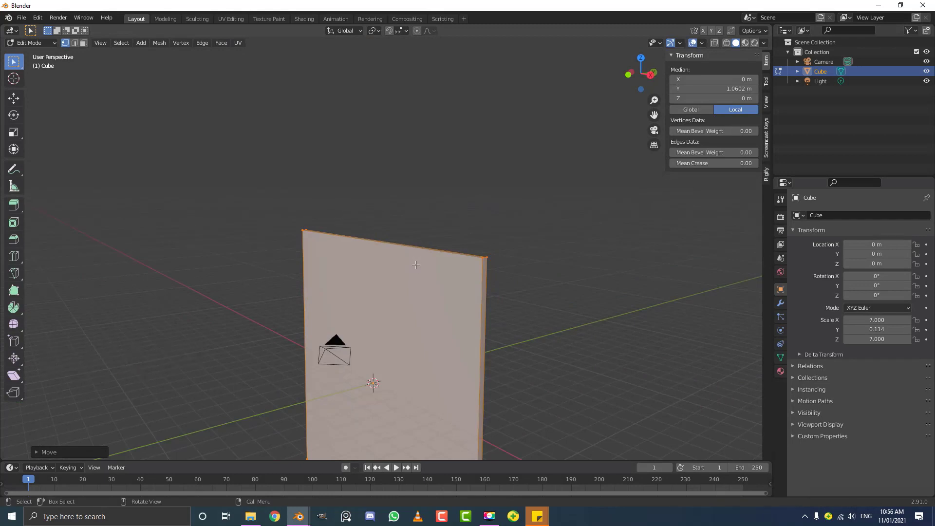
pyautogui.press('g')
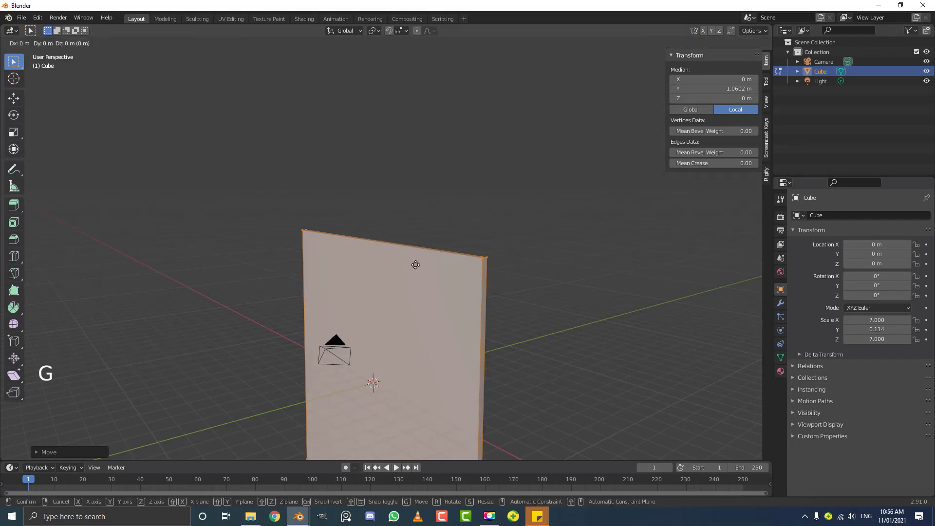
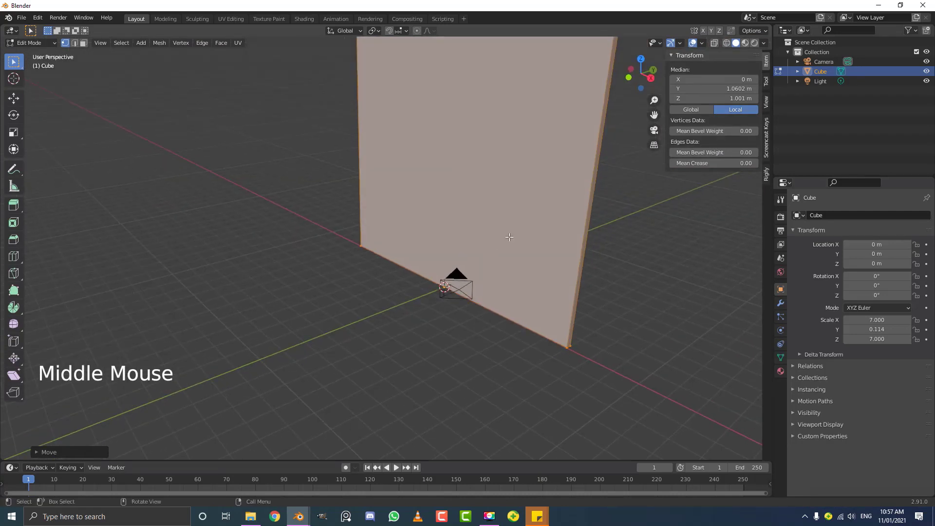
pyautogui.scroll(-3)
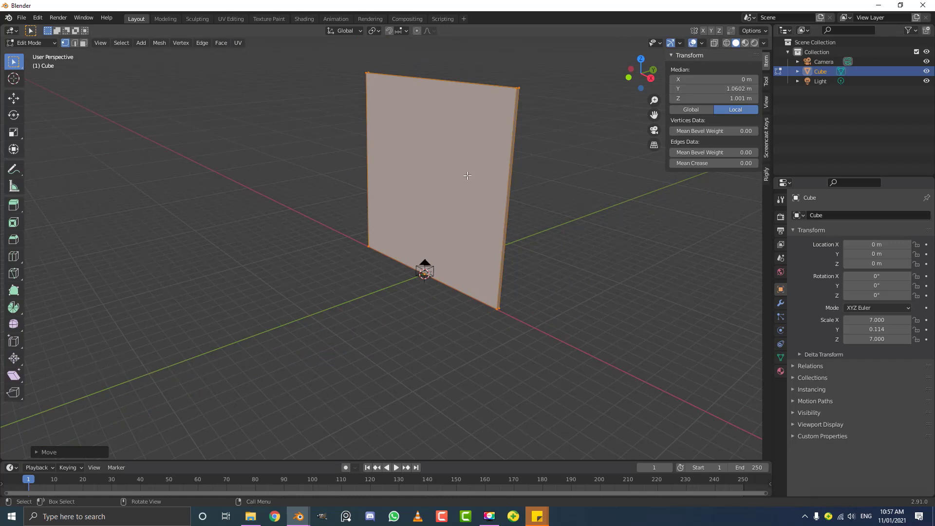
# Back in Object Mode, add a cylinder at the origin beside the wall.
pyautogui.press('Tab')
pyautogui.middleClick(409, 187)
pyautogui.press('alt+a')
pyautogui.press('KP_1')
pyautogui.middleClick(391, 224)
pyautogui.scroll(3)
pyautogui.scroll(3)
pyautogui.press('shift+a')
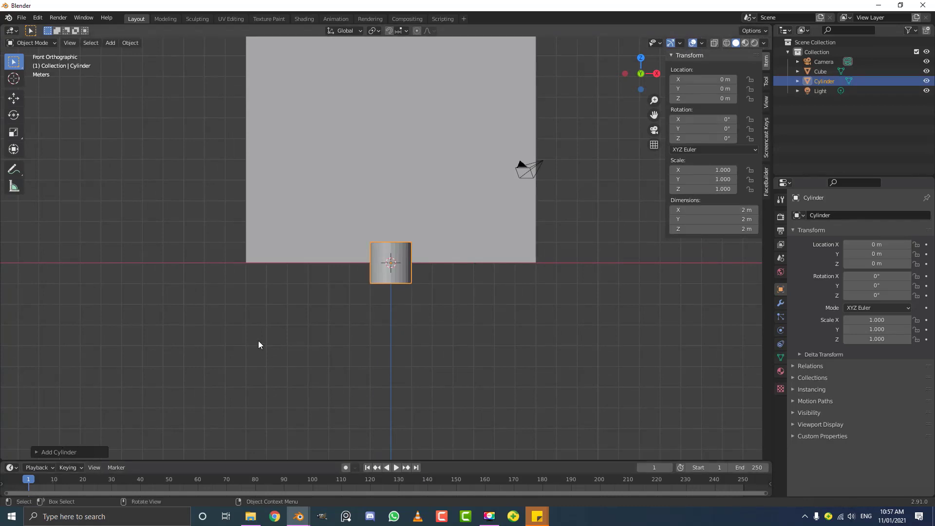
pyautogui.scroll(3)
pyautogui.middleClick(442, 265)
pyautogui.middleClick(383, 285)
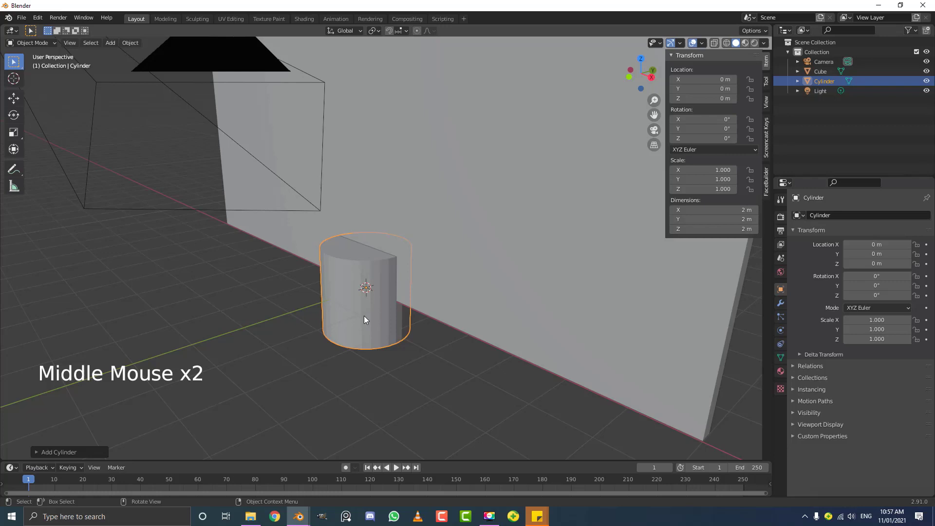
# In Edit Mode rotate the cylinder's mesh 90° about X so it lies on its side.
pyautogui.press('Tab')
pyautogui.press('g')
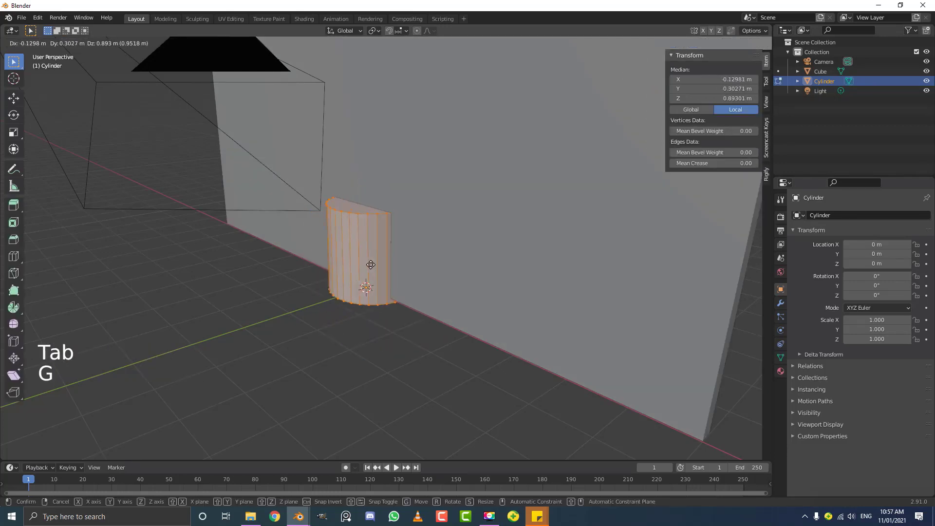
pyautogui.press('r')
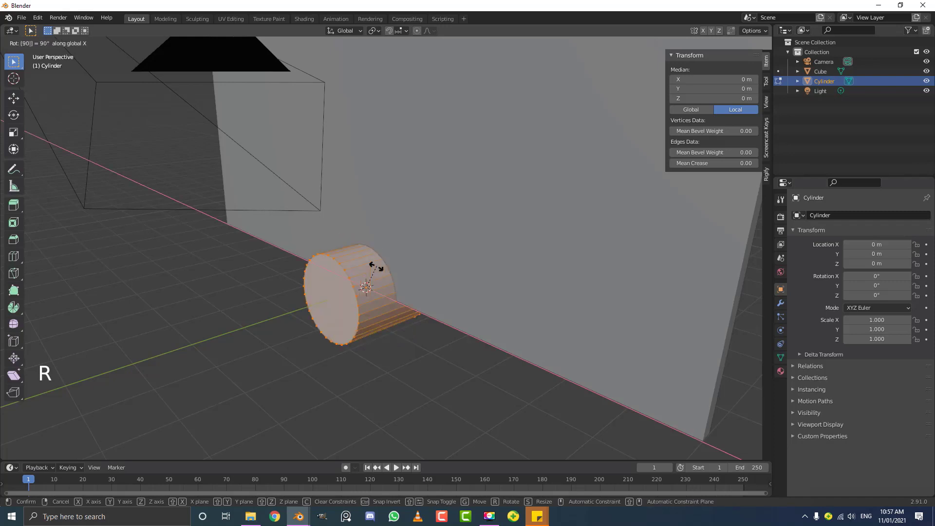
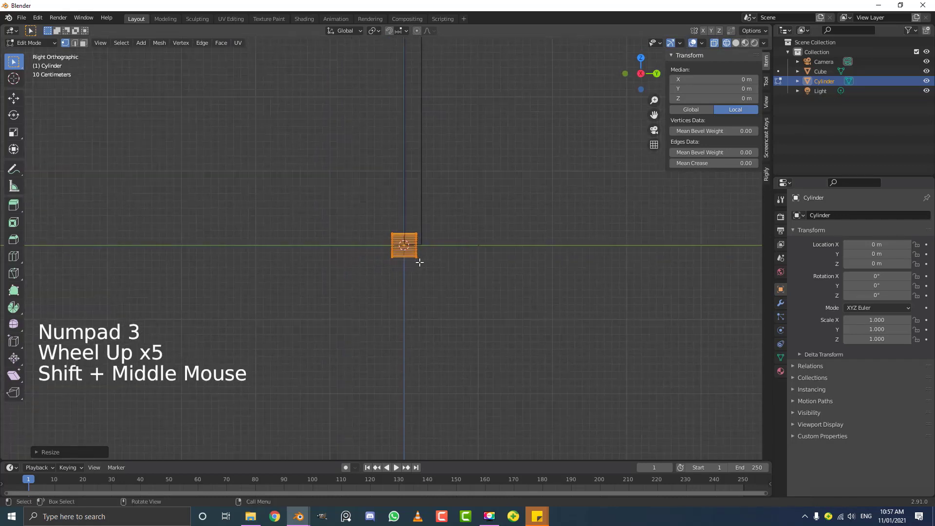
# Shift the cylinder along Y toward the wall and bevel its edges into a 0.98 m peg.
pyautogui.scroll(3)
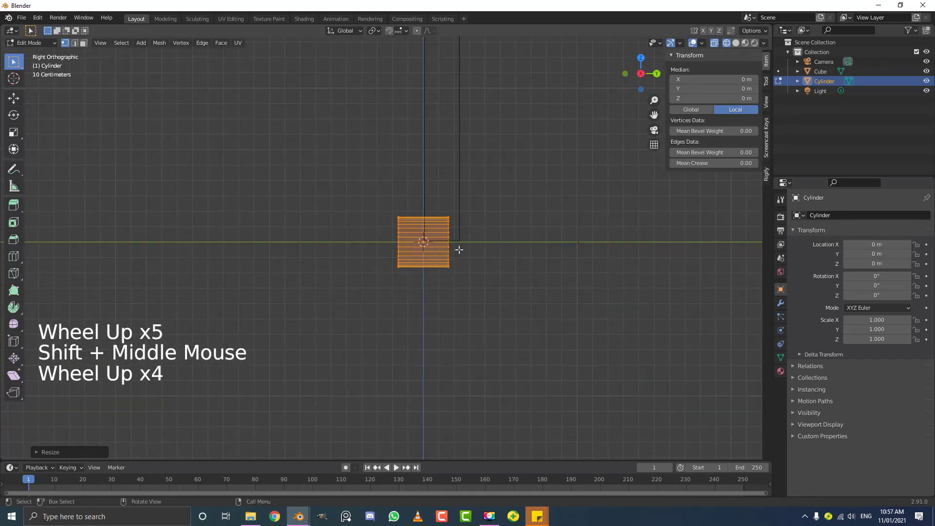
pyautogui.press('g')
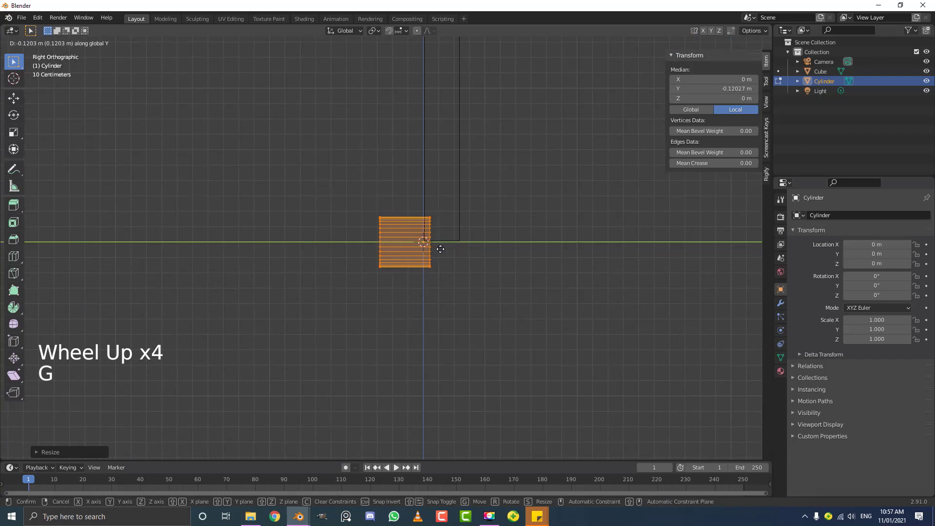
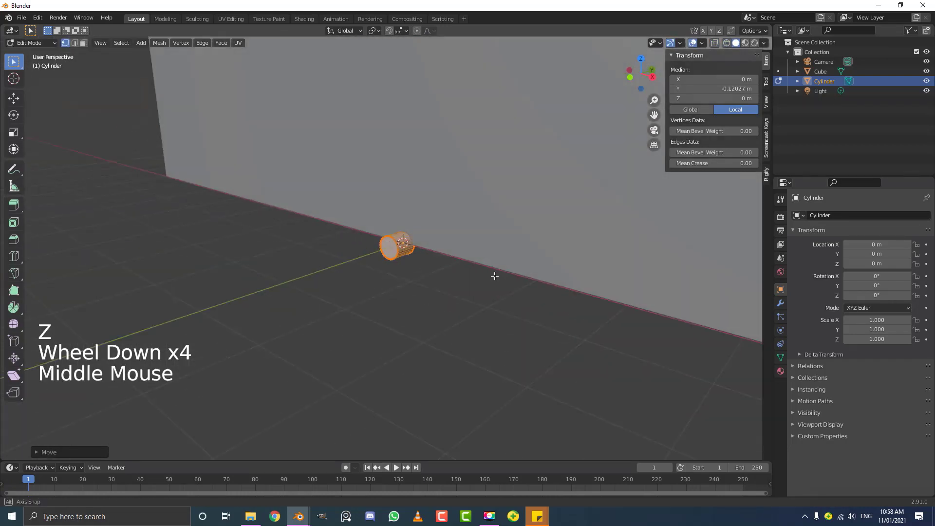
pyautogui.scroll(3)
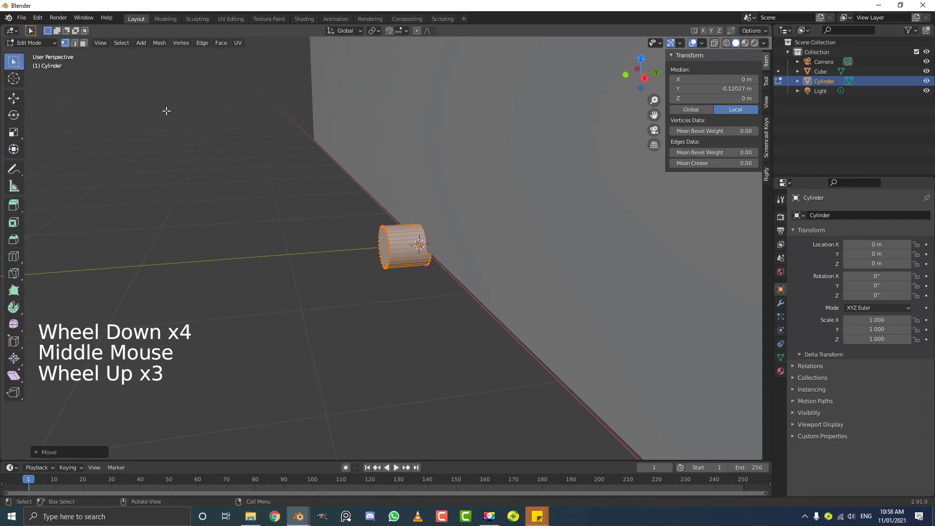
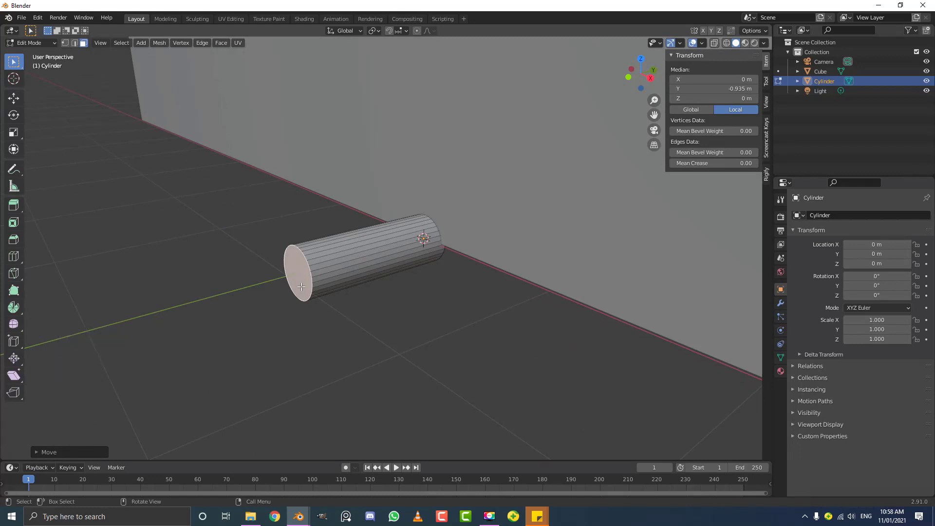
pyautogui.press('ctrl+b')
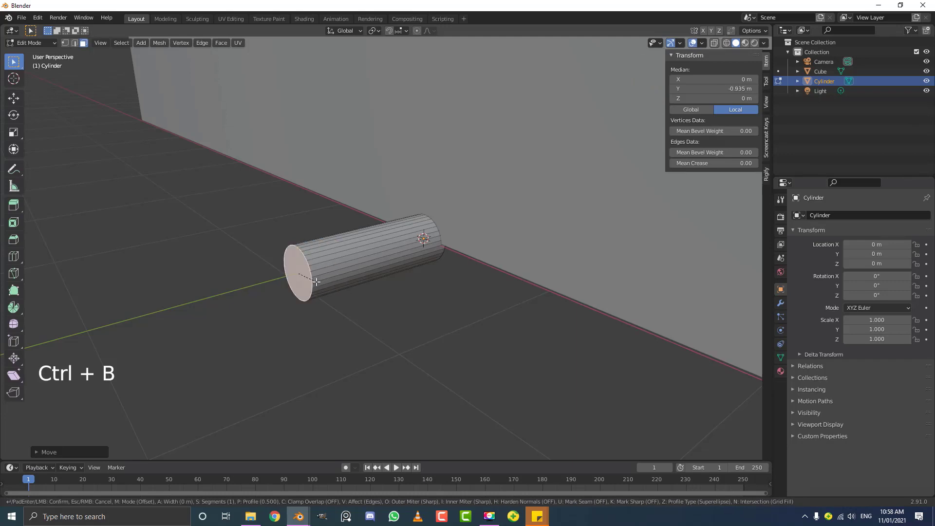
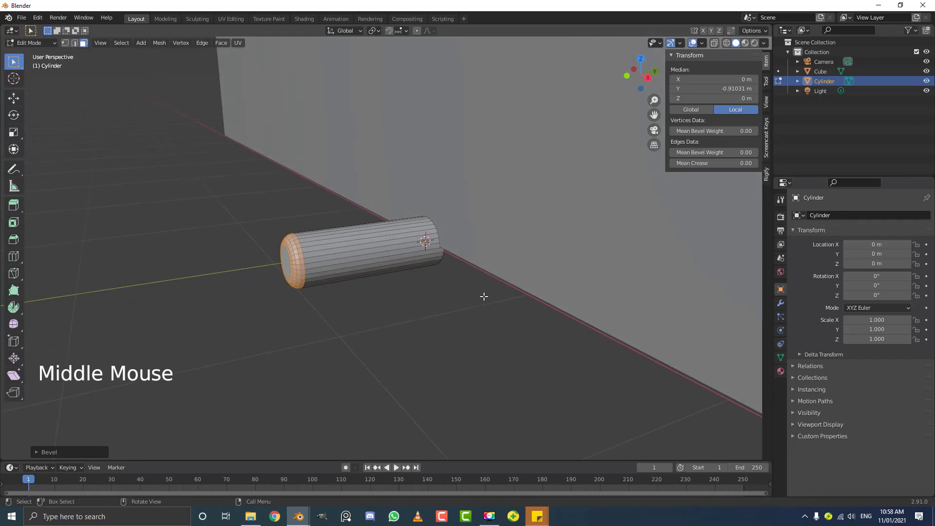
# Leave Edit Mode and look at the wall straight on from the front.
pyautogui.press('Tab')
pyautogui.press('KP_1')
pyautogui.scroll(-3)
pyautogui.scroll(-3)
pyautogui.middleClick(402, 261)
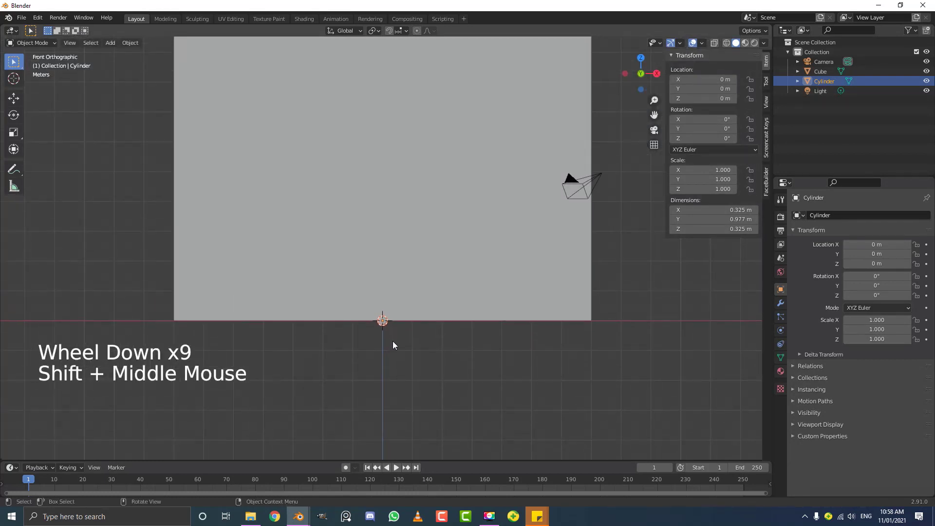
# Move the peg to the wall's lower left and add an Array modifier with relative X offset 2.8.
pyautogui.press('g')
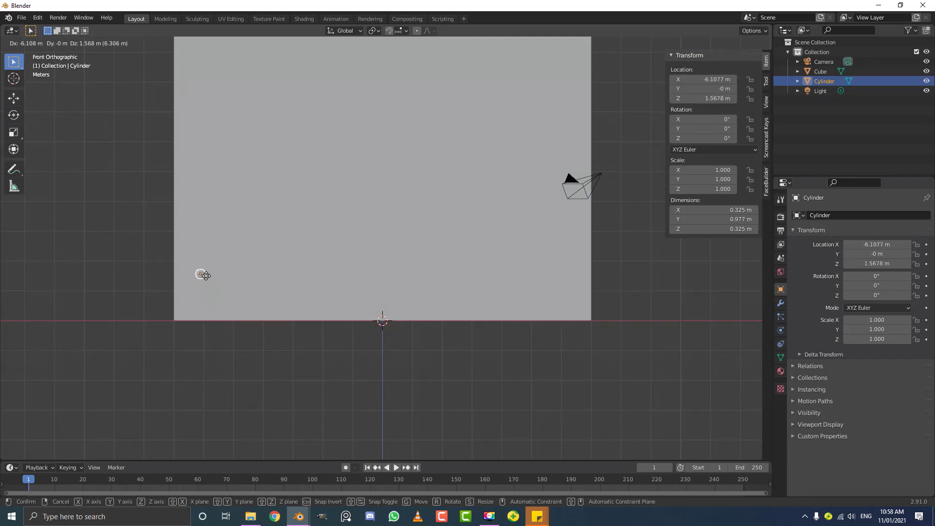
pyautogui.middleClick(289, 269)
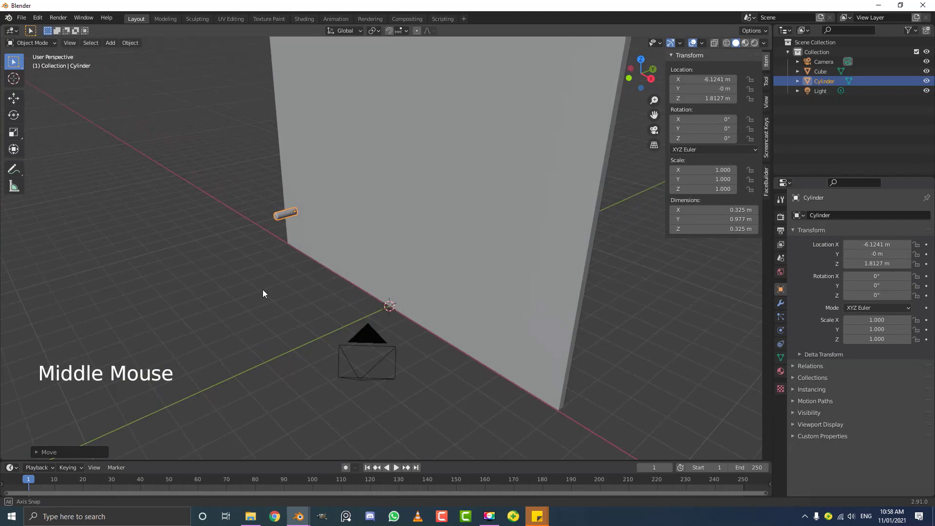
pyautogui.click(780, 305)
pyautogui.click(816, 220)
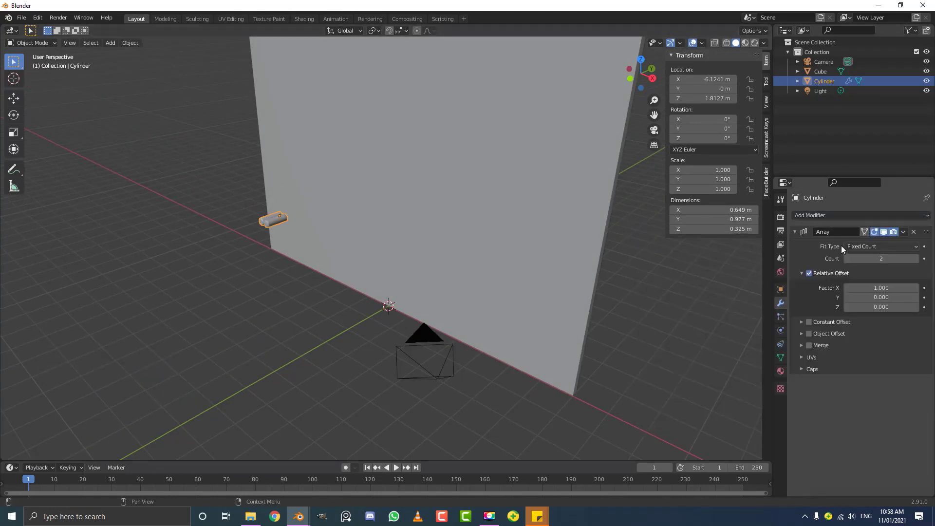
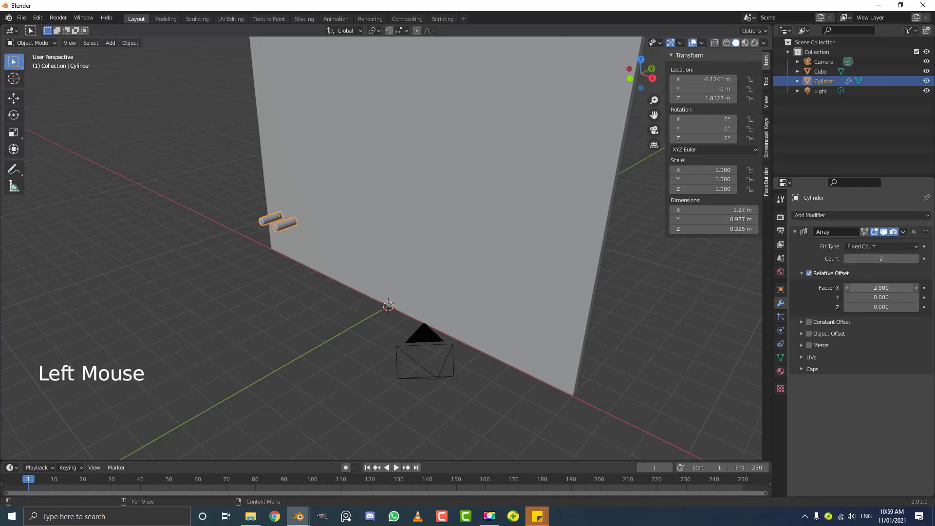
pyautogui.press('KP_1')
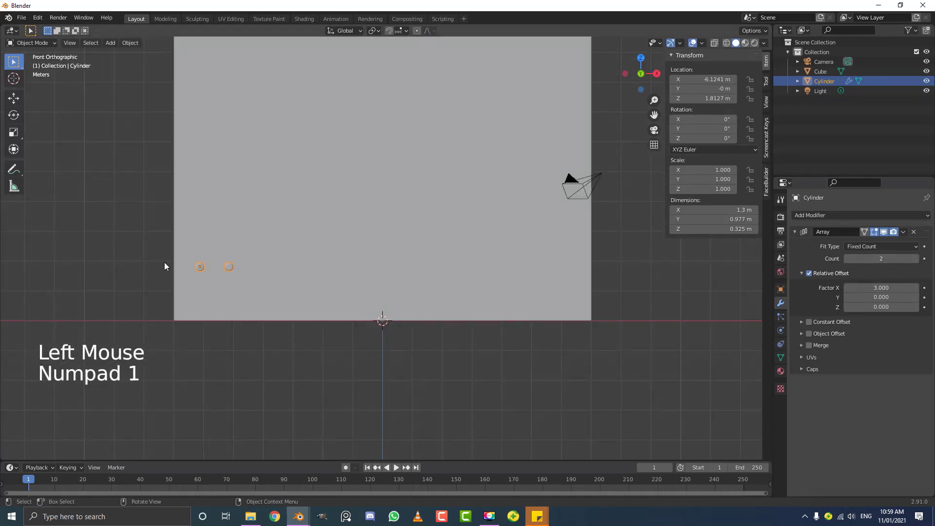
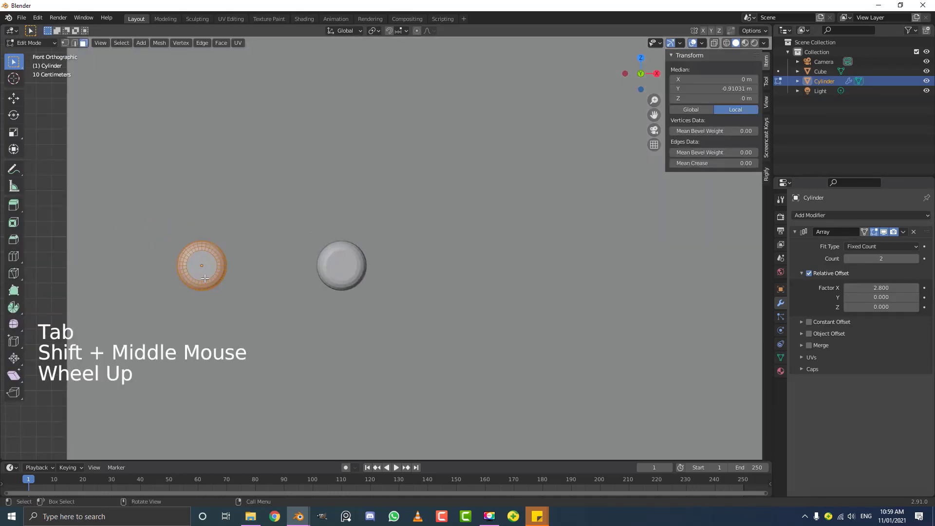
# Duplicate the peg in Edit Mode, offset it diagonally, and set the array X factor to 1.33.
pyautogui.press('g')
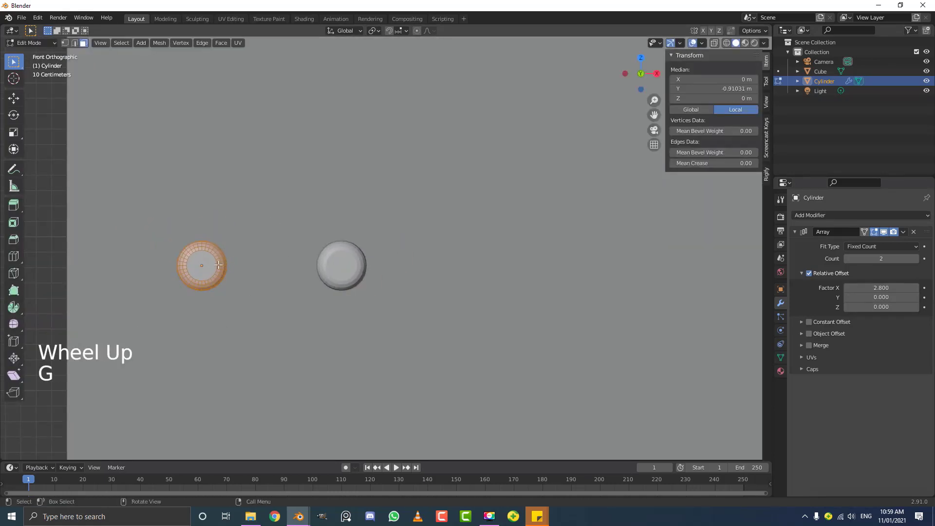
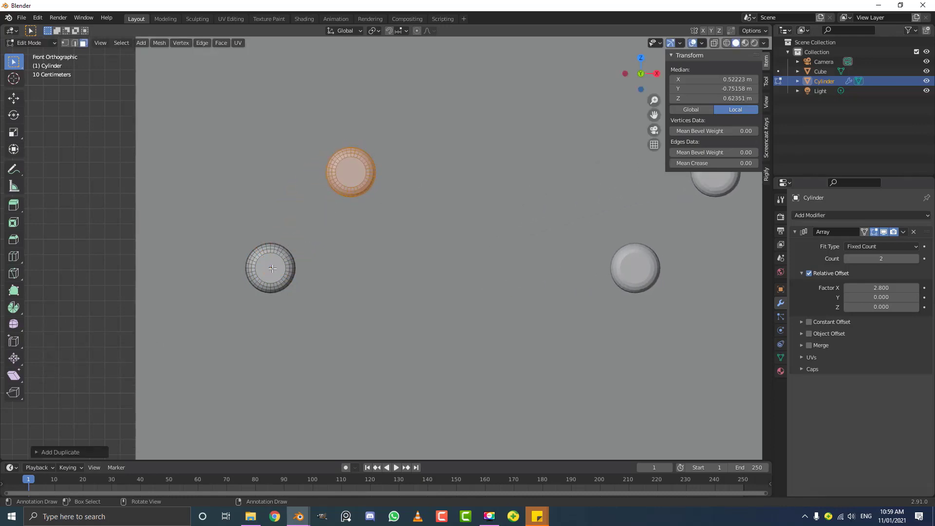
pyautogui.press('g')
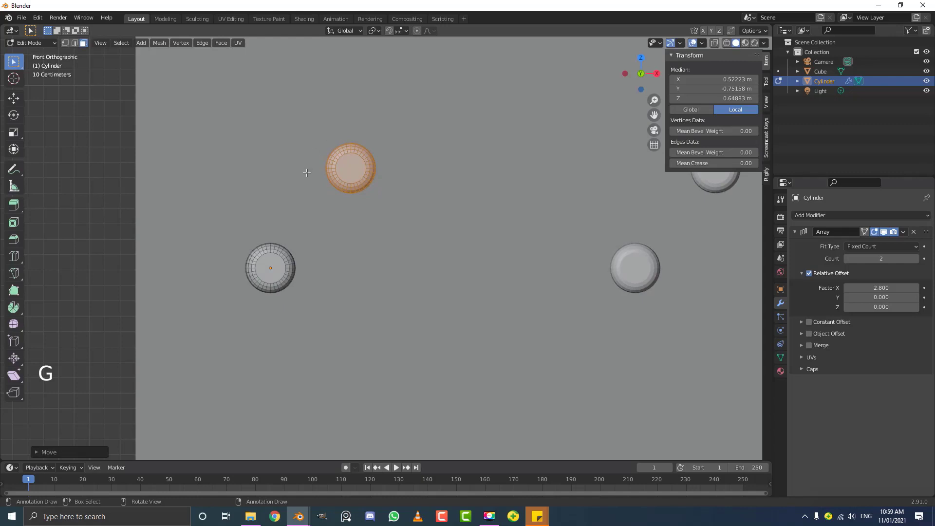
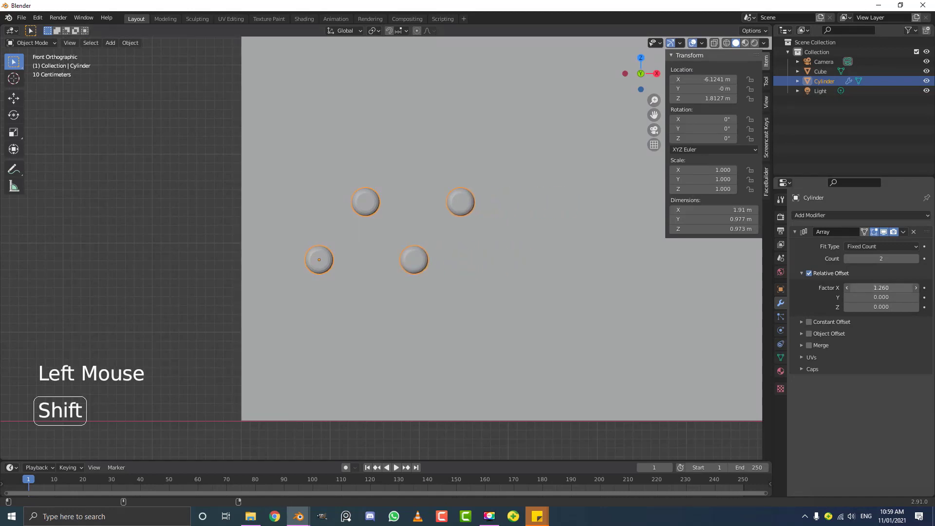
pyautogui.scroll(3)
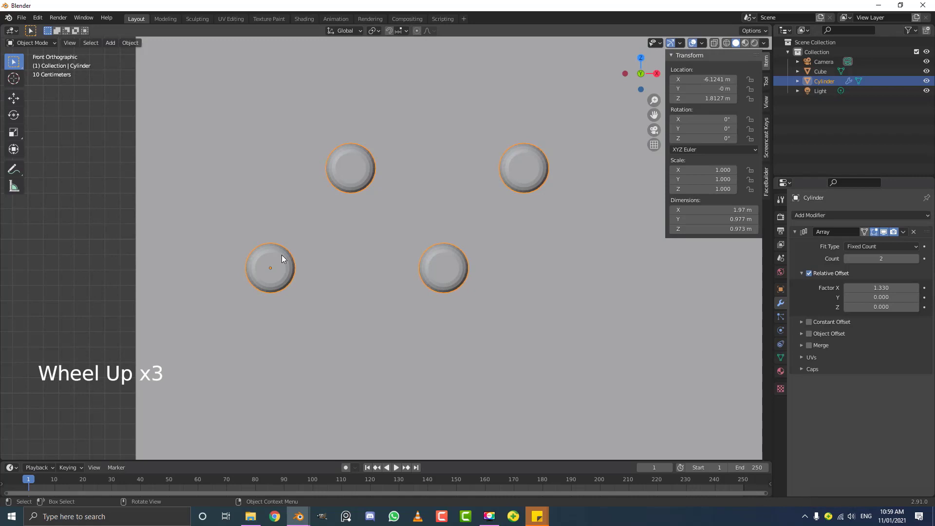
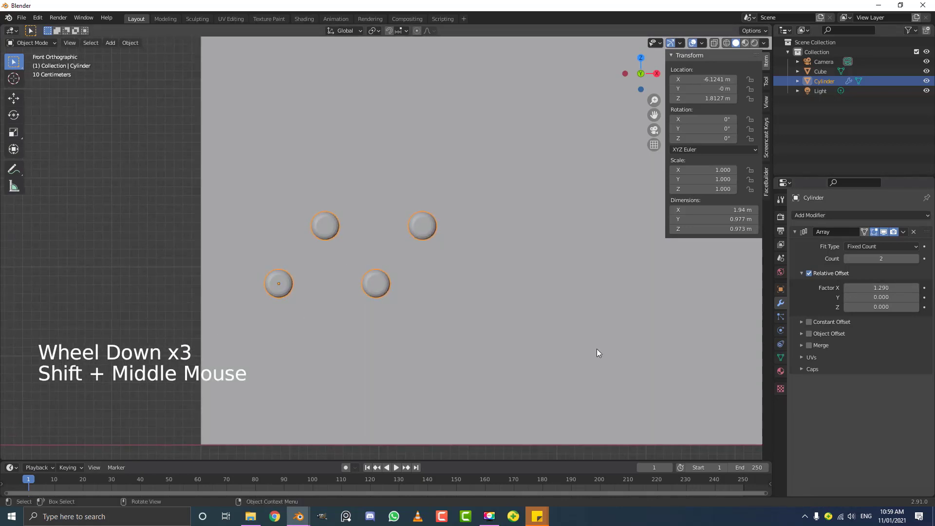
# Set the array to 12 copies at factor 1.29 and add a second Array modifier, Array.001.
pyautogui.scroll(-3)
pyautogui.middleClick(456, 280)
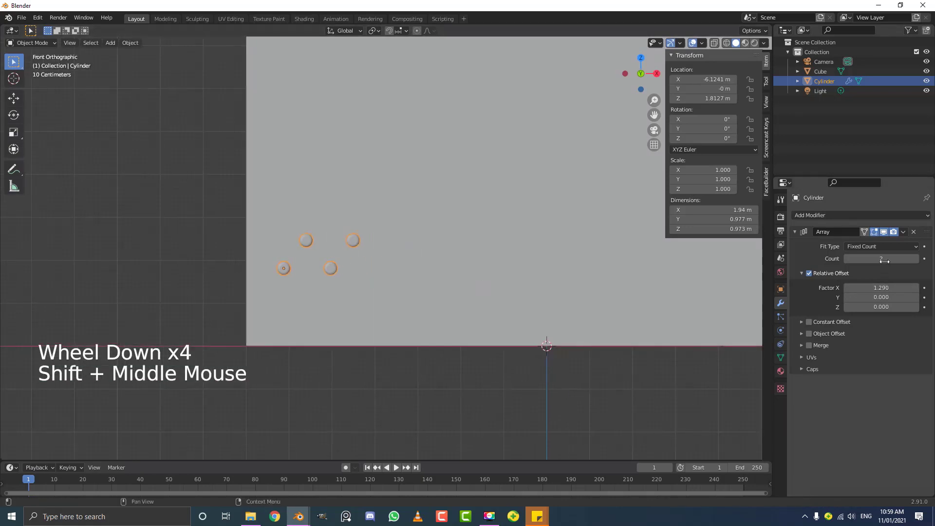
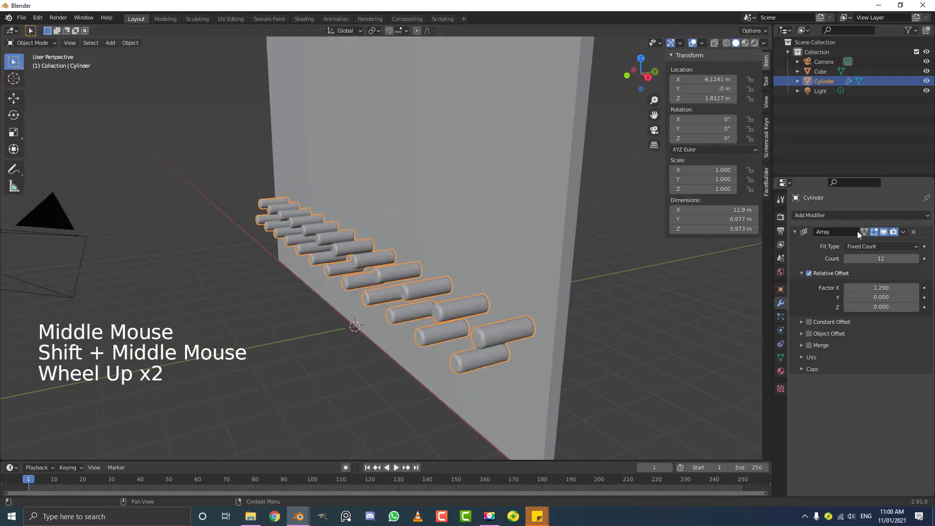
pyautogui.click(797, 235)
pyautogui.click(799, 231)
pyautogui.click(797, 233)
pyautogui.click(906, 236)
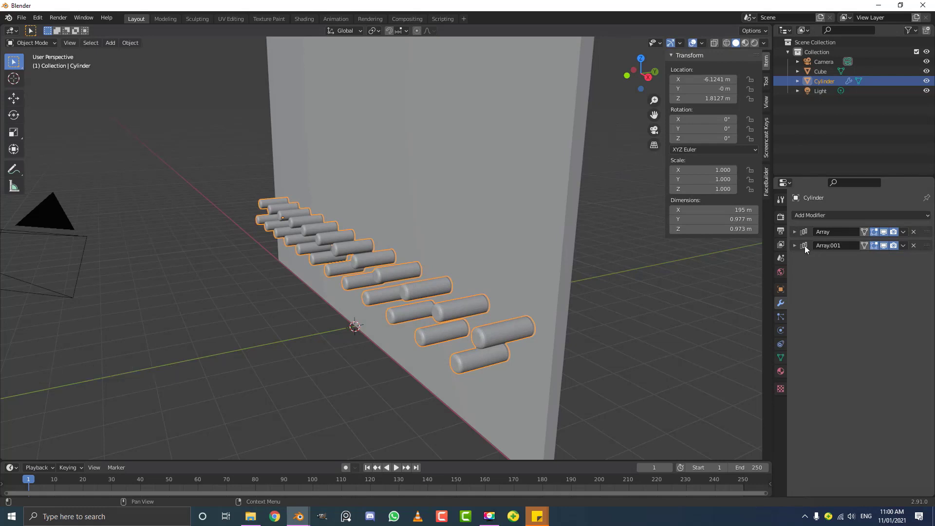
# Set Array.001 to X factor 0 and Z factor 1.48 with 12 copies, stacking peg rows up the wall.
pyautogui.click(798, 249)
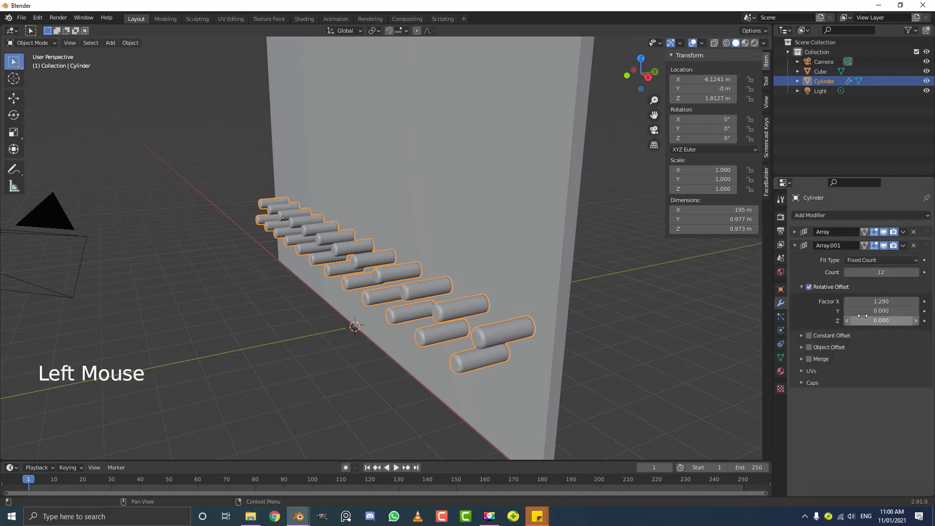
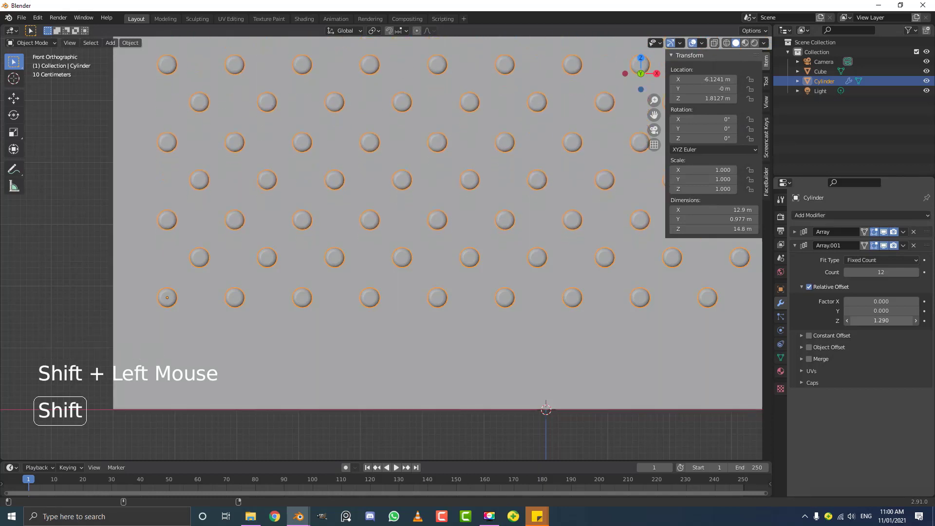
pyautogui.scroll(3)
pyautogui.middleClick(157, 262)
pyautogui.scroll(3)
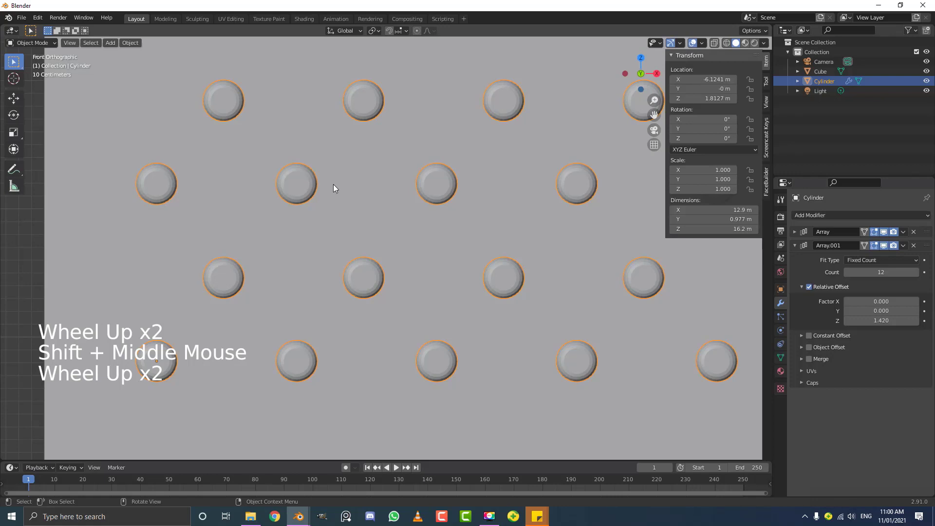
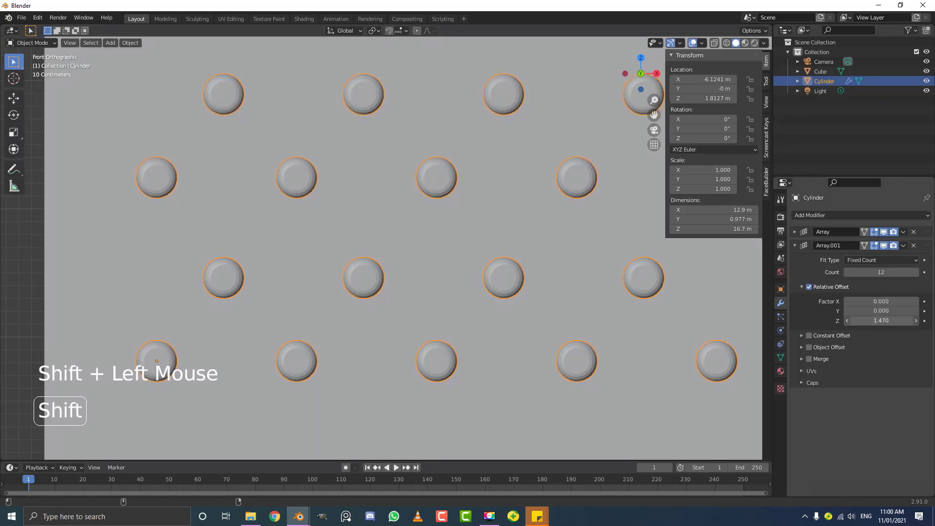
pyautogui.scroll(-3)
pyautogui.middleClick(463, 237)
pyautogui.scroll(-3)
pyautogui.middleClick(393, 242)
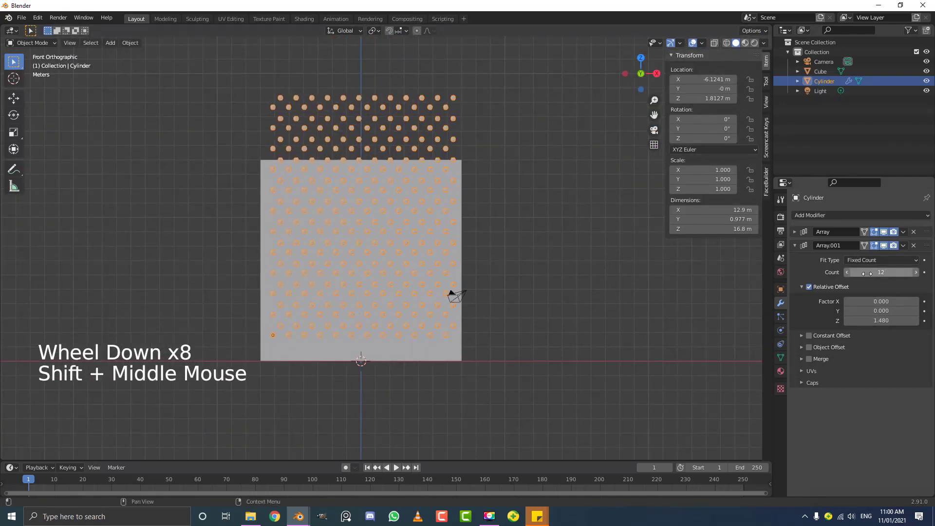
# Reduce the number of stacked peg rows while checking the board from several angles.
pyautogui.click(849, 278)
pyautogui.click(848, 277)
pyautogui.scroll(3)
pyautogui.middleClick(439, 206)
pyautogui.press('alt+a')
pyautogui.middleClick(432, 249)
pyautogui.middleClick(460, 241)
pyautogui.scroll(3)
pyautogui.click(418, 256)
pyautogui.scroll(-3)
pyautogui.middleClick(392, 264)
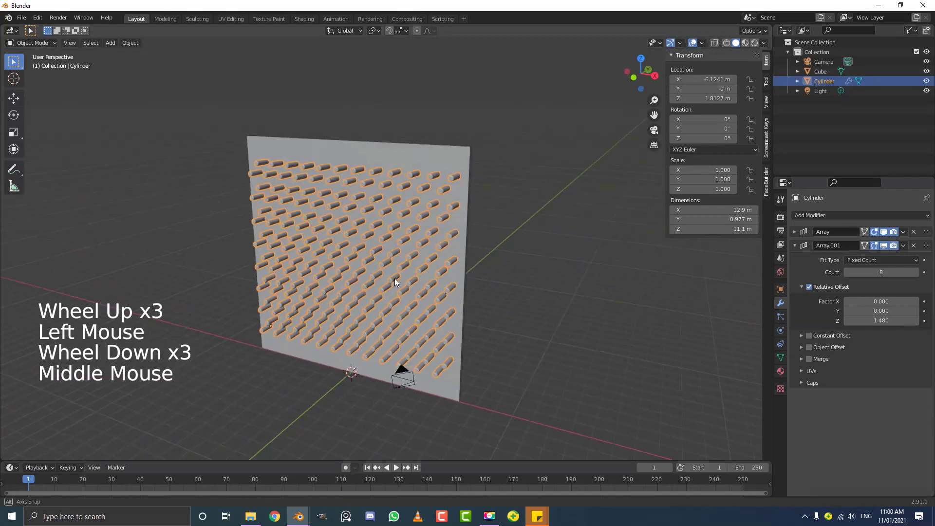
# Trim the arrays to 11 pegs per row and 6 rows, scaling the grid to fit the wall.
pyautogui.click(799, 236)
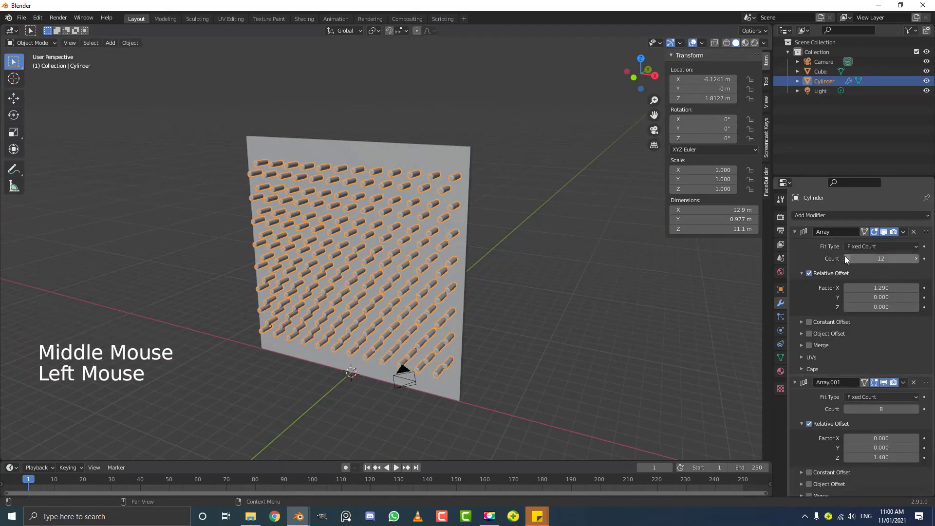
pyautogui.click(846, 262)
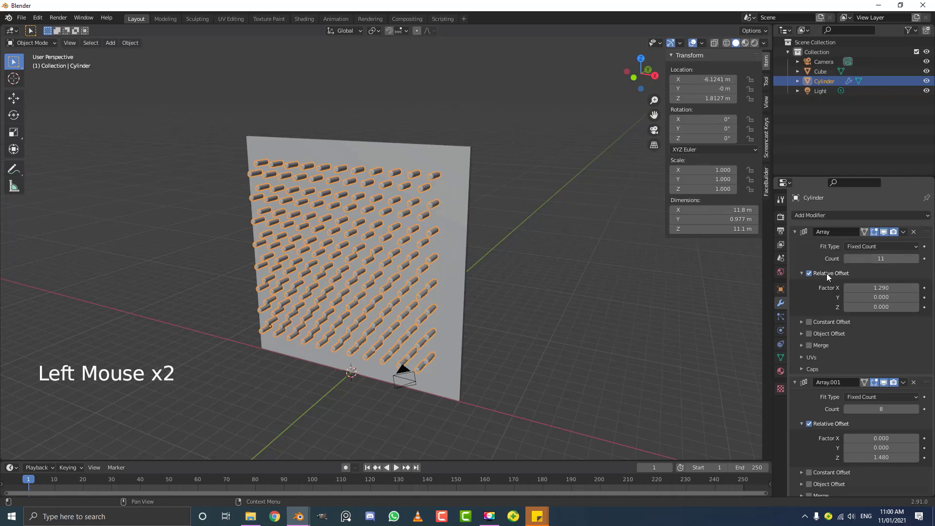
pyautogui.click(850, 413)
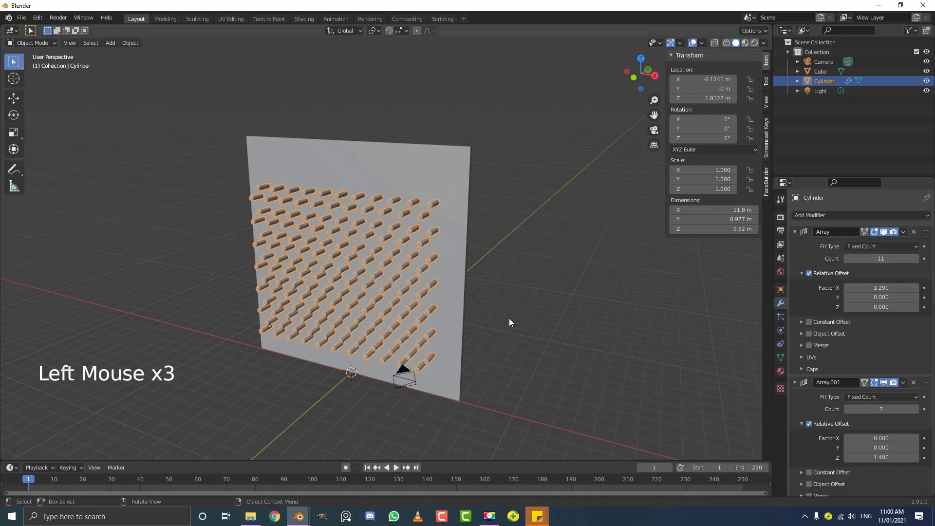
pyautogui.press('KP_1')
pyautogui.press('s')
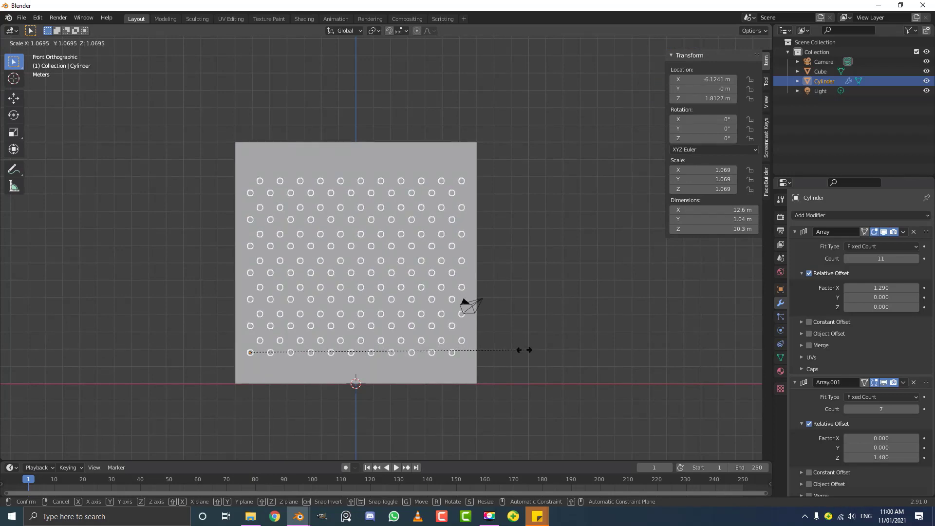
pyautogui.middleClick(401, 290)
pyautogui.scroll(3)
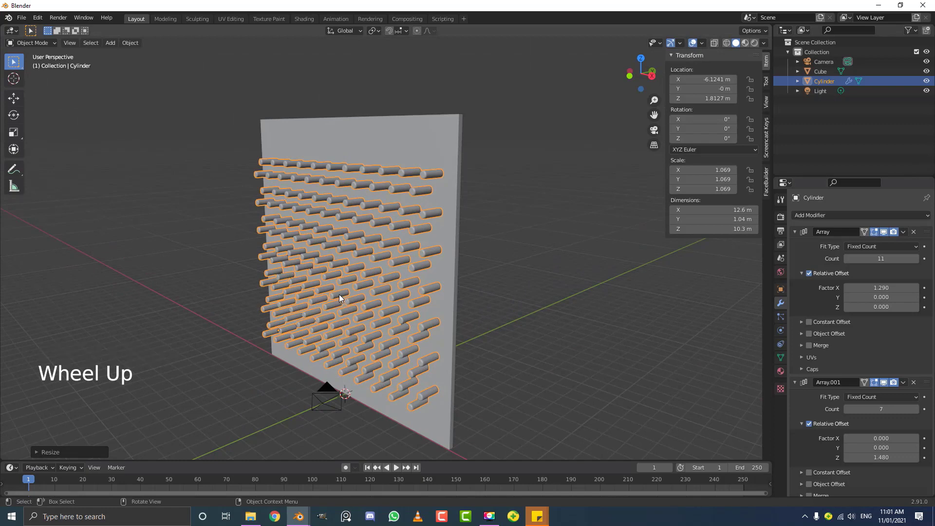
pyautogui.middleClick(371, 342)
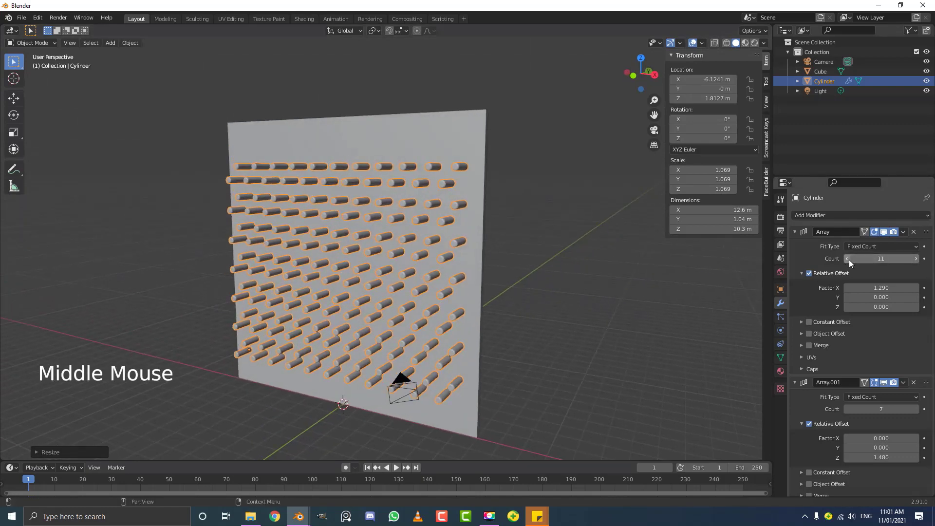
pyautogui.click(852, 261)
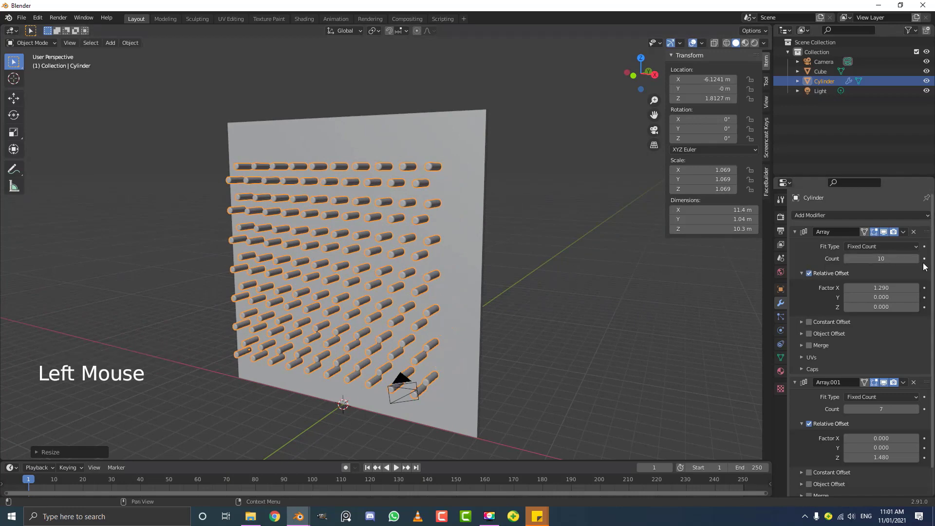
pyautogui.click(920, 261)
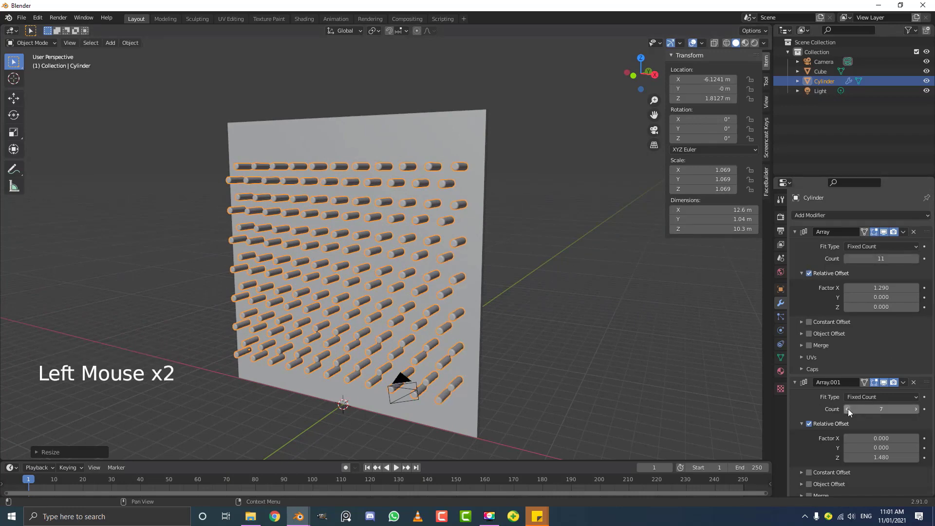
pyautogui.click(848, 413)
# Move the peg grid upward into position on the wall.
pyautogui.press('KP_1')
pyautogui.press('g')
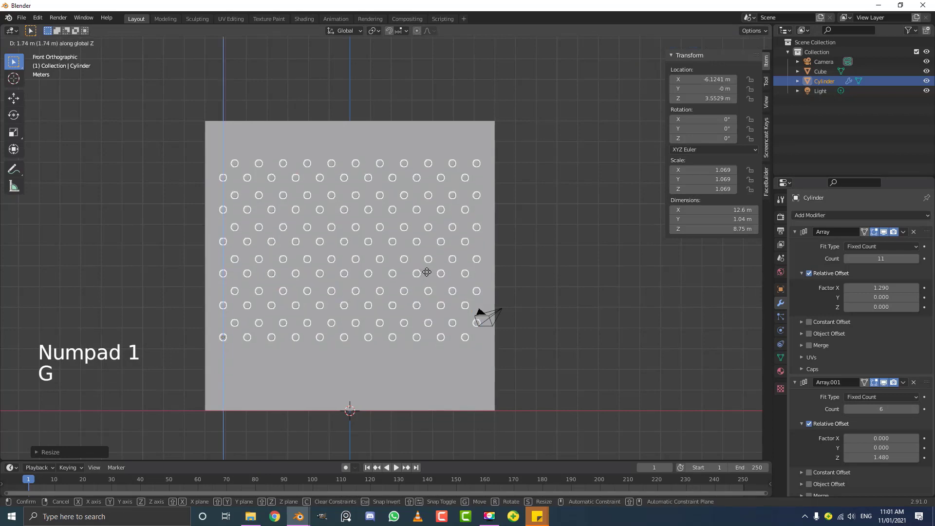
pyautogui.middleClick(433, 255)
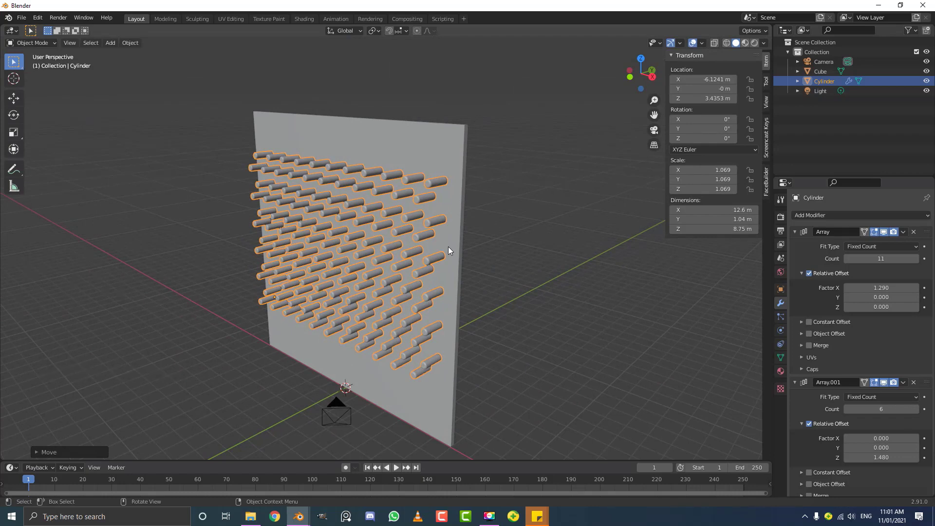
pyautogui.middleClick(374, 286)
# Add a new cube at the base of the peg wall.
pyautogui.press('alt+a')
pyautogui.middleClick(340, 295)
pyautogui.middleClick(398, 276)
pyautogui.scroll(3)
pyautogui.press('shift+a')
pyautogui.scroll(-3)
pyautogui.press('KP_1')
pyautogui.middleClick(476, 309)
pyautogui.scroll(3)
# Thin the cube along X to about 0.164, raise it onto the floor and shift it along Y.
pyautogui.press('s')
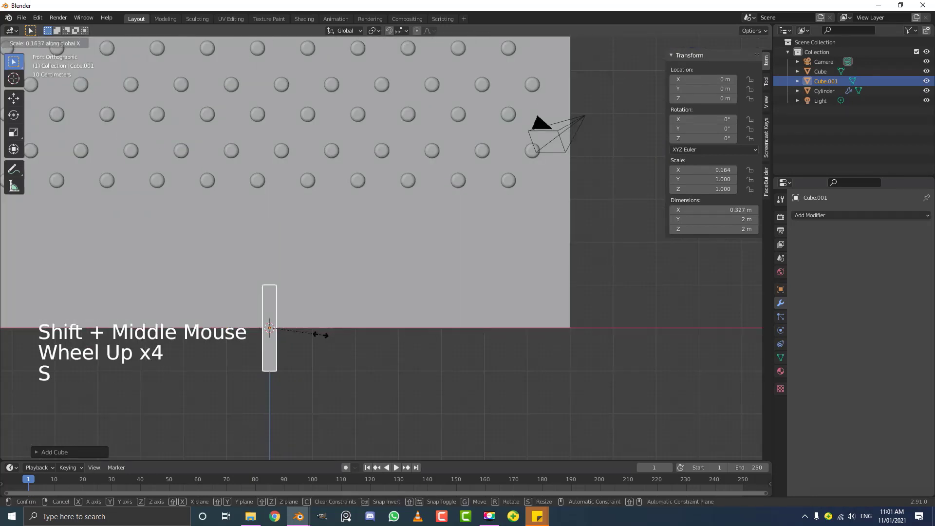
pyautogui.press('g')
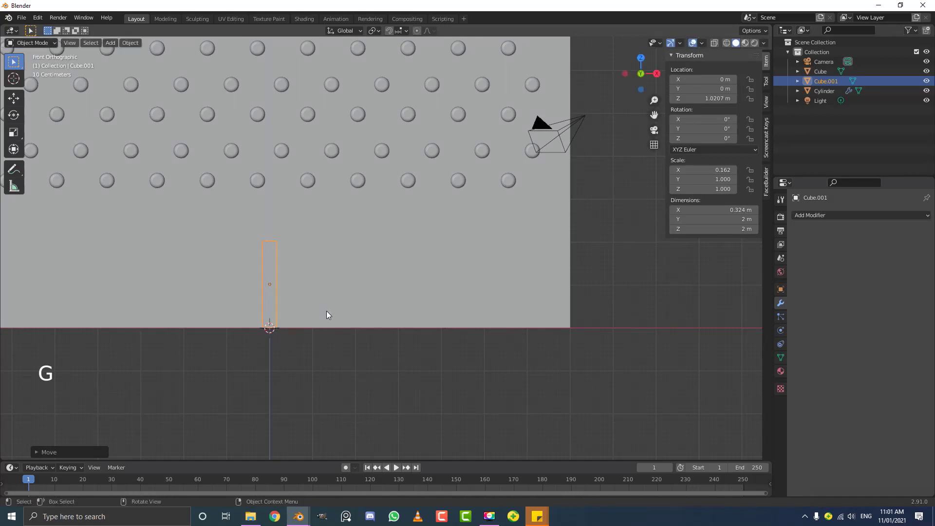
pyautogui.middleClick(356, 311)
pyautogui.press('f')
pyautogui.press('y')
pyautogui.rightClick(310, 308)
pyautogui.press('g')
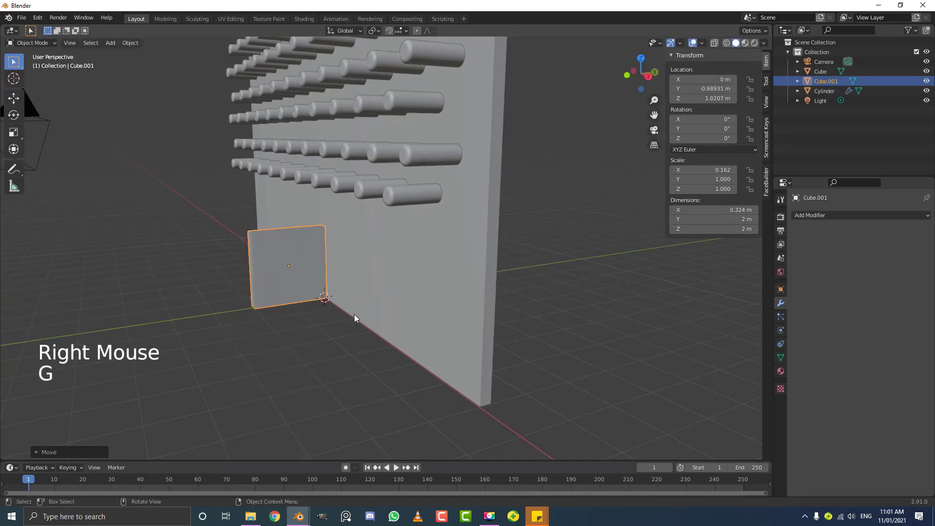
# Shrink the block's depth along Y and slide it back against the wall as a 0.18×1.2×2 m slat.
pyautogui.press('KP_3')
pyautogui.scroll(-3)
pyautogui.middleClick(402, 282)
pyautogui.scroll(3)
pyautogui.press('s')
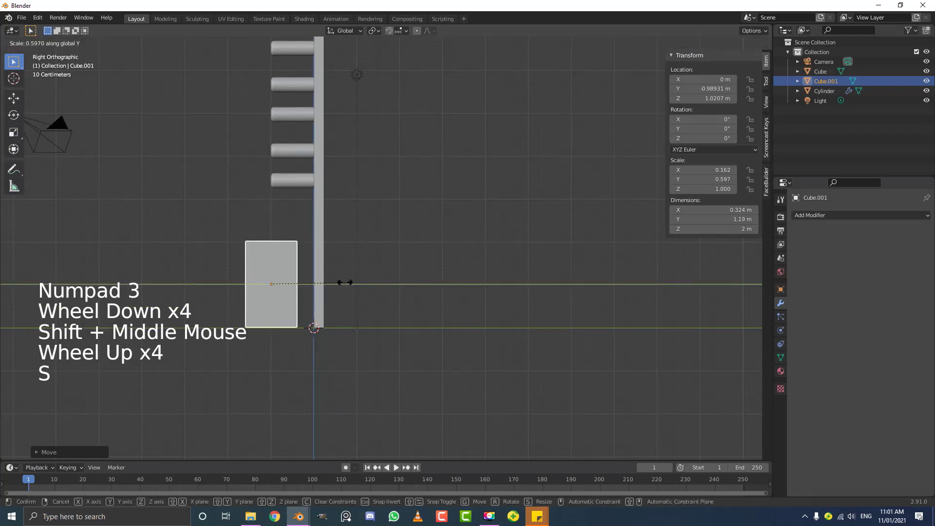
pyautogui.press('g')
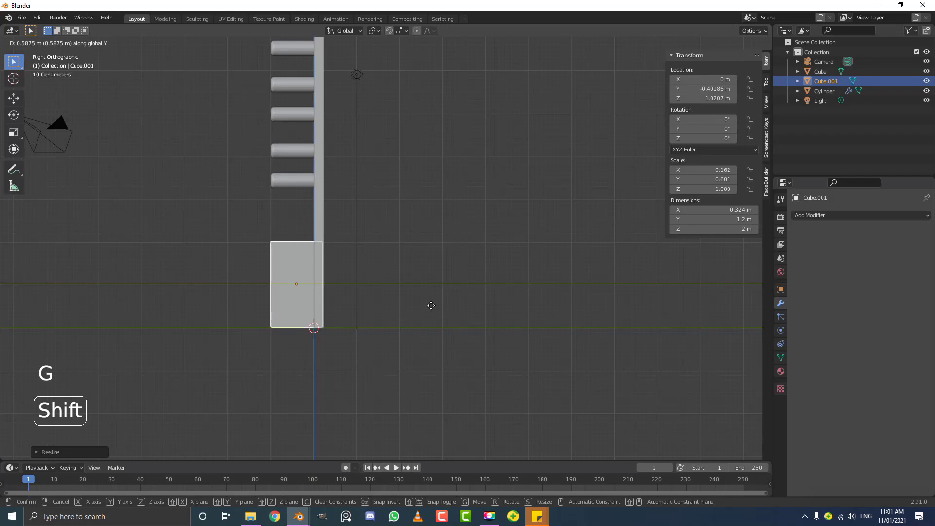
pyautogui.scroll(3)
pyautogui.scroll(3)
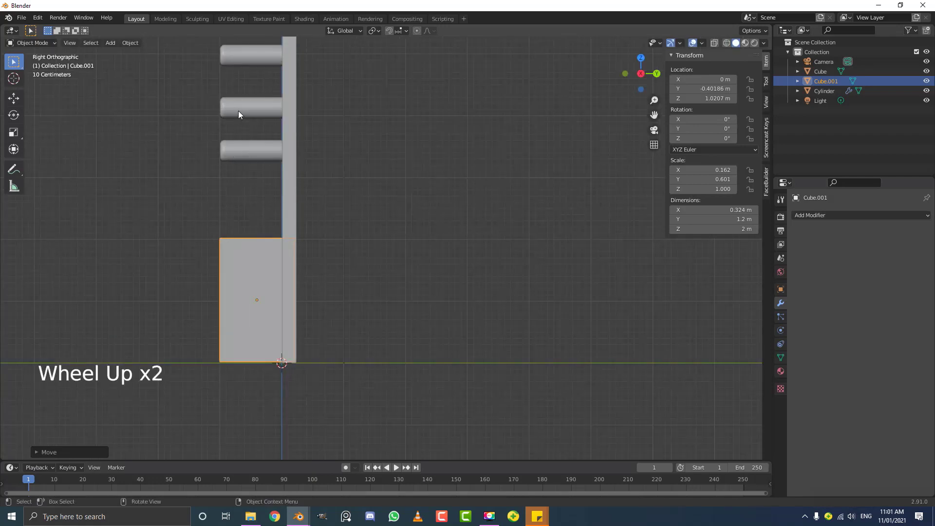
pyautogui.scroll(-3)
pyautogui.middleClick(316, 271)
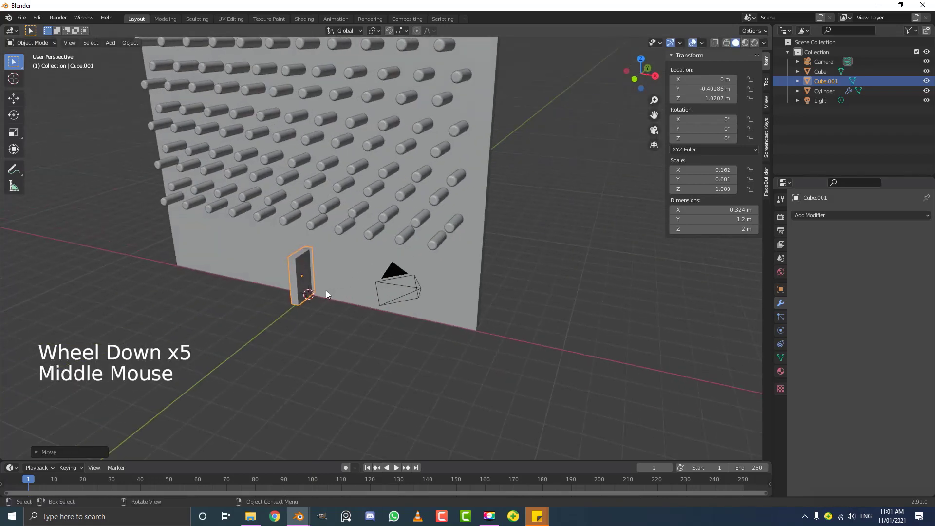
pyautogui.middleClick(309, 283)
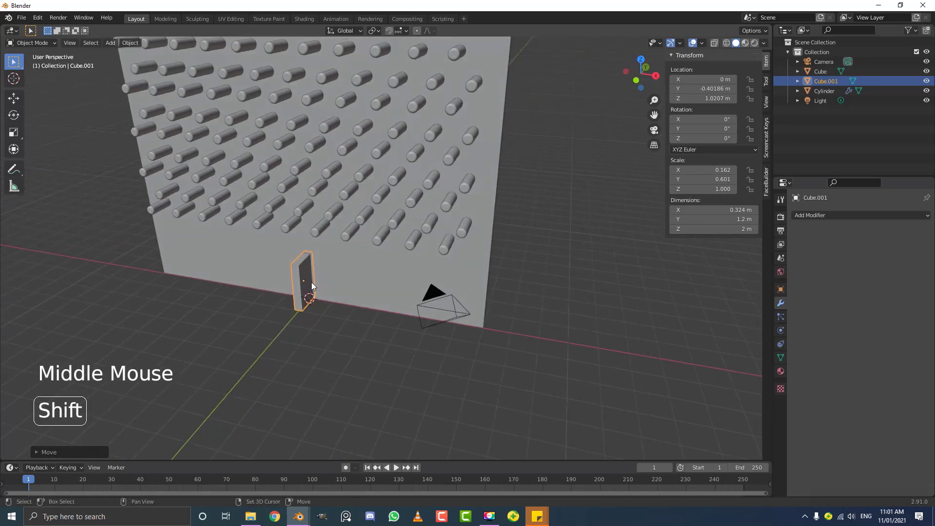
pyautogui.middleClick(344, 324)
pyautogui.scroll(3)
# Thin the divider, then make two copies and slide each sideways along the bottom of the wall.
pyautogui.press('s')
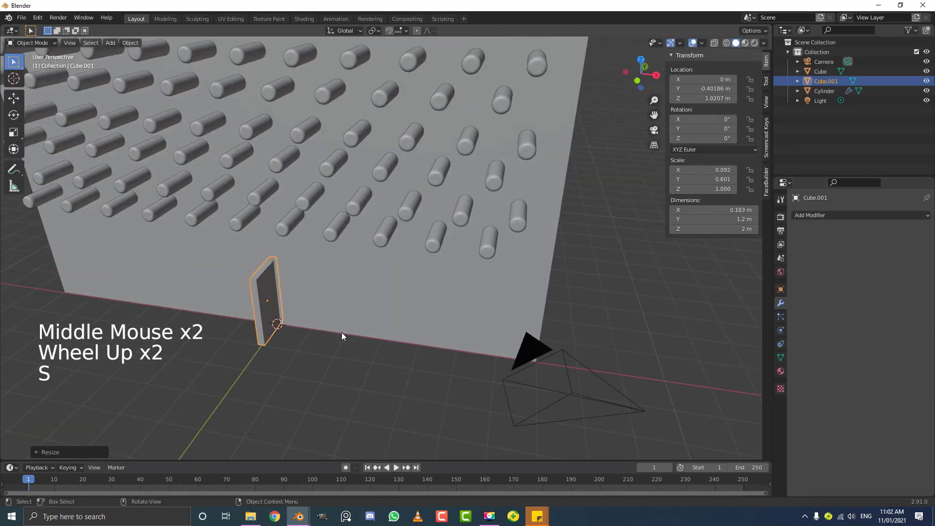
pyautogui.press('shift+d')
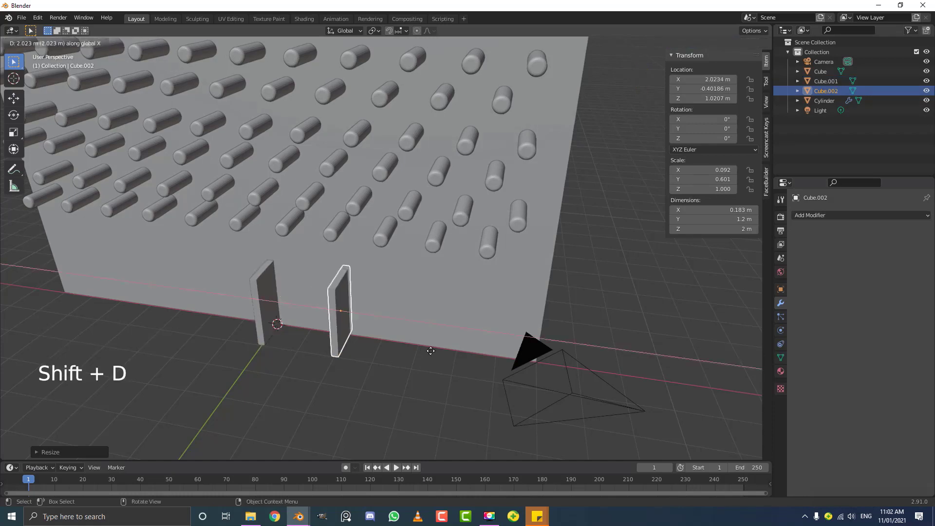
pyautogui.scroll(-3)
pyautogui.middleClick(380, 343)
pyautogui.press('shift+d')
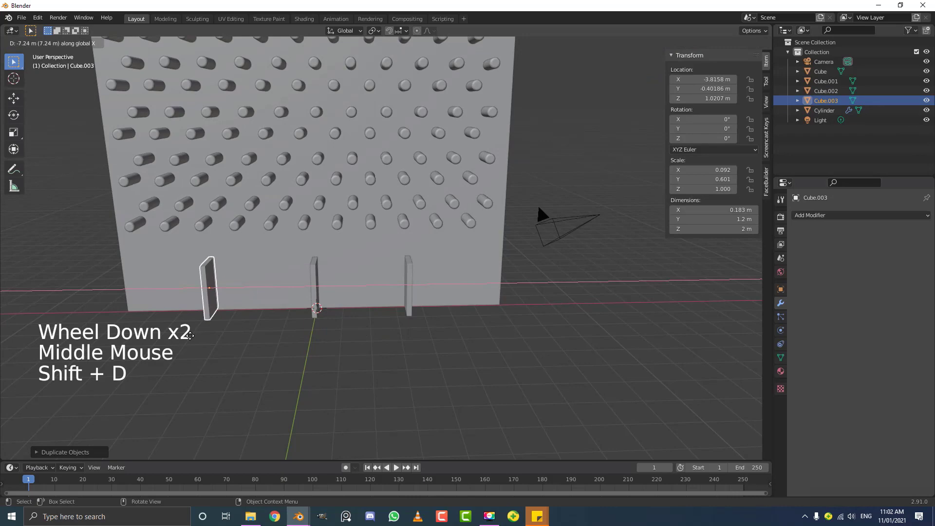
pyautogui.press('KP_1')
pyautogui.scroll(3)
pyautogui.scroll(-3)
pyautogui.middleClick(391, 262)
pyautogui.press('alt+a')
# Add a new default cube, Cube.004, at the origin beside the slats.
pyautogui.middleClick(417, 273)
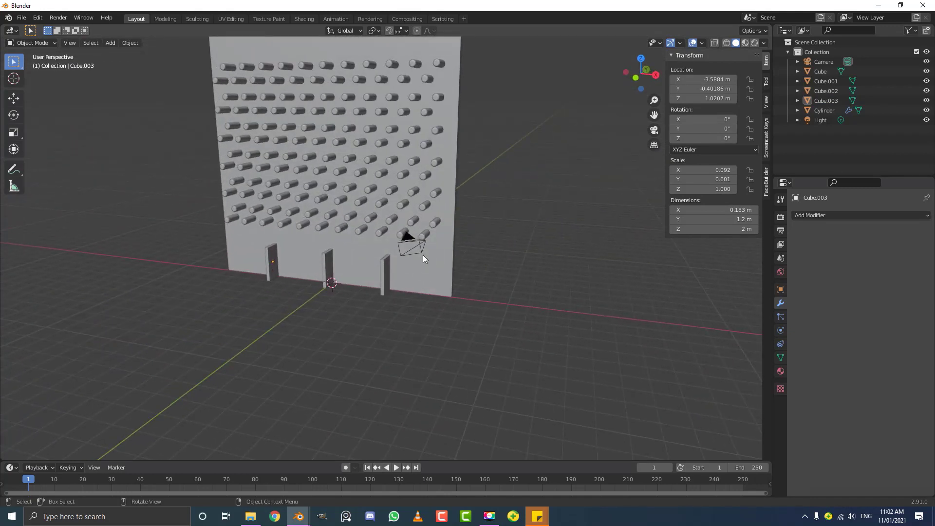
pyautogui.middleClick(406, 177)
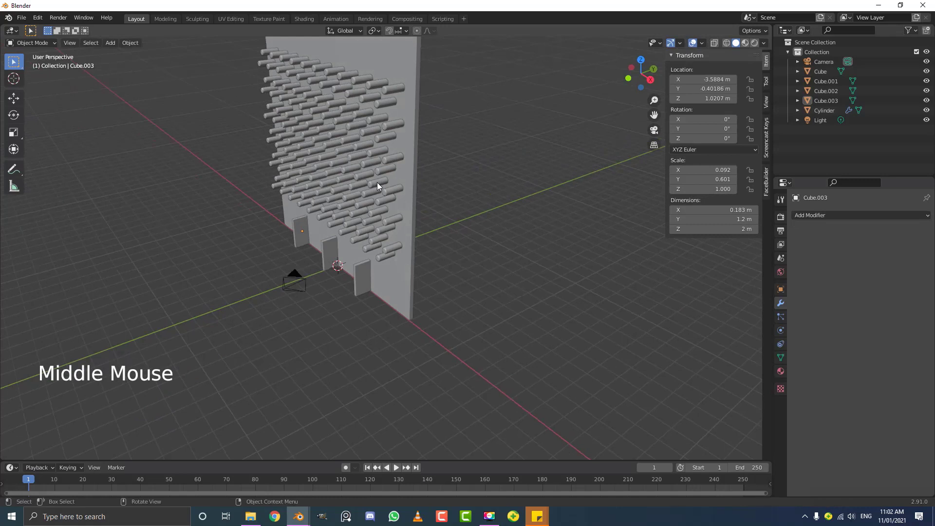
pyautogui.middleClick(385, 199)
pyautogui.press('shift+a')
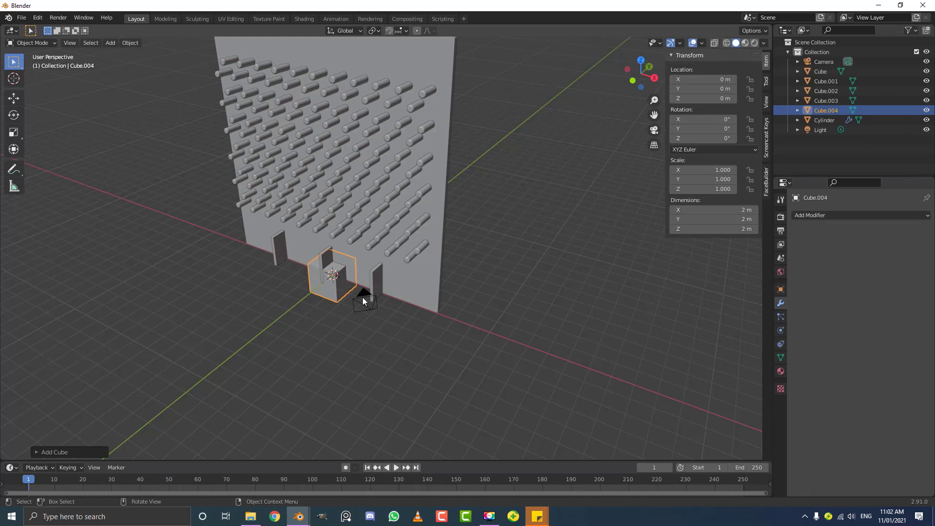
# Set Cube.004's viewport display to Wire in its Object Properties.
pyautogui.press('s')
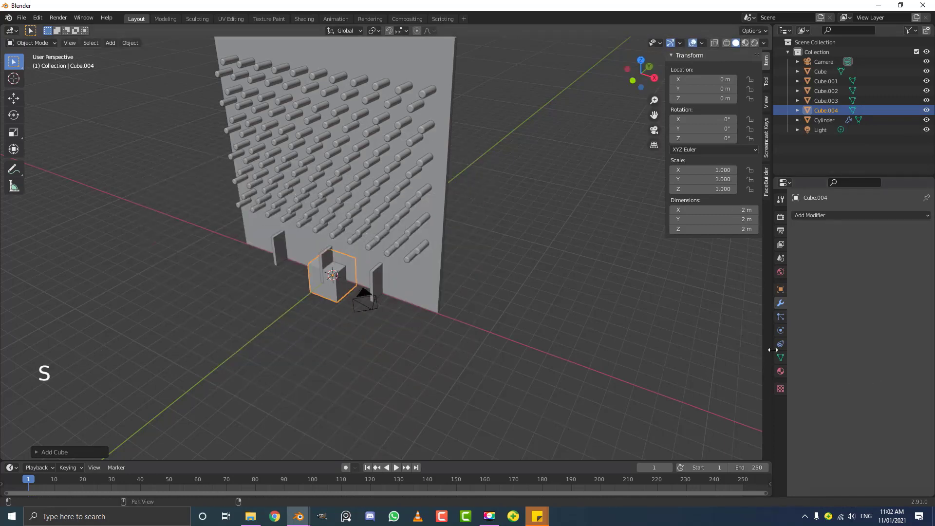
pyautogui.click(785, 292)
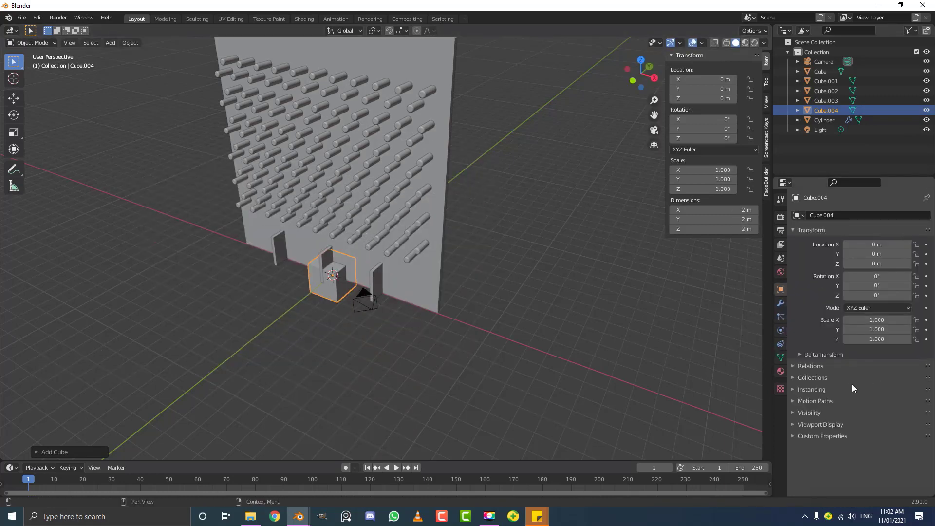
pyautogui.click(810, 430)
pyautogui.scroll(-3)
pyautogui.click(856, 465)
pyautogui.scroll(-3)
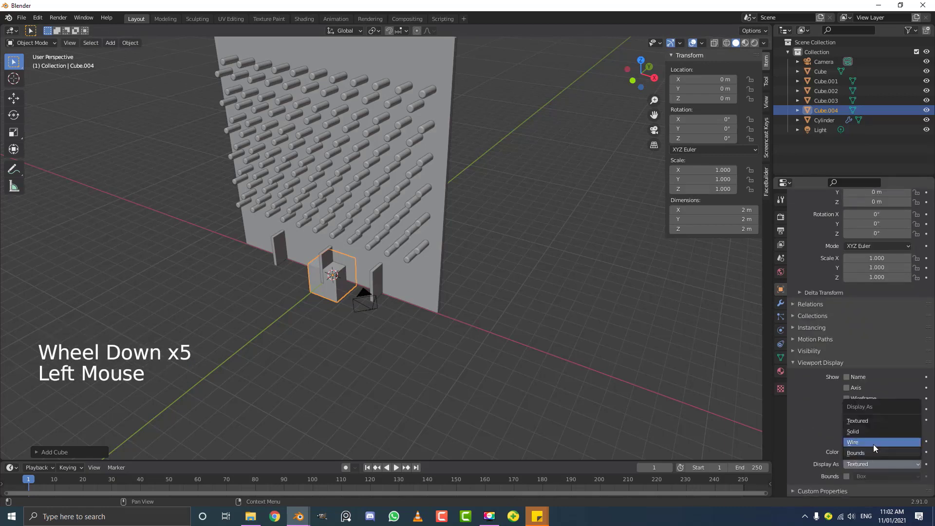
pyautogui.scroll(3)
pyautogui.scroll(3)
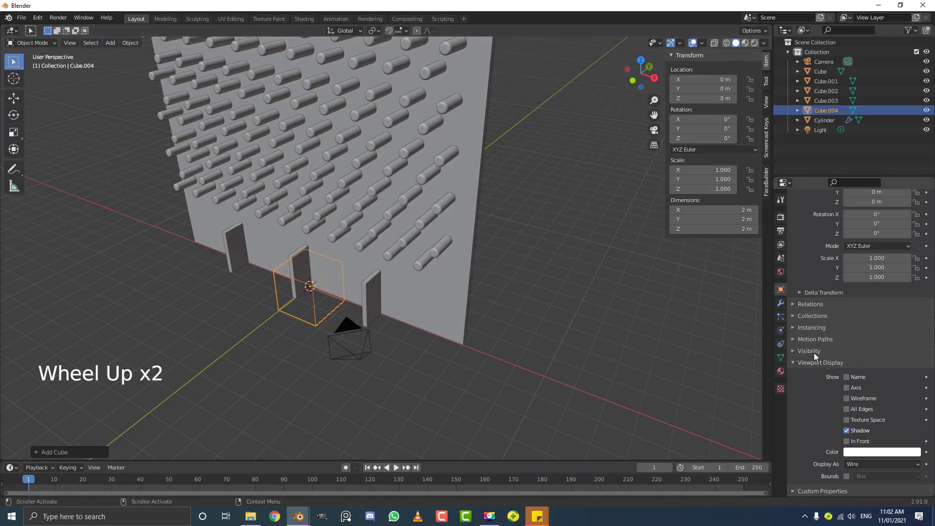
# Under Visibility, turn off Renders so Cube.004 is excluded from final renders.
pyautogui.click(816, 356)
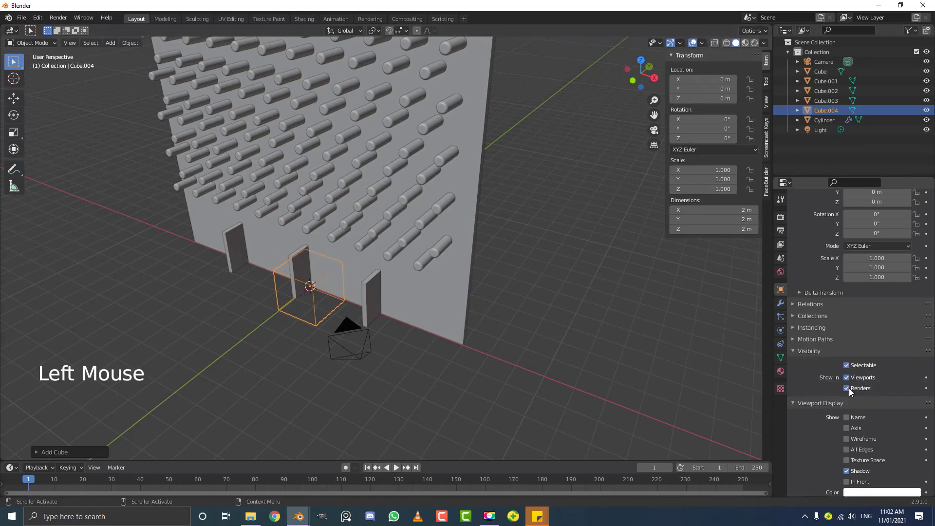
pyautogui.click(852, 392)
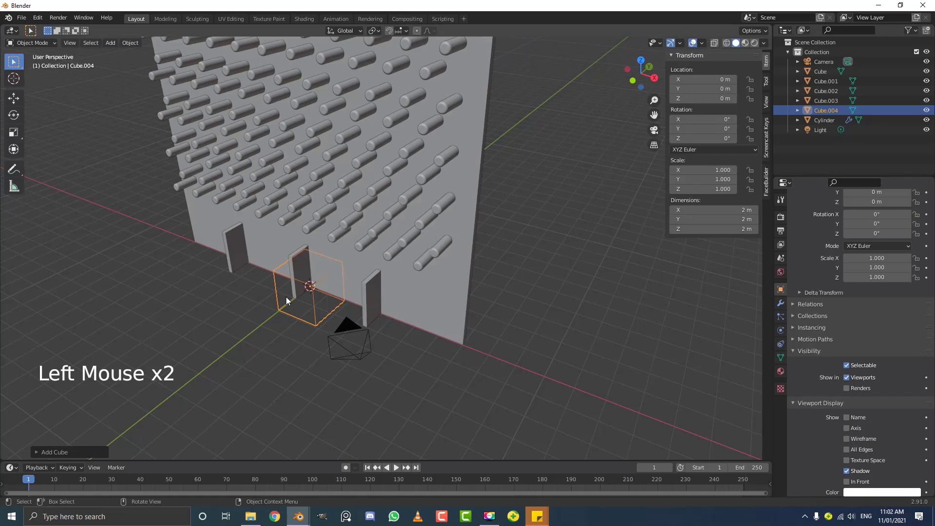
# From the front view, stretch the wireframe cube across the wall's full 13.3 m width.
pyautogui.press('KP_1')
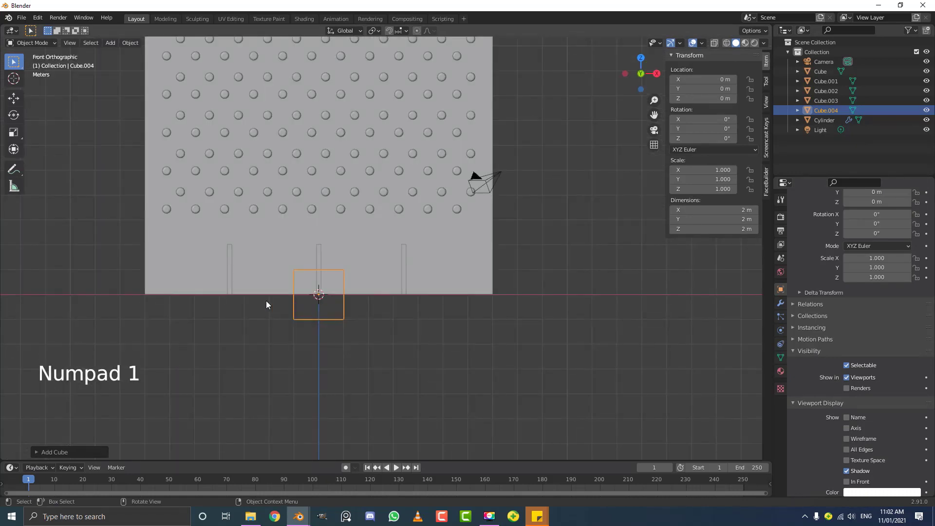
pyautogui.middleClick(337, 309)
pyautogui.scroll(3)
pyautogui.scroll(-3)
pyautogui.press('s')
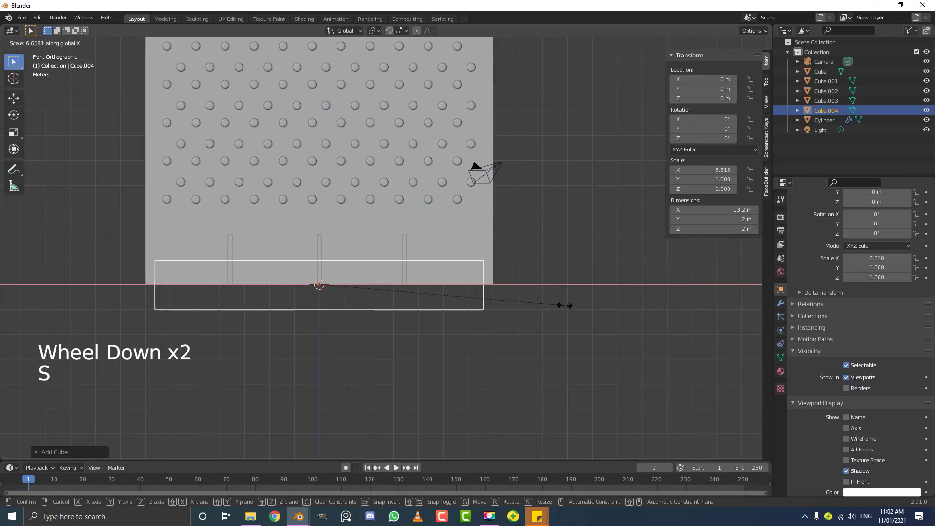
pyautogui.middleClick(562, 250)
# From the side view, edit the cube's faces to thin its depth along Y and push them back.
pyautogui.press('KP_3')
pyautogui.scroll(3)
pyautogui.middleClick(346, 290)
pyautogui.scroll(3)
pyautogui.scroll(3)
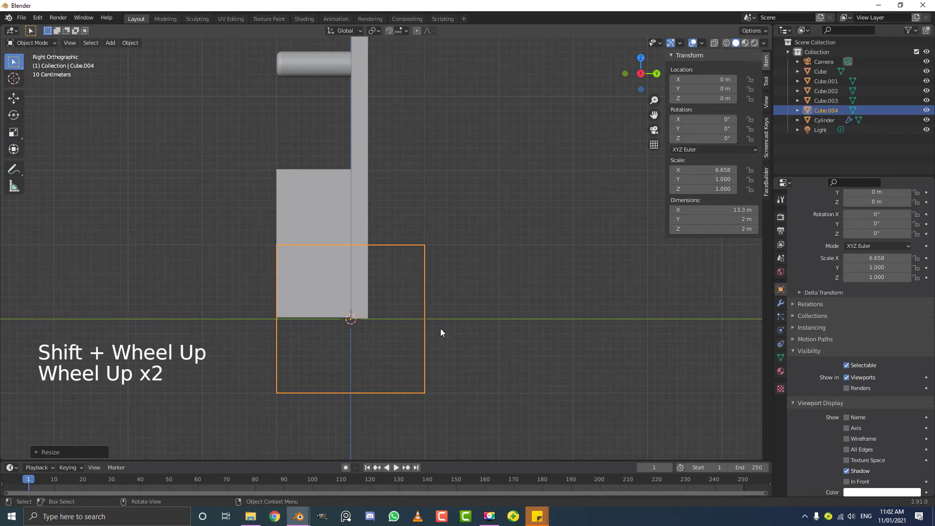
pyautogui.press('Tab')
pyautogui.press('g')
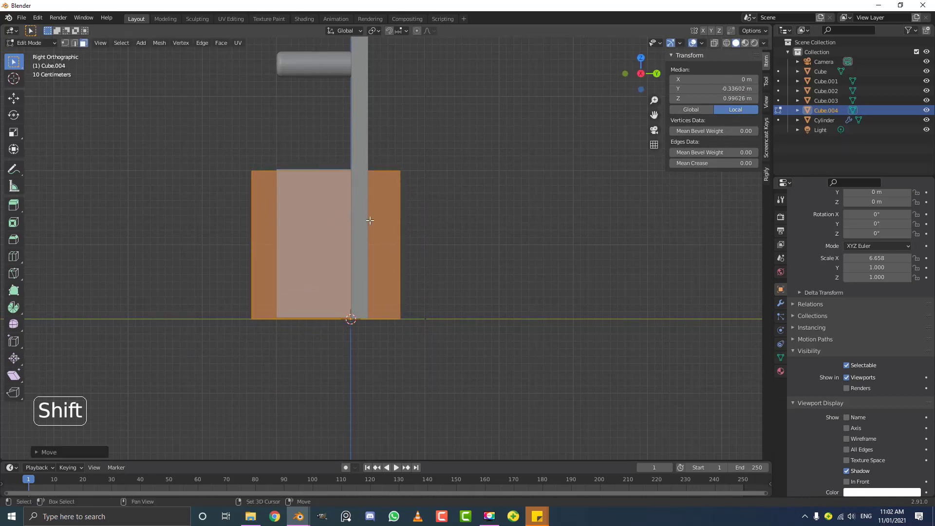
pyautogui.press('s')
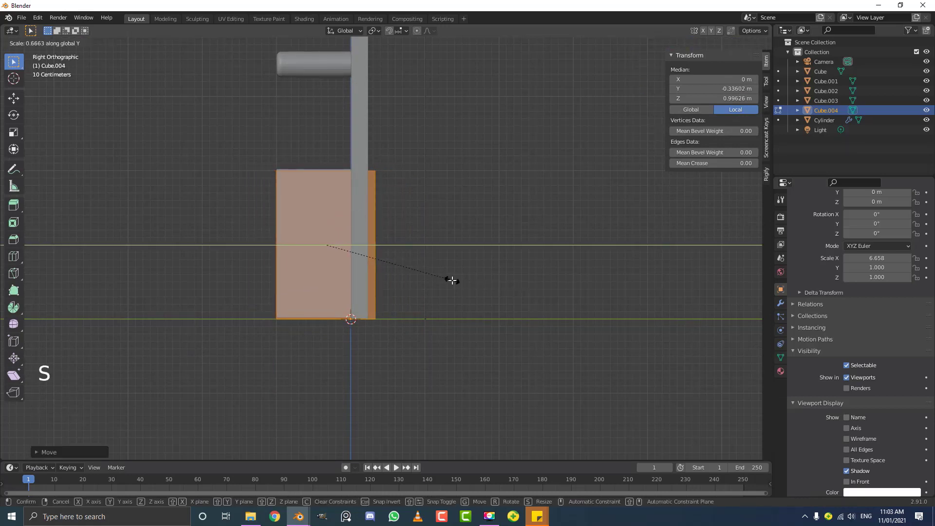
pyautogui.press('g')
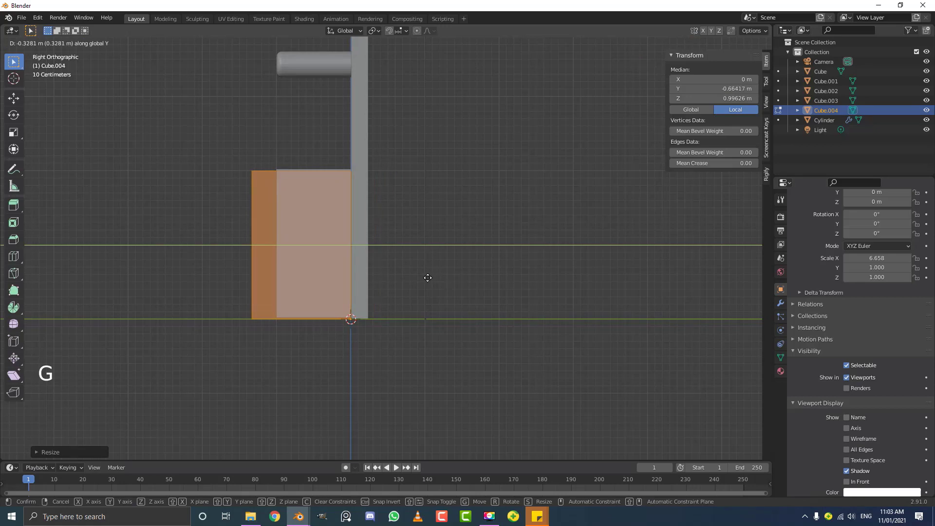
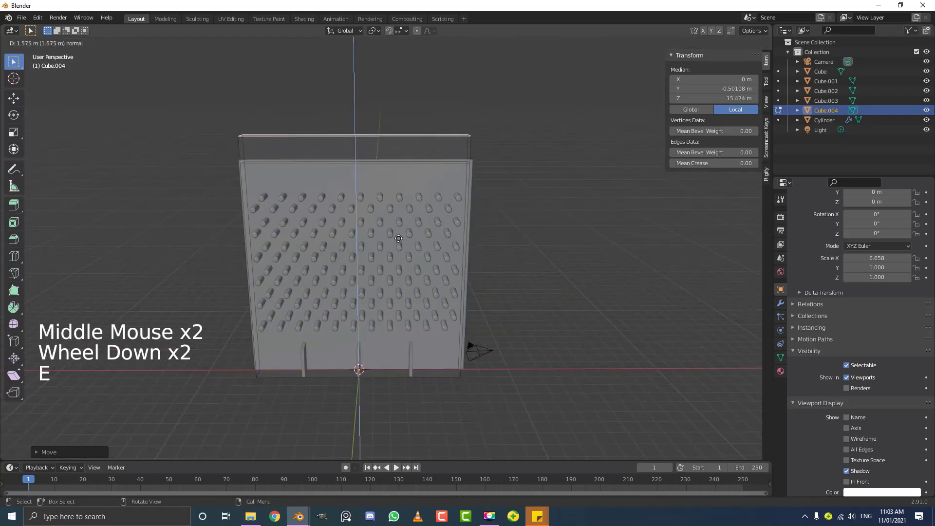
# Narrow the raised top, extrude it upward and move its edges vertically to set the sloped piece's height.
pyautogui.press('s')
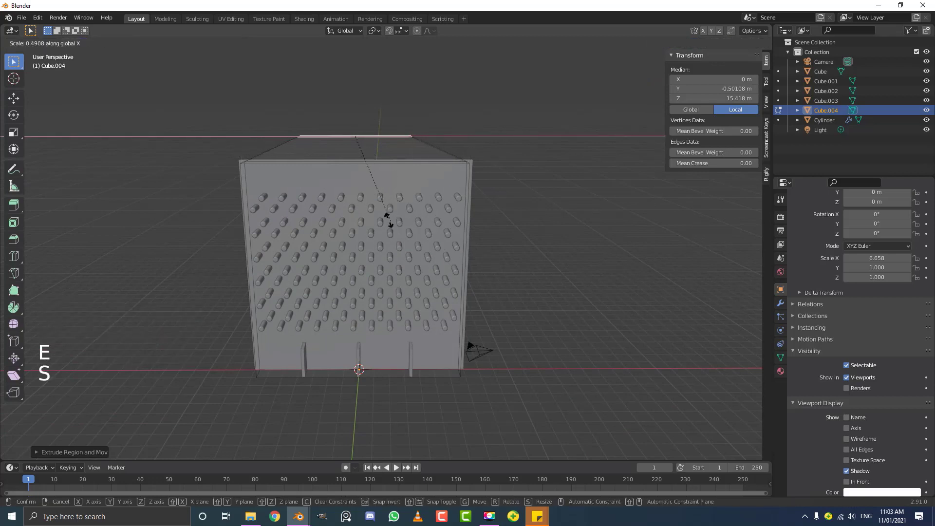
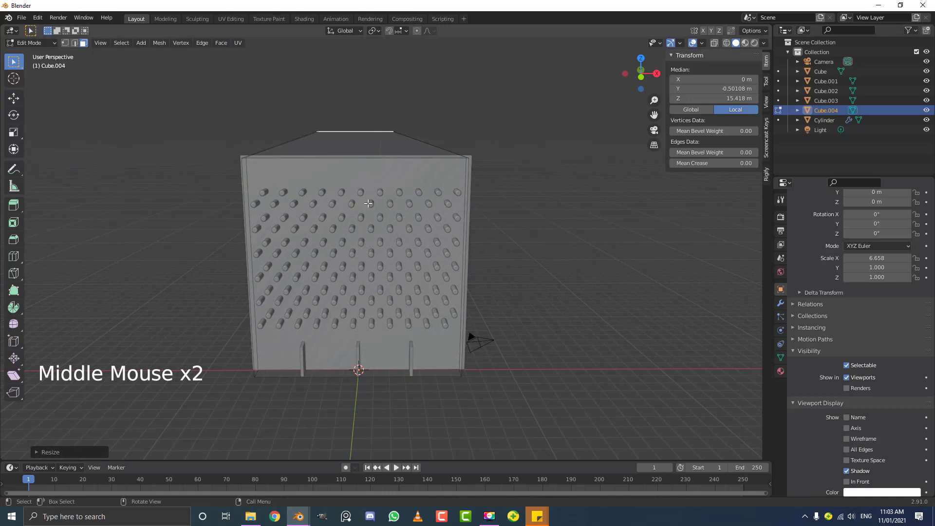
pyautogui.scroll(-3)
pyautogui.press('e')
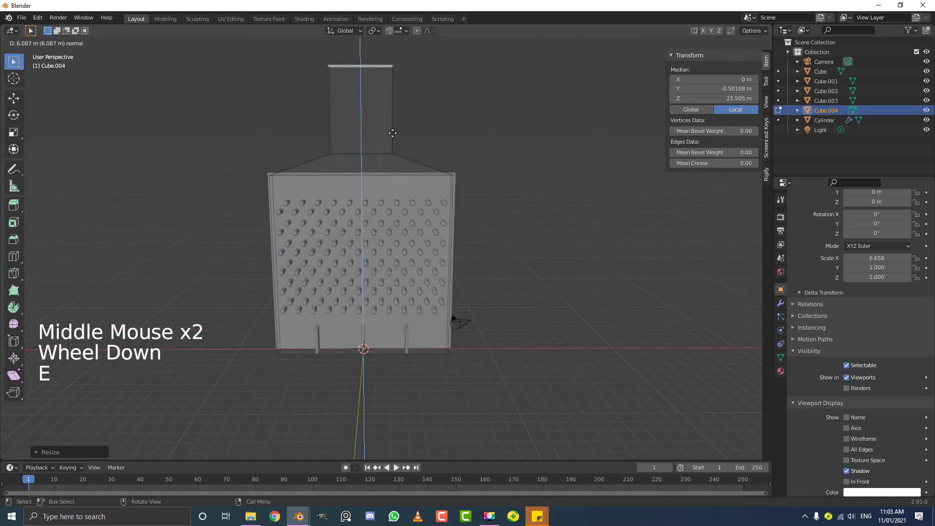
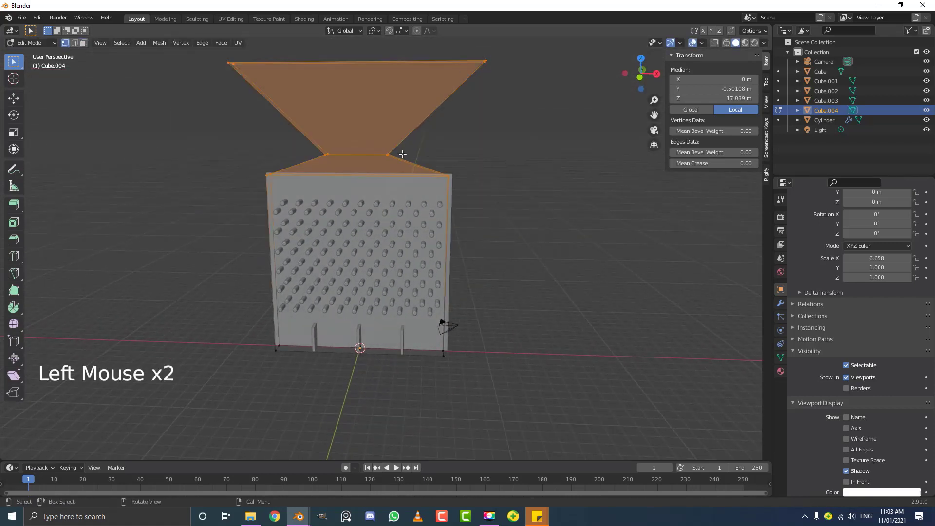
pyautogui.press('g')
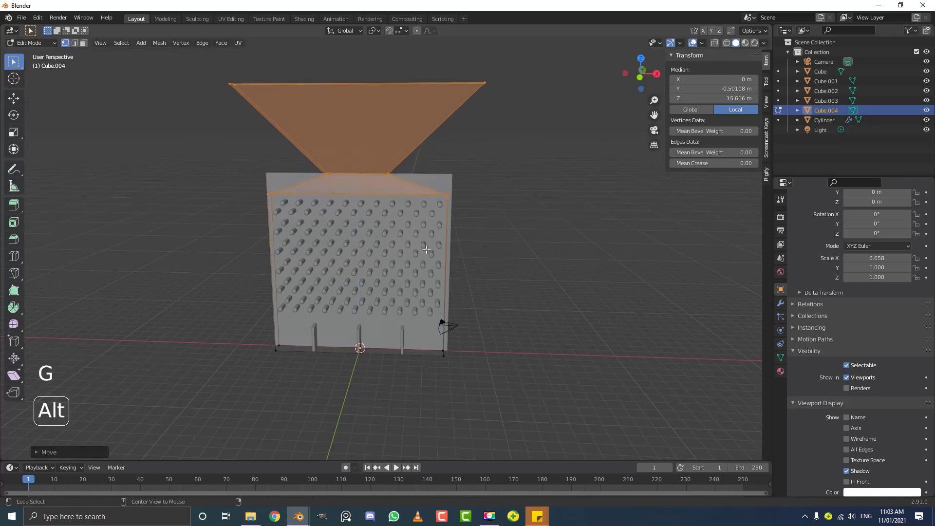
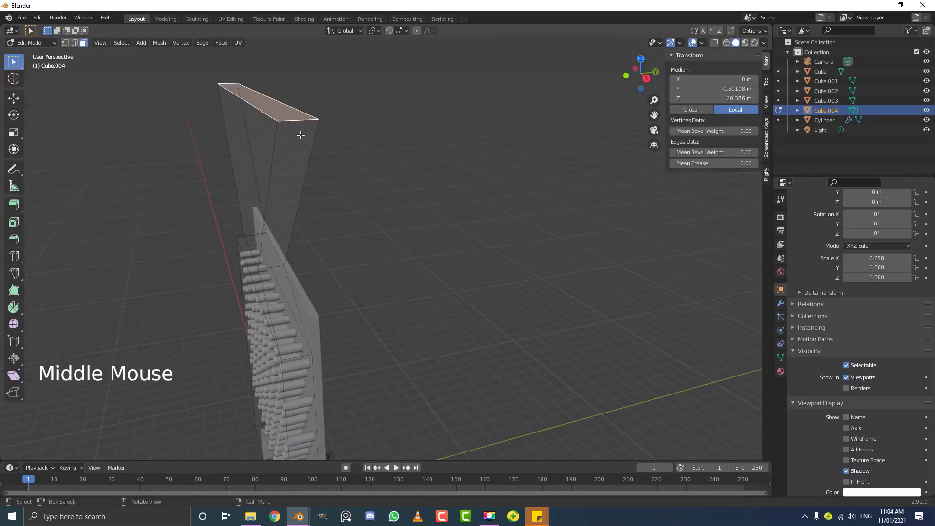
pyautogui.press('x')
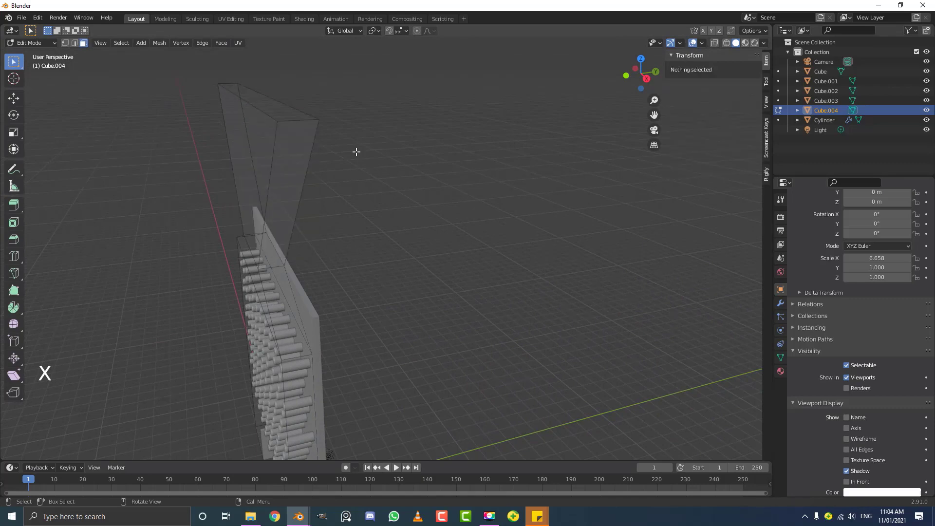
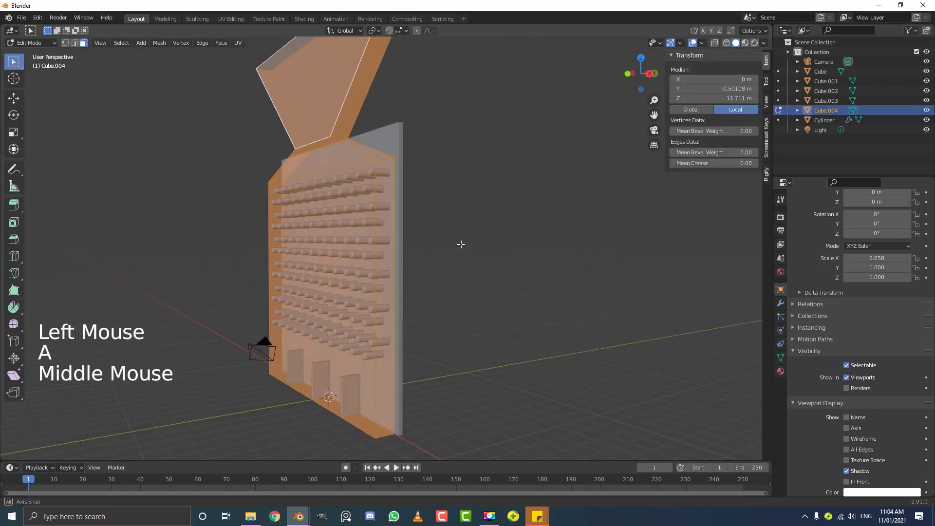
# Return to Object Mode with Cube.004 now 18 by 1.02 by 20.4 m enclosing the peg wall.
pyautogui.press('Tab')
pyautogui.middleClick(390, 172)
pyautogui.middleClick(420, 268)
pyautogui.scroll(3)
# Select the peg cylinder and apply its first Array modifier.
pyautogui.click(405, 168)
pyautogui.click(783, 304)
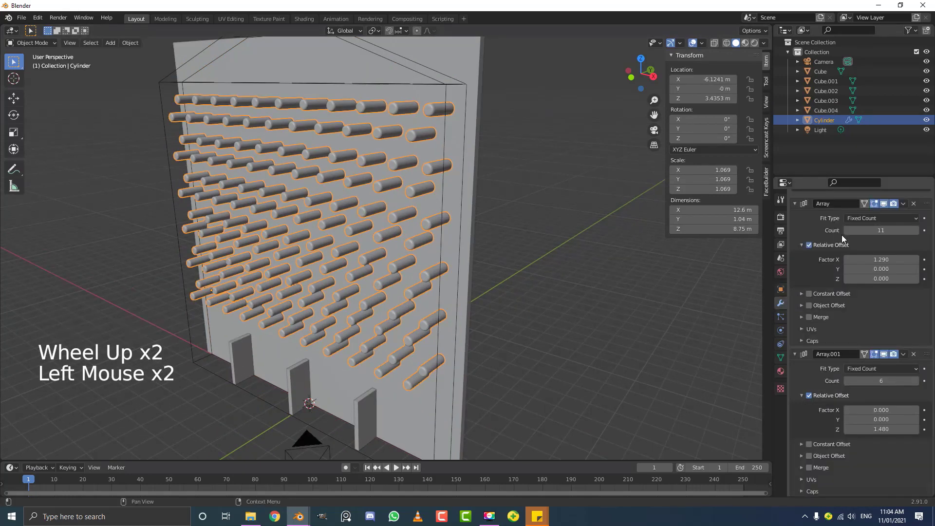
pyautogui.click(908, 203)
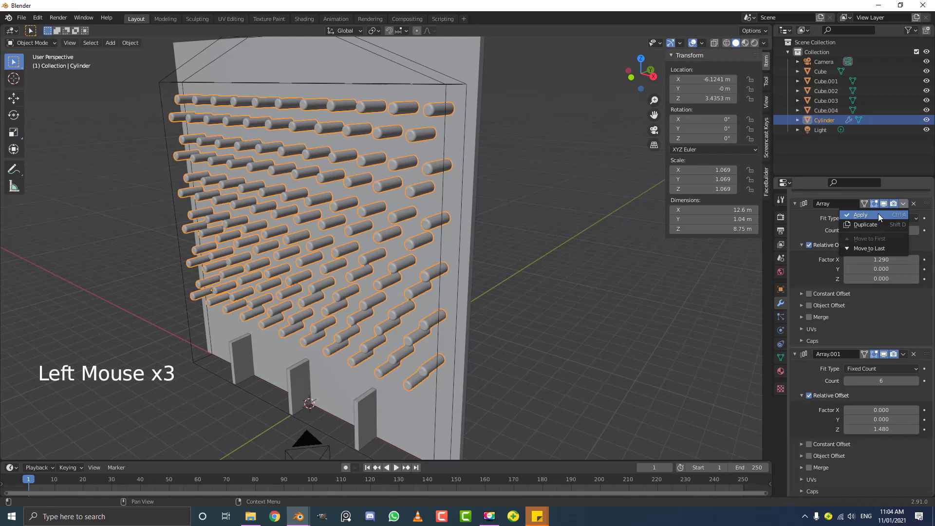
pyautogui.click(904, 234)
pyautogui.scroll(-3)
pyautogui.middleClick(379, 250)
pyautogui.scroll(3)
pyautogui.scroll(-3)
# Apply the second Array modifier so the 11-by-6 peg grid becomes real geometry.
pyautogui.click(137, 47)
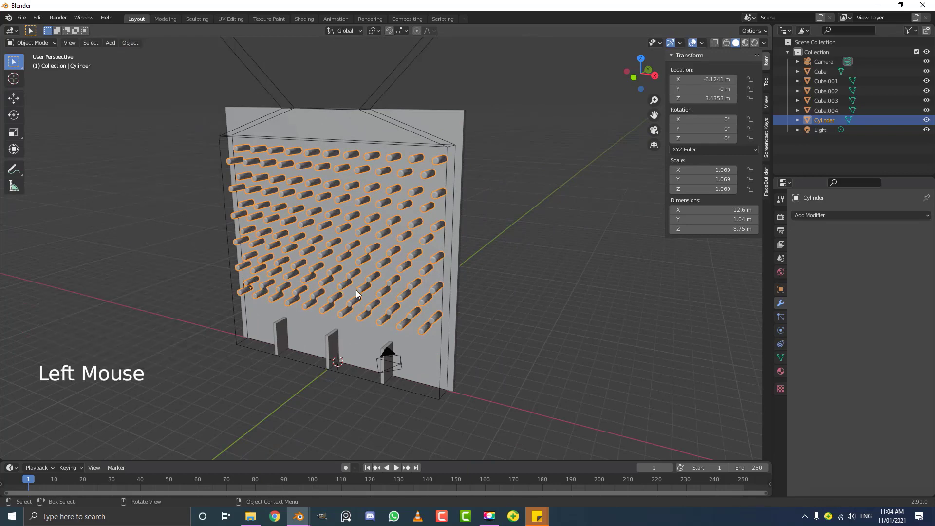
pyautogui.scroll(3)
pyautogui.middleClick(416, 261)
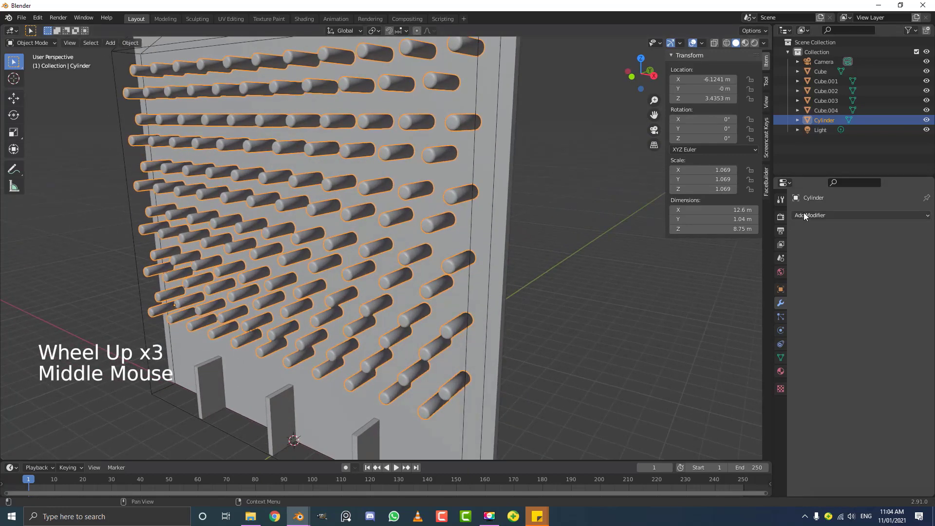
pyautogui.scroll(3)
pyautogui.scroll(-3)
pyautogui.middleClick(390, 202)
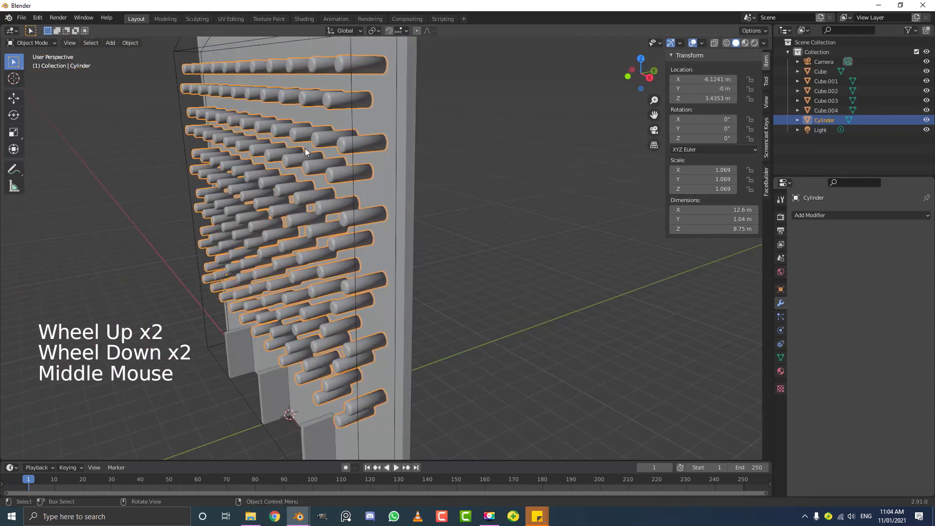
# In Edit Mode with X-ray, select alternate peg rows and delete their faces for a staggered pattern.
pyautogui.press('Tab')
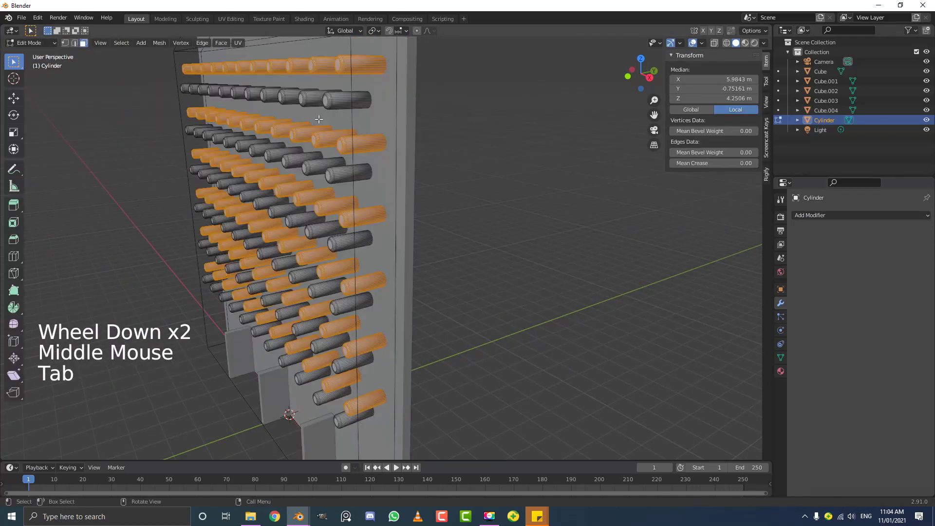
pyautogui.press('KP_3')
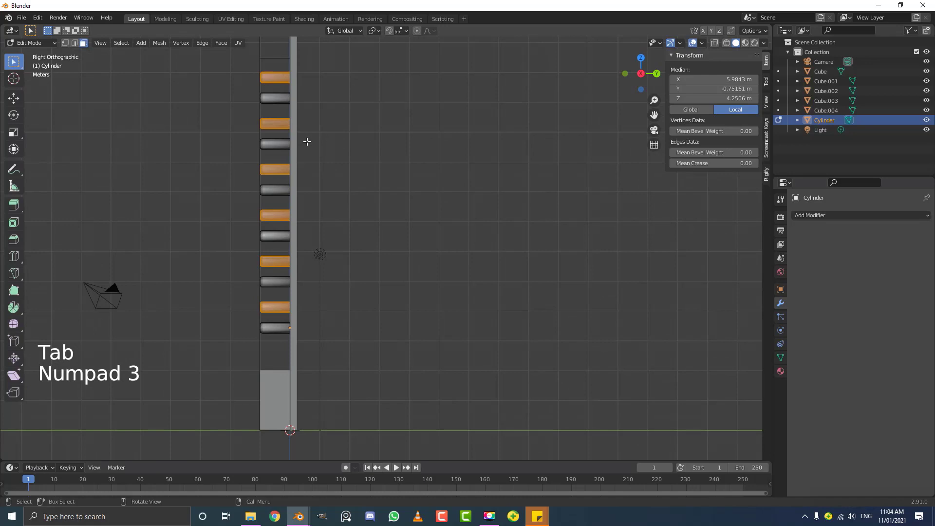
pyautogui.press('z')
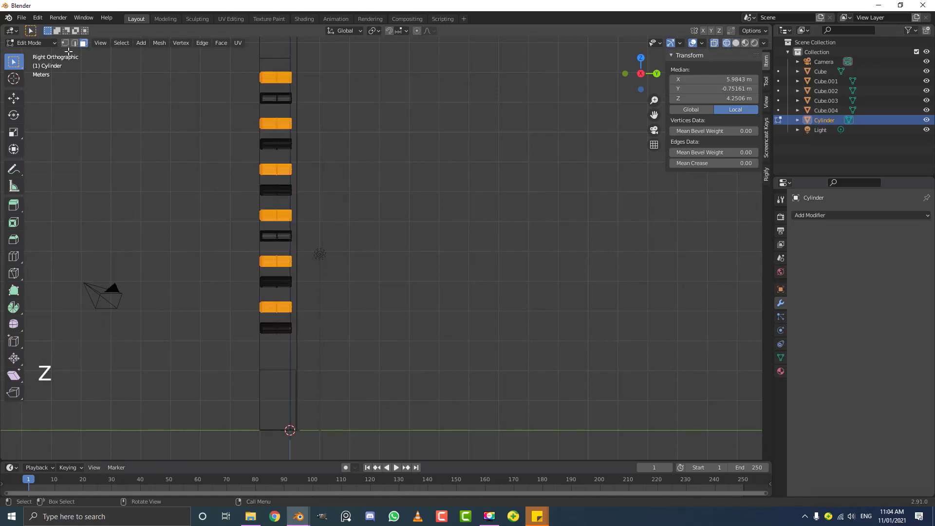
pyautogui.click(67, 47)
pyautogui.scroll(-3)
pyautogui.press('alt+a')
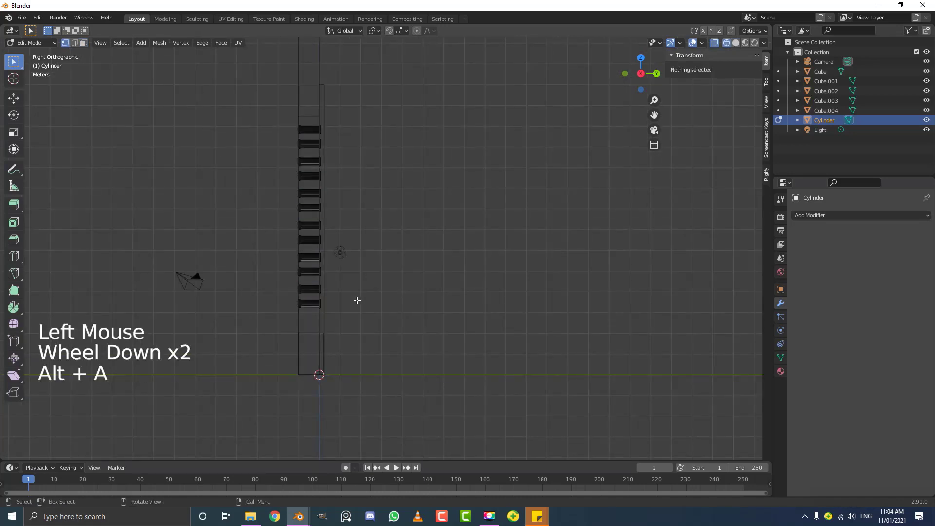
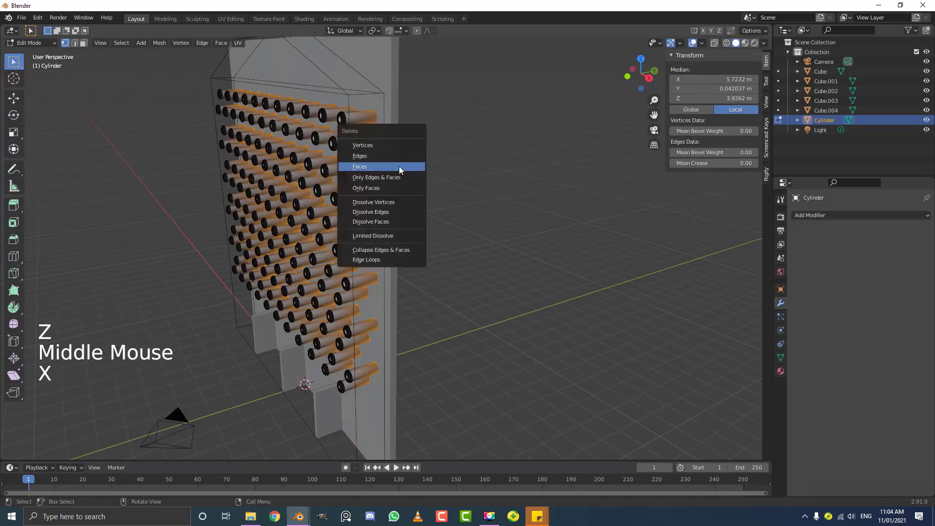
pyautogui.press('Tab')
pyautogui.press('alt+a')
pyautogui.middleClick(368, 193)
pyautogui.scroll(-3)
pyautogui.middleClick(372, 183)
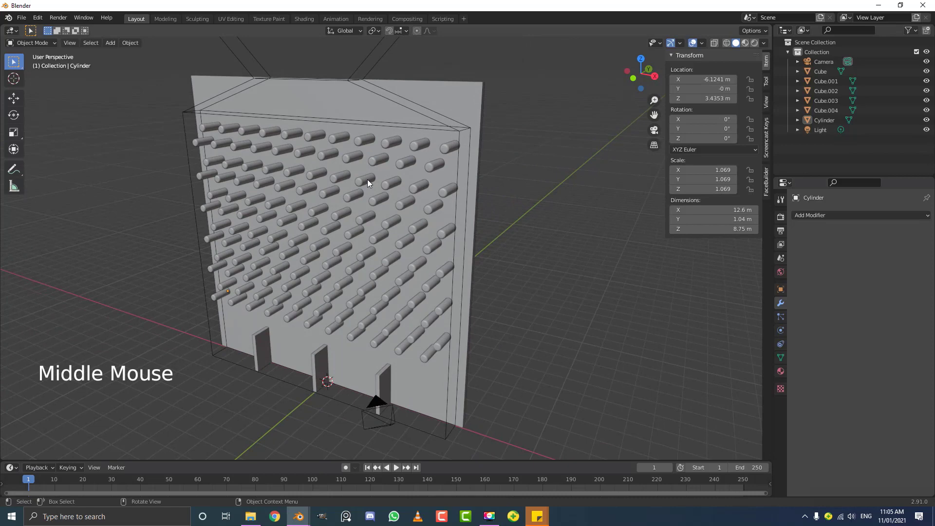
pyautogui.scroll(-3)
# Select every object and apply scale so all read 1.000.
pyautogui.press('a')
pyautogui.scroll(3)
pyautogui.press('ctrl+a')
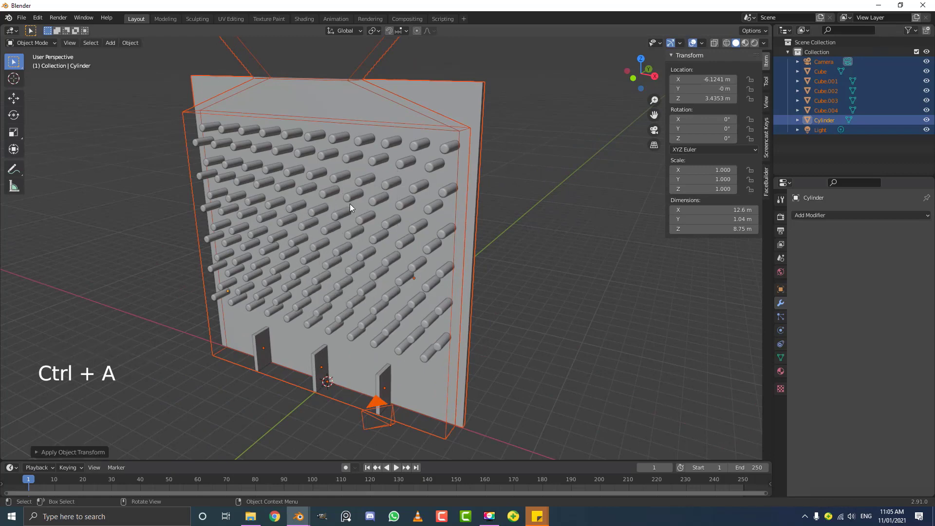
pyautogui.press('alt+a')
pyautogui.press('KP_1')
pyautogui.scroll(-3)
pyautogui.middleClick(320, 190)
pyautogui.scroll(3)
# Add a 2 m icosphere ball at the origin at the base of the peg wall.
pyautogui.press('shift+a')
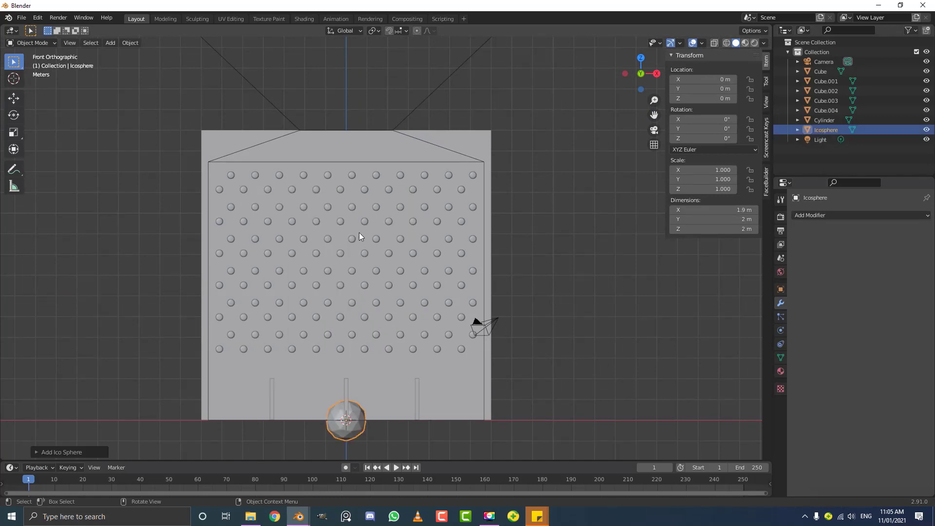
pyautogui.middleClick(397, 411)
pyautogui.scroll(3)
pyautogui.click(288, 330)
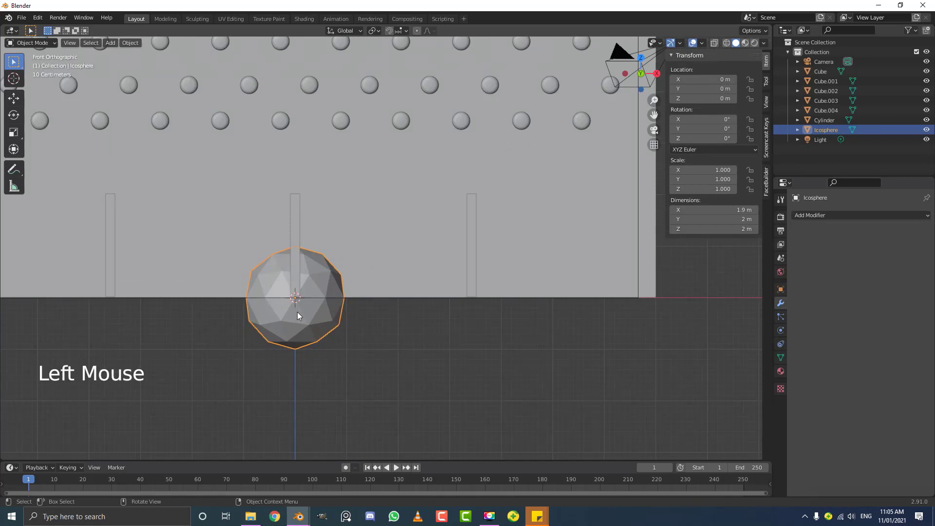
pyautogui.scroll(-3)
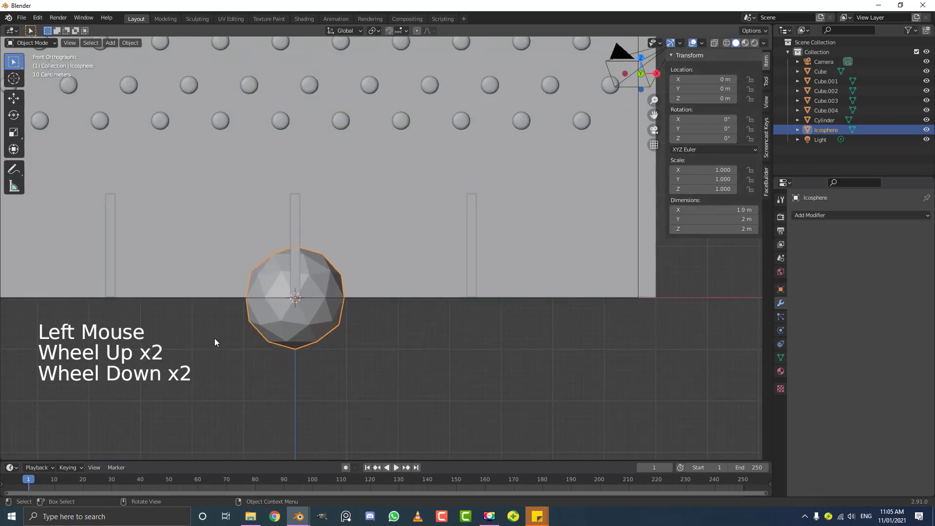
pyautogui.scroll(-3)
pyautogui.scroll(3)
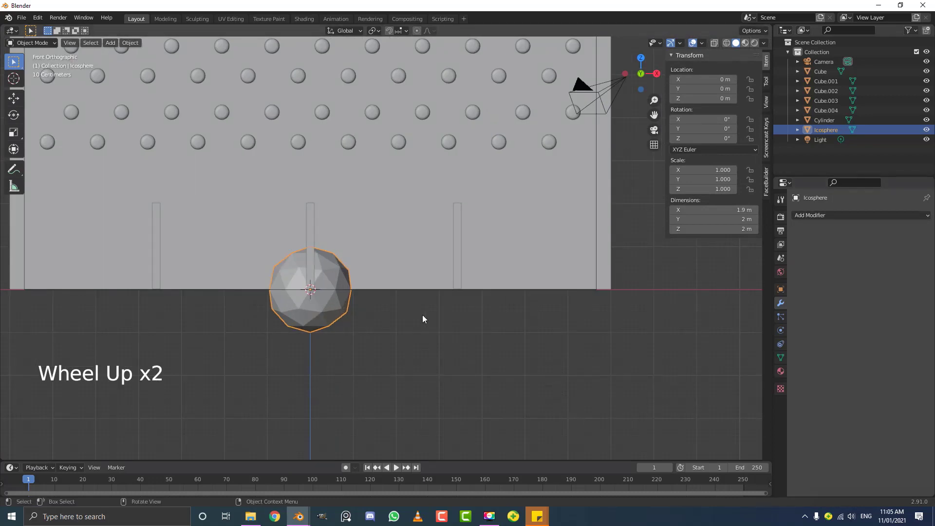
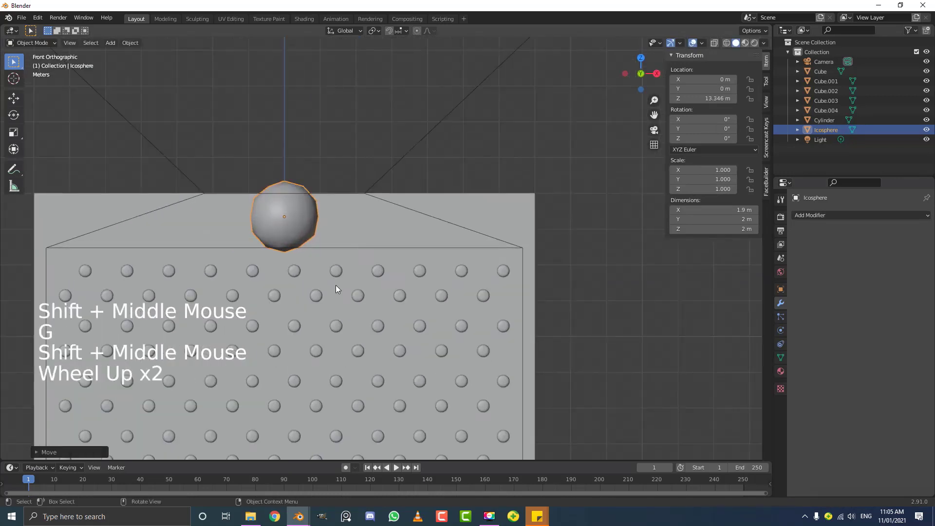
# Shrink the icosphere to about 0.38 m and move it up above the pegs.
pyautogui.press('g')
pyautogui.press('s')
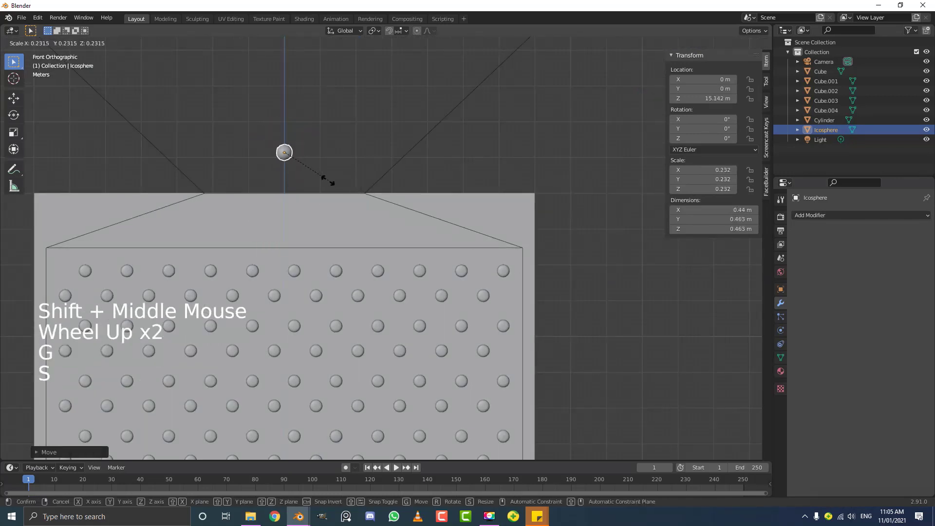
pyautogui.press('alt+a')
pyautogui.click(294, 158)
pyautogui.scroll(3)
pyautogui.middleClick(357, 187)
pyautogui.scroll(3)
pyautogui.press('s')
pyautogui.press('g')
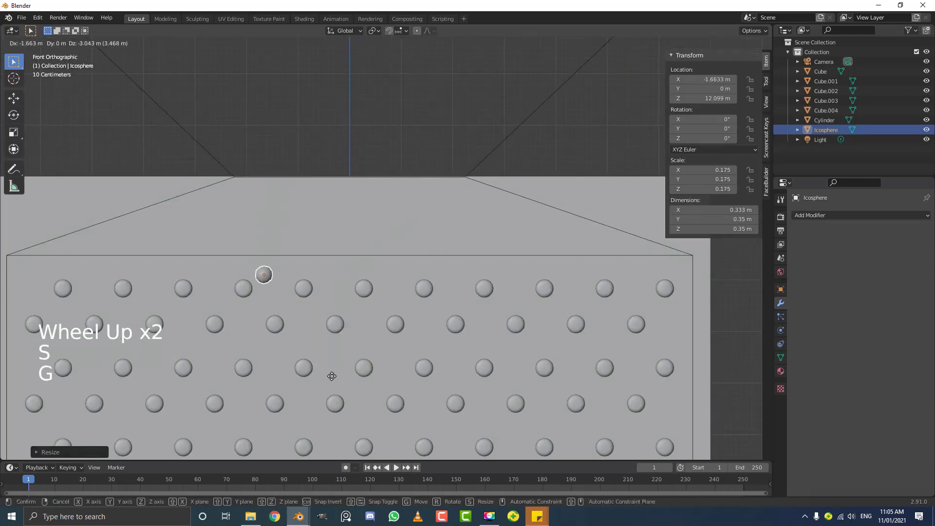
pyautogui.middleClick(319, 329)
pyautogui.scroll(3)
pyautogui.press('g')
pyautogui.press('s')
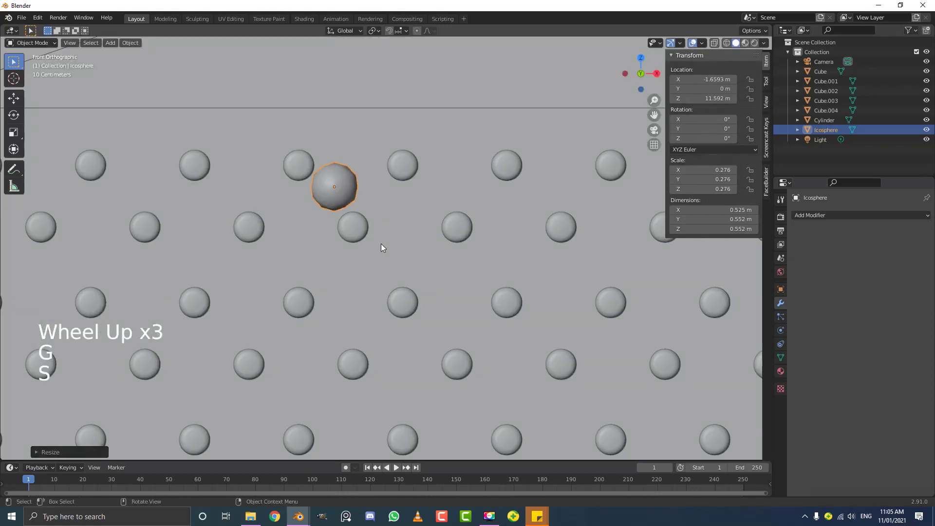
# Adjust the ball's size and raise it to about 14.7 m above the top of the wall.
pyautogui.press('g')
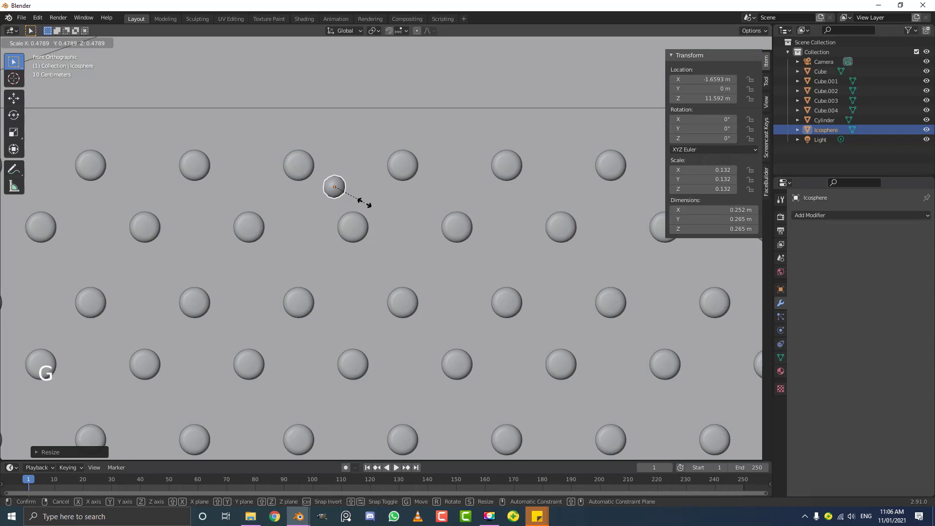
pyautogui.press('g')
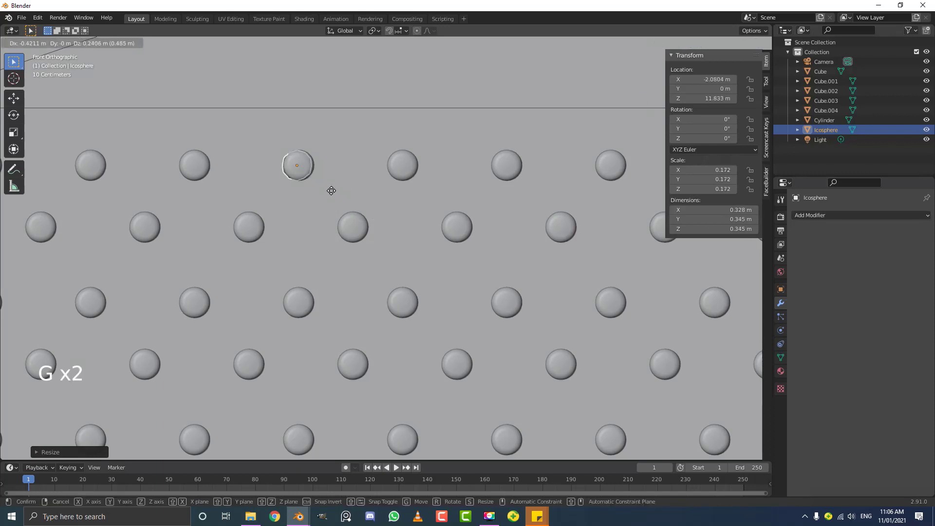
pyautogui.press('s')
pyautogui.scroll(-3)
pyautogui.middleClick(379, 207)
pyautogui.scroll(-3)
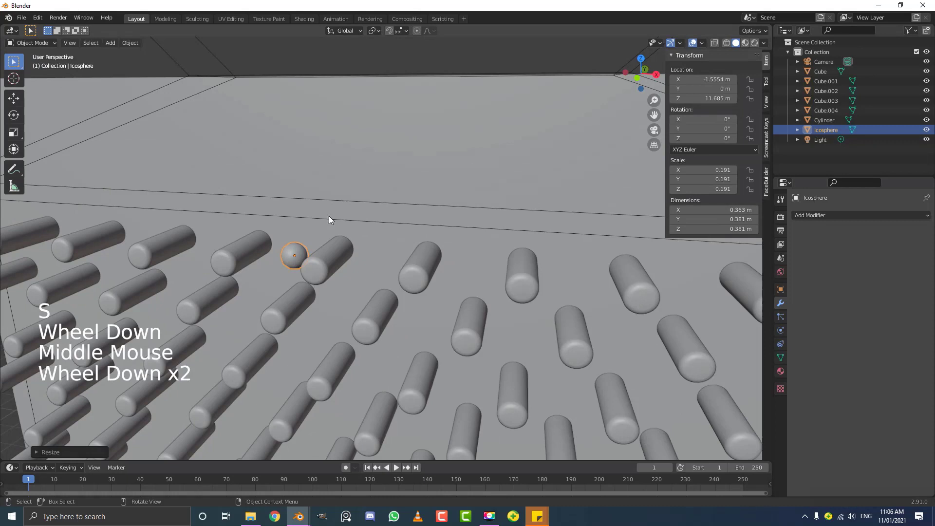
pyautogui.press('KP_3')
pyautogui.middleClick(268, 234)
pyautogui.scroll(3)
pyautogui.press('g')
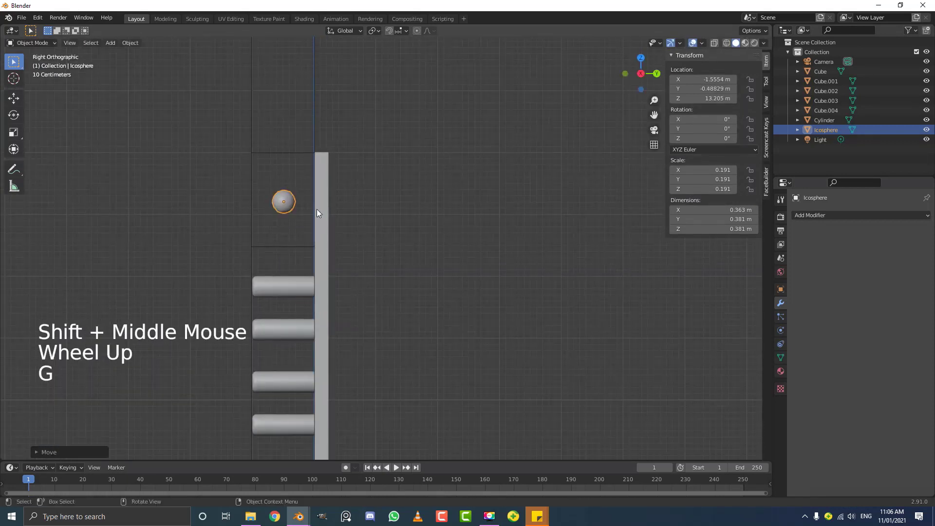
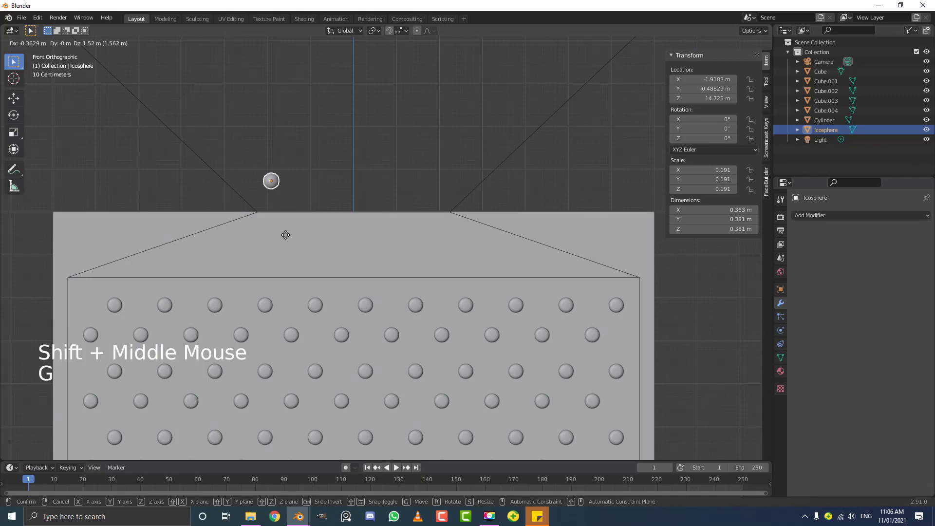
pyautogui.scroll(-3)
pyautogui.scroll(3)
pyautogui.scroll(3)
pyautogui.middleClick(246, 191)
pyautogui.scroll(3)
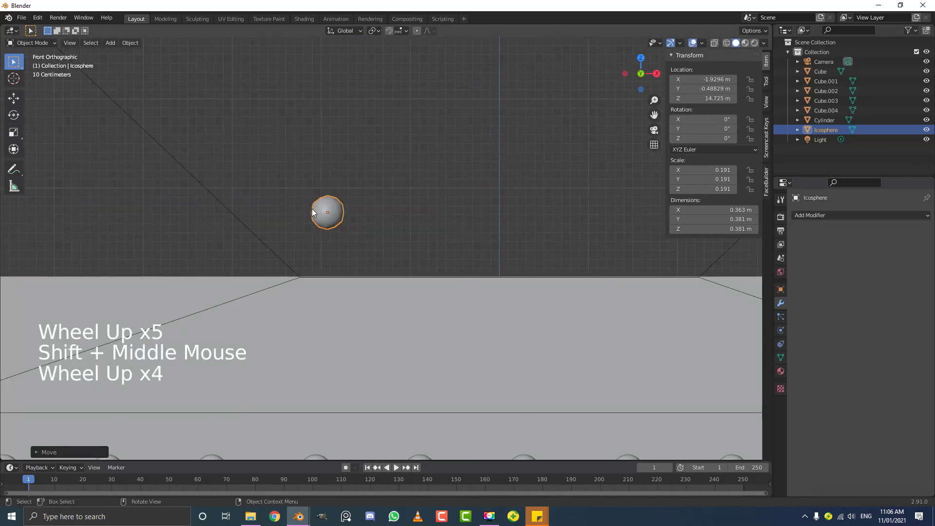
# Apply the ball's scale with Ctrl+A so it reads 1 on every axis.
pyautogui.press('ctrl+a')
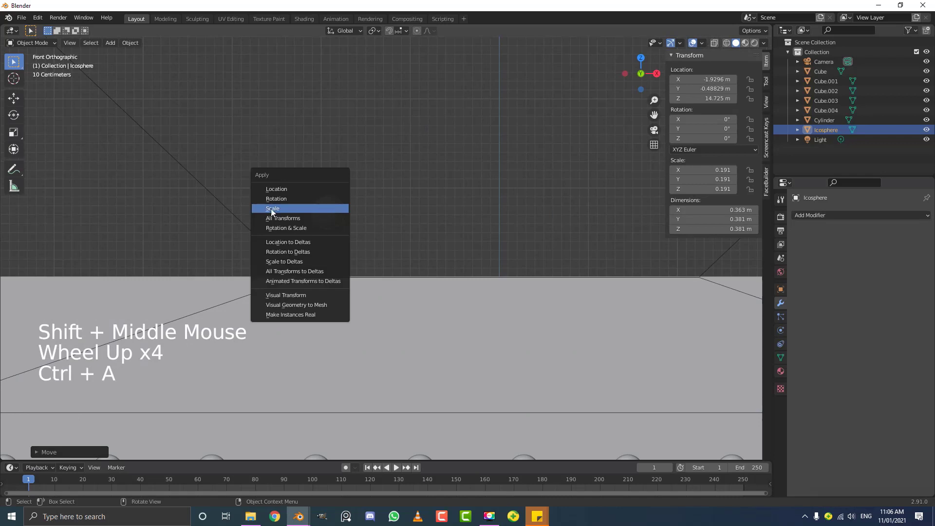
pyautogui.scroll(-3)
pyautogui.scroll(3)
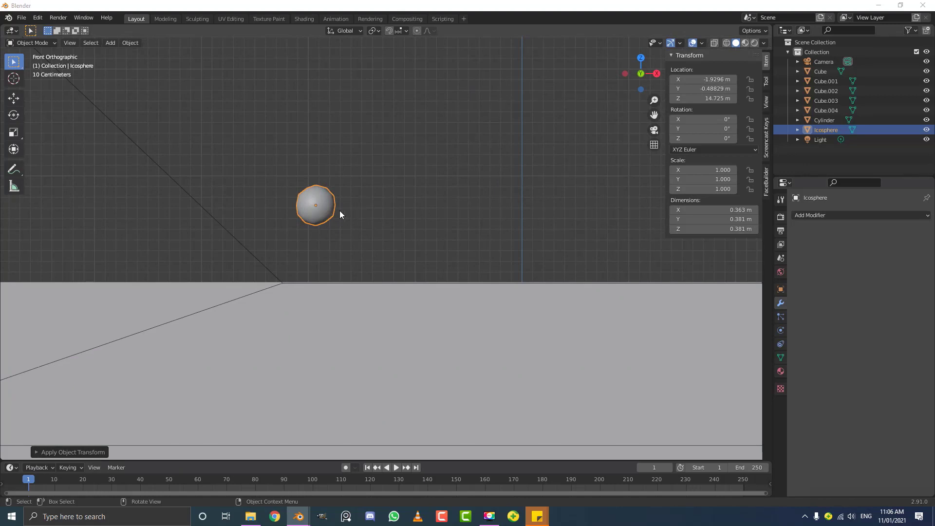
pyautogui.click(331, 195)
pyautogui.scroll(-3)
pyautogui.press('g')
pyautogui.press('ctrl+a')
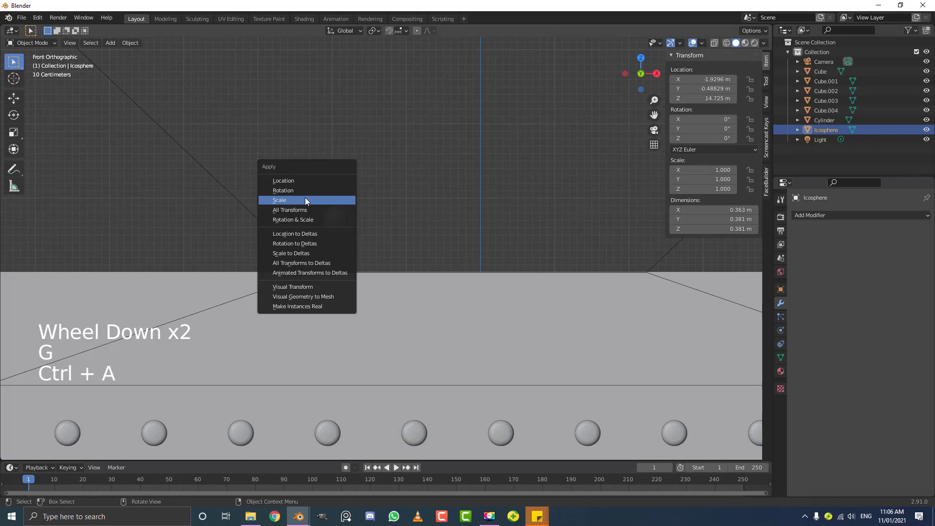
# Give the ball active Rigid Body physics with its collision shape set to Mesh.
pyautogui.click(780, 334)
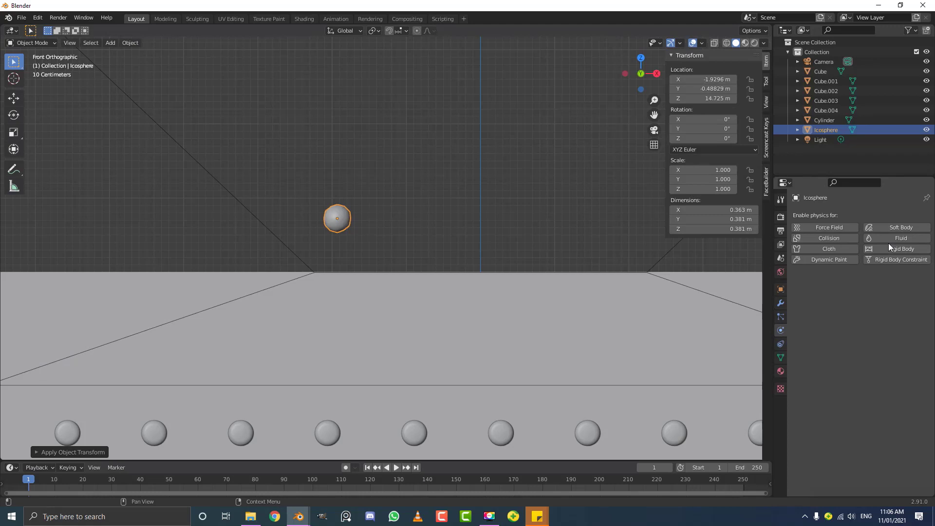
pyautogui.click(900, 252)
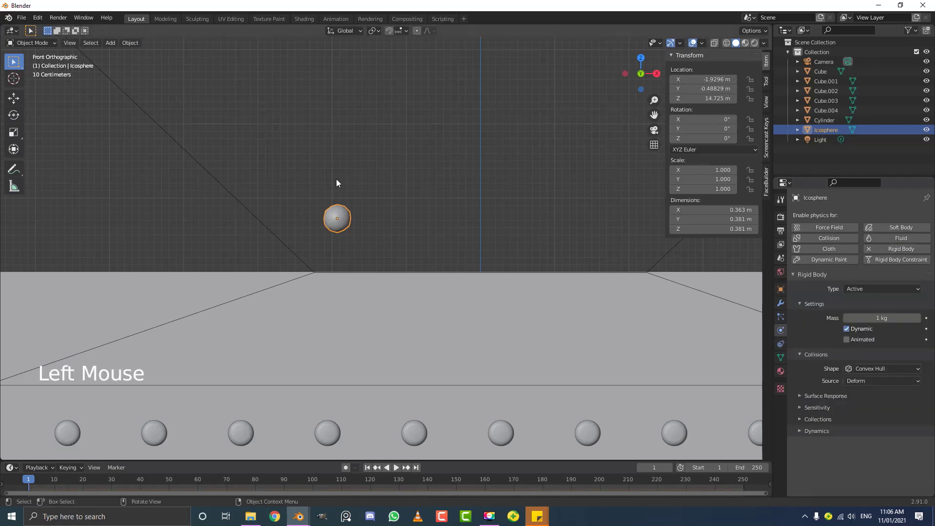
pyautogui.scroll(3)
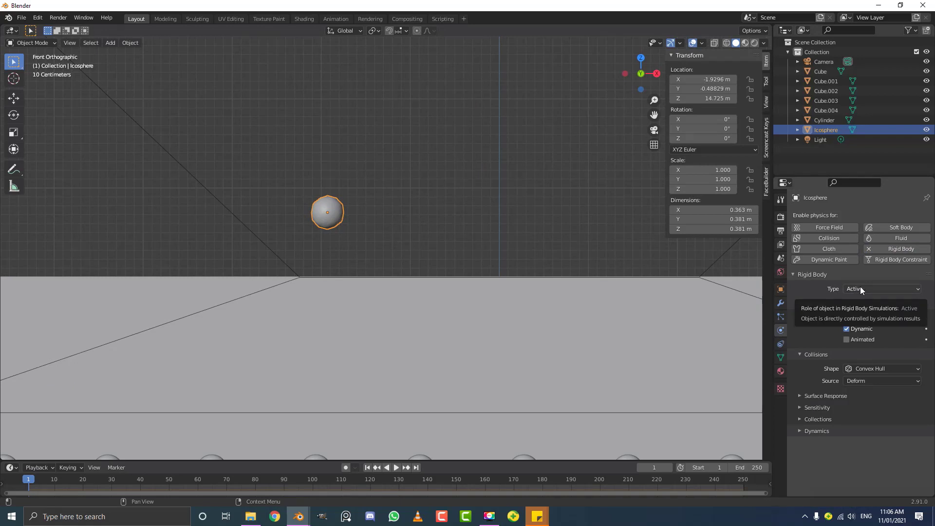
pyautogui.click(866, 372)
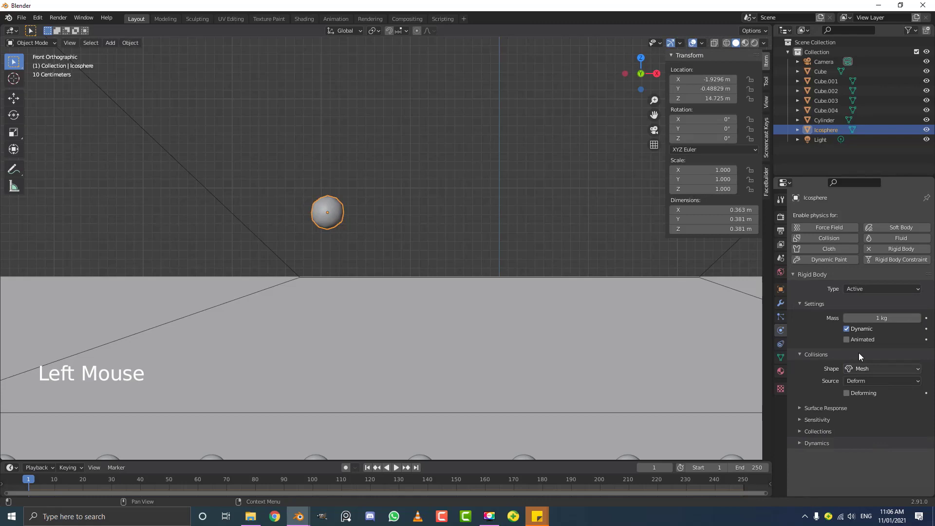
pyautogui.scroll(3)
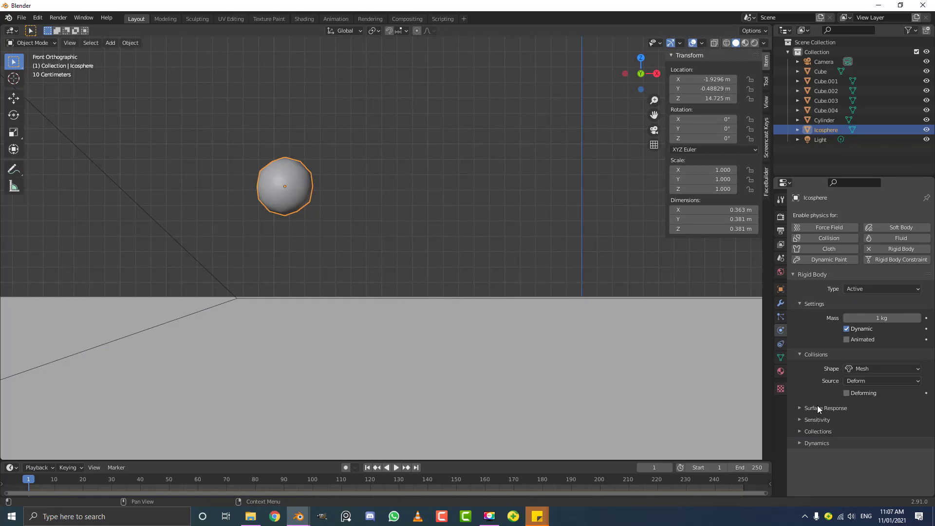
# Under Surface Response lower the ball's friction to 0.3 and review the sensitivity settings.
pyautogui.click(820, 410)
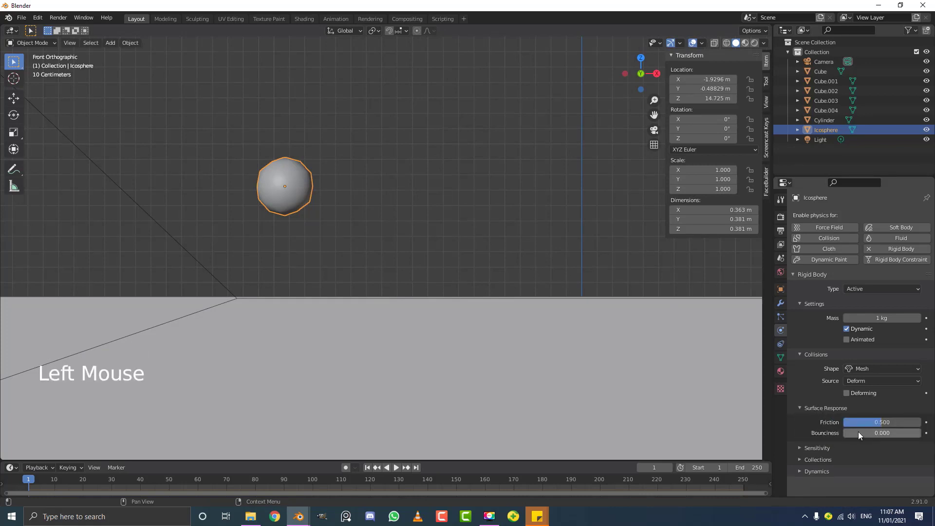
pyautogui.click(885, 424)
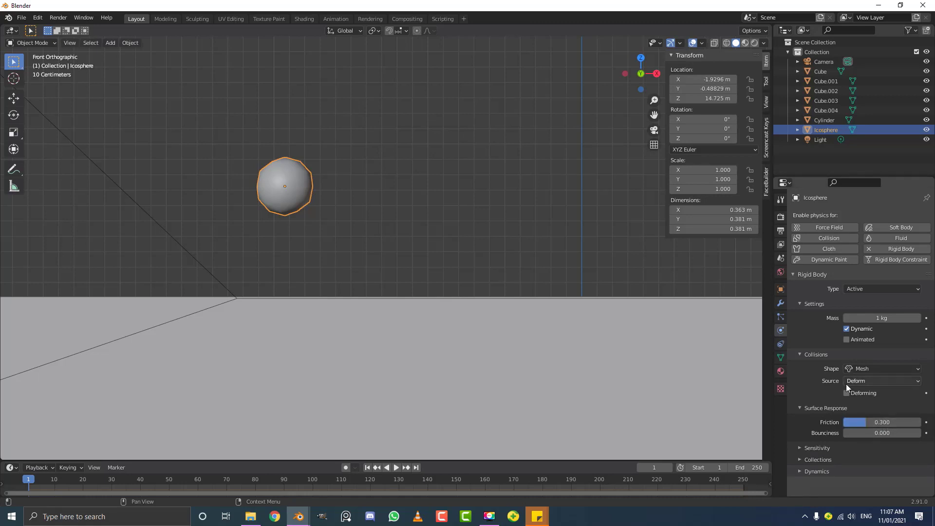
pyautogui.scroll(-3)
pyautogui.click(809, 453)
pyautogui.scroll(-3)
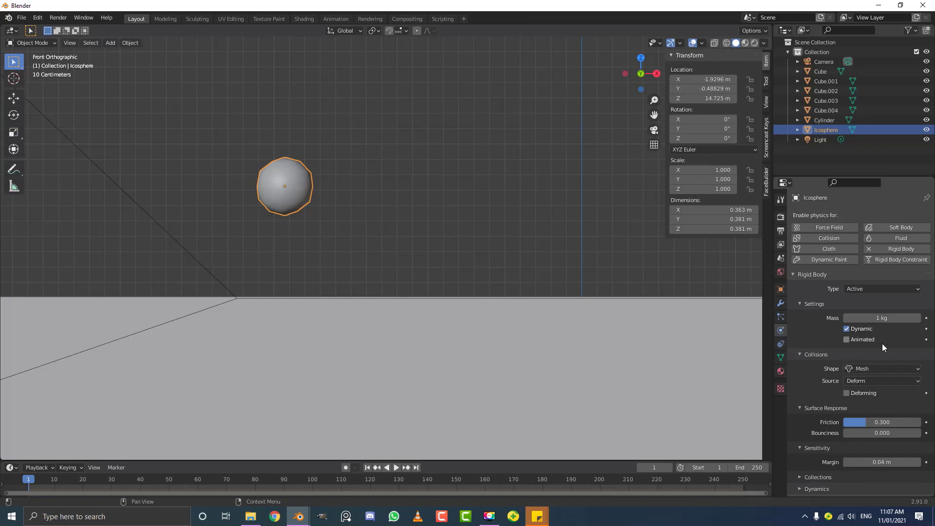
pyautogui.scroll(-3)
pyautogui.scroll(3)
pyautogui.scroll(-3)
pyautogui.scroll(3)
# Duplicate the rigid-body ball sideways along X and repeat it into a full row of balls.
pyautogui.press('shift+d')
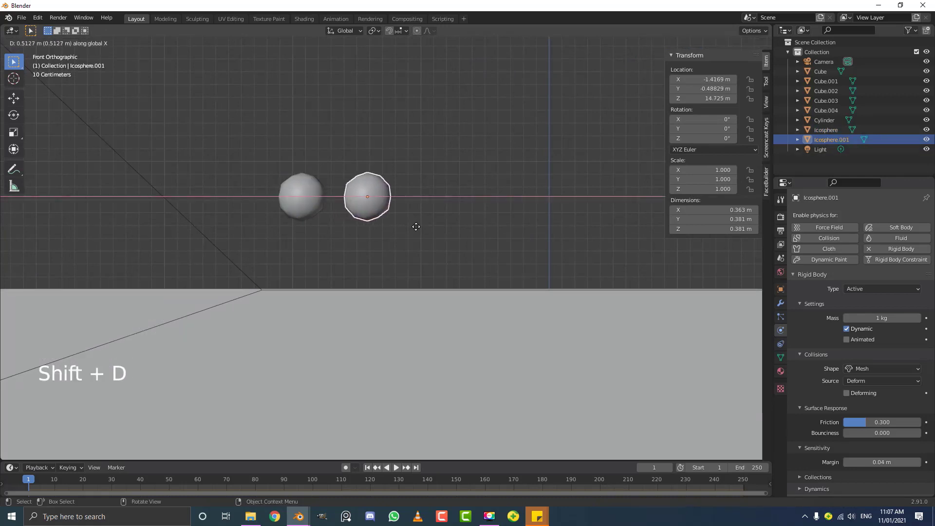
pyautogui.scroll(-3)
pyautogui.middleClick(418, 234)
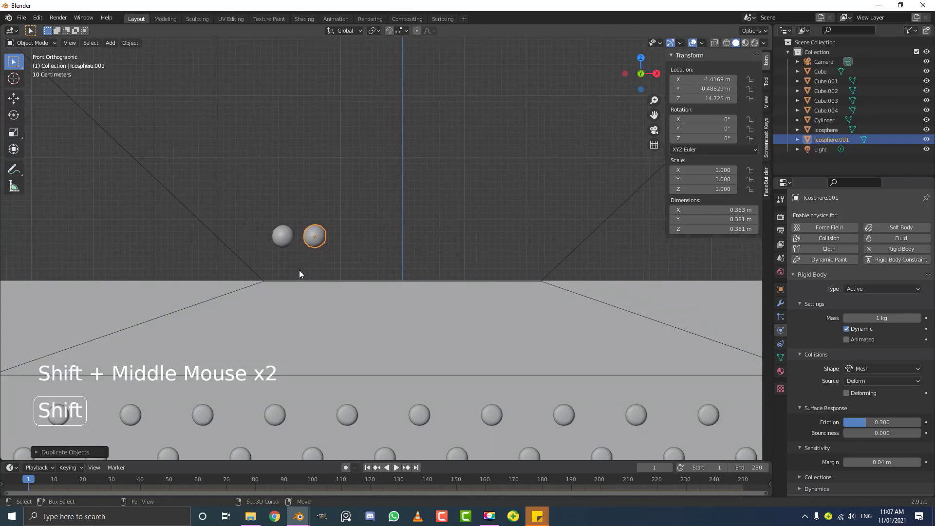
pyautogui.press('shift+r')
pyautogui.press('shift+r')
pyautogui.press('shift+r')
pyautogui.press('shift+r')
pyautogui.press('shift+r')
pyautogui.press('shift+r')
pyautogui.press('shift+r')
# Duplicate the whole row upward along Z repeatedly, stacking rows into a grid up to Icosphere.134.
pyautogui.click(536, 247)
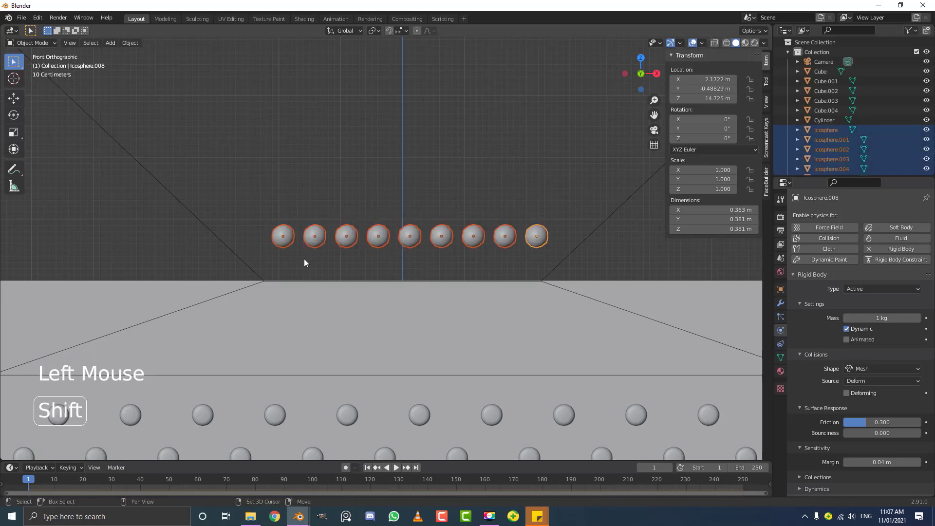
pyautogui.press('shift+d')
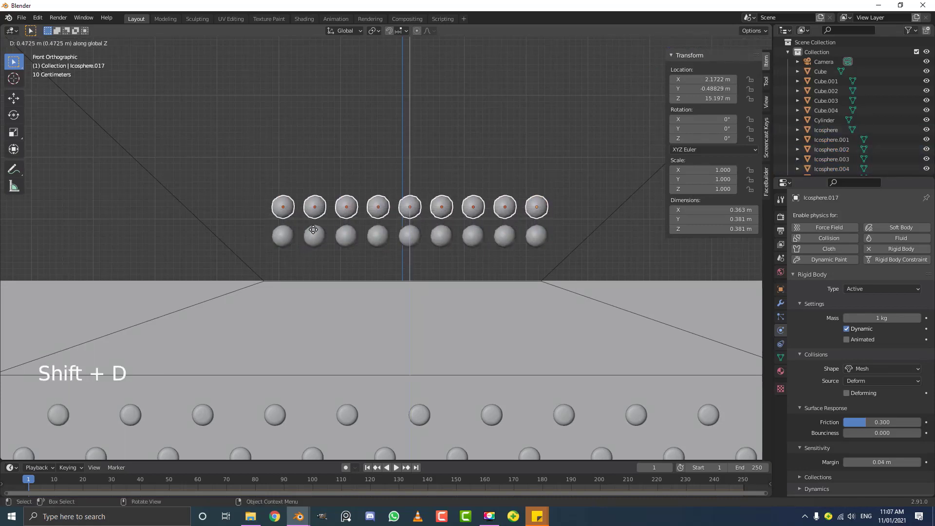
pyautogui.scroll(-3)
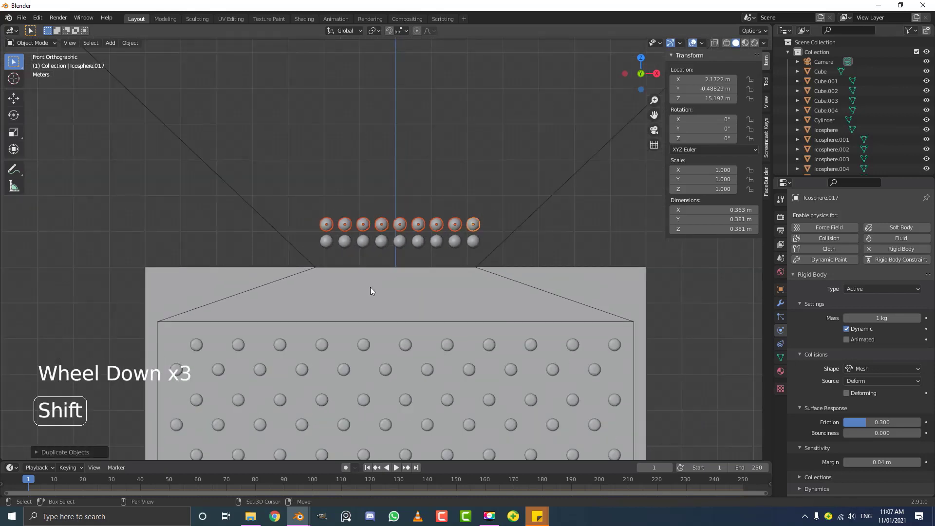
pyautogui.press('shift+r')
pyautogui.press('shift+r')
pyautogui.press('shift+r')
pyautogui.press('shift+r')
pyautogui.press('shift+r')
pyautogui.press('shift+r')
pyautogui.press('shift+r')
pyautogui.press('shift+r')
pyautogui.press('shift+r')
pyautogui.scroll(-3)
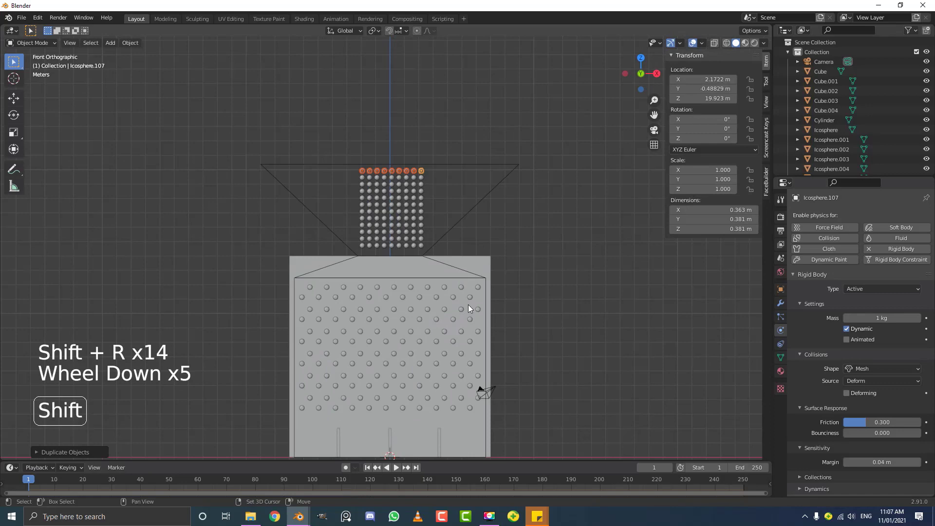
pyautogui.press('shift+r')
pyautogui.press('shift+r')
pyautogui.press('shift+r')
# Deselect everything and orbit around the board to inspect the ball grid.
pyautogui.scroll(-3)
pyautogui.middleClick(500, 260)
pyautogui.scroll(3)
pyautogui.press('alt+a')
pyautogui.middleClick(355, 239)
pyautogui.scroll(3)
pyautogui.middleClick(408, 264)
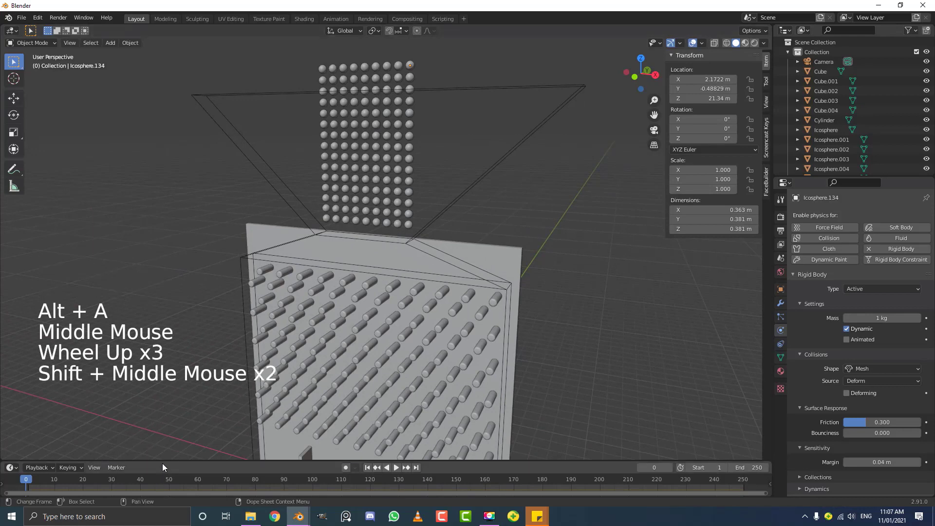
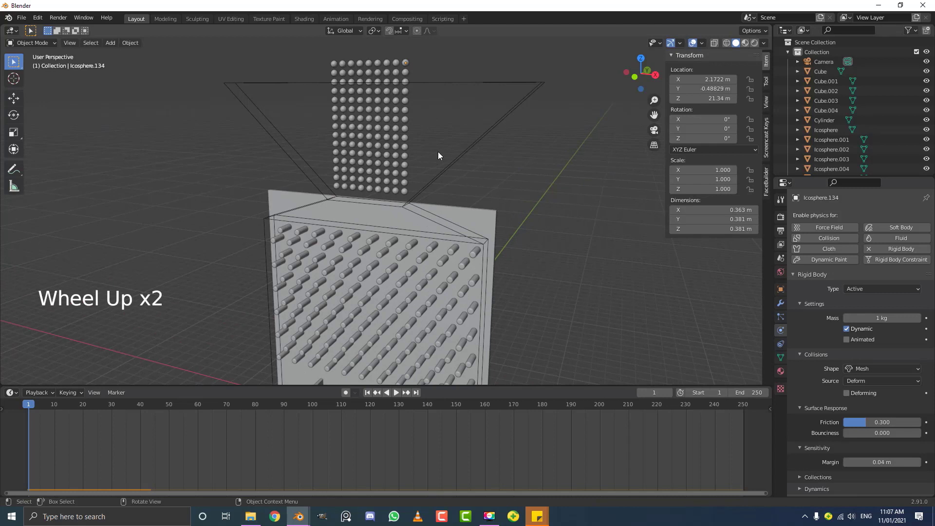
# Give the frame Cube.004 a passive rigid body with Mesh collision shape.
pyautogui.click(459, 167)
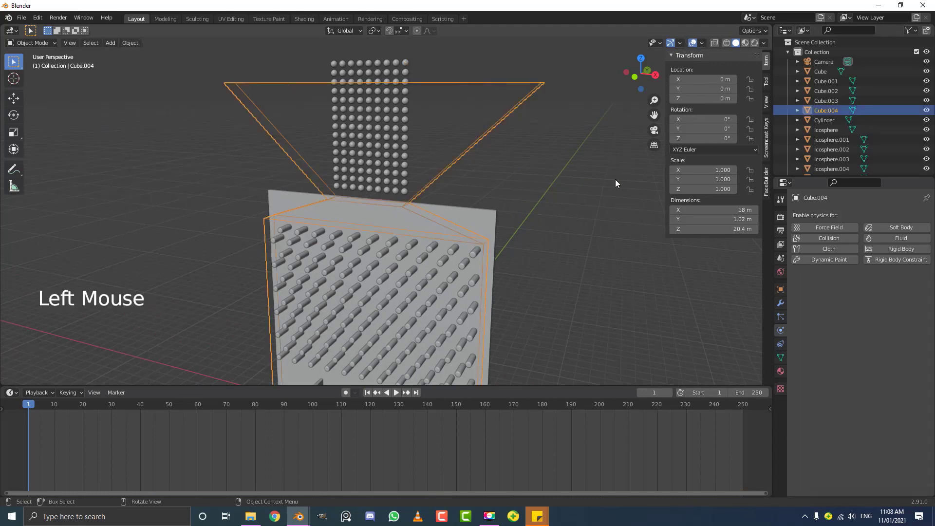
pyautogui.click(903, 250)
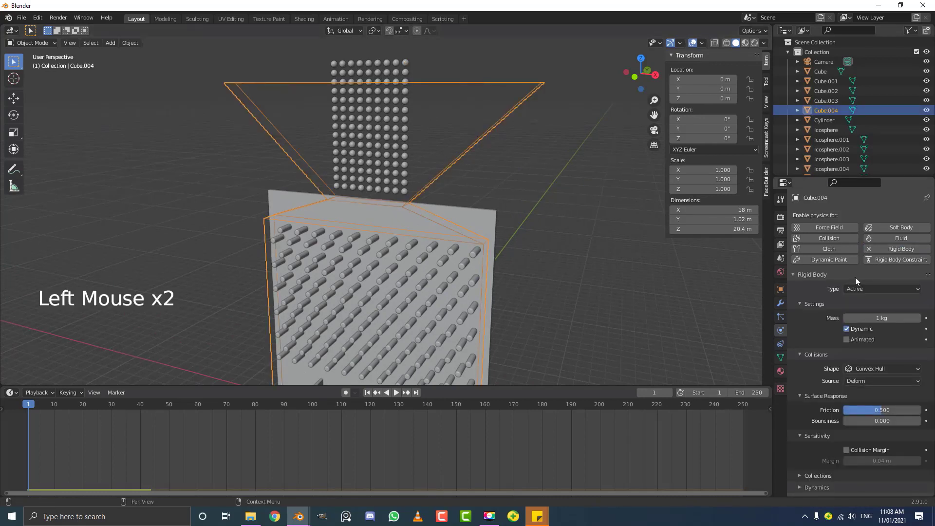
pyautogui.click(859, 289)
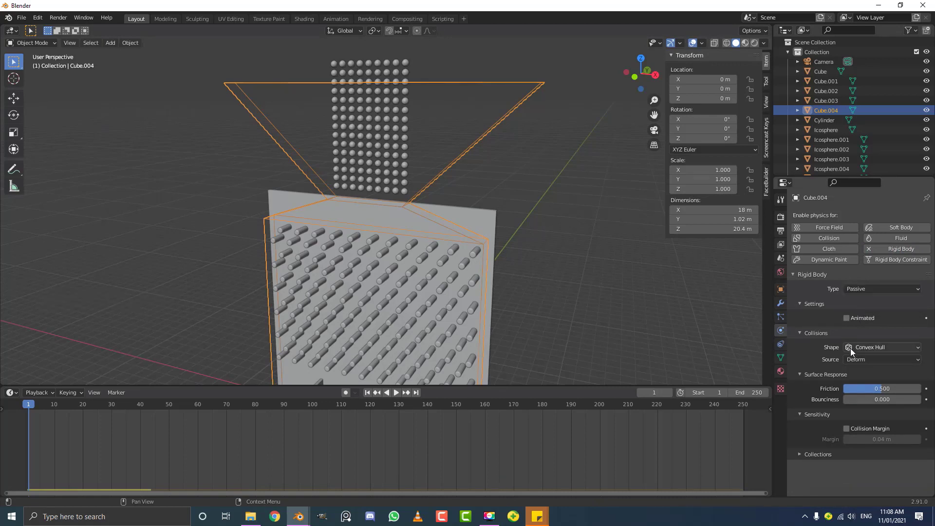
pyautogui.click(858, 351)
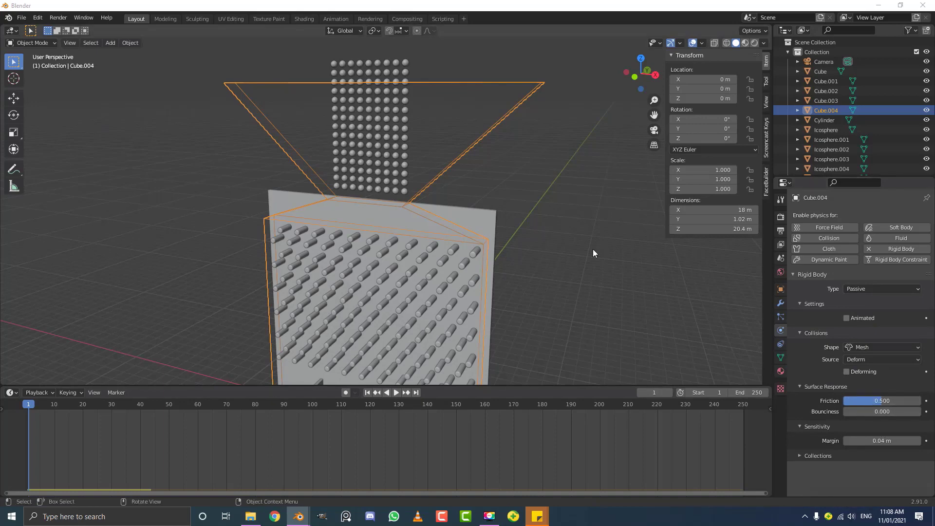
# Orbit under the board and select the divider blocks at its bottom.
pyautogui.middleClick(508, 244)
pyautogui.middleClick(496, 243)
pyautogui.middleClick(474, 292)
pyautogui.scroll(3)
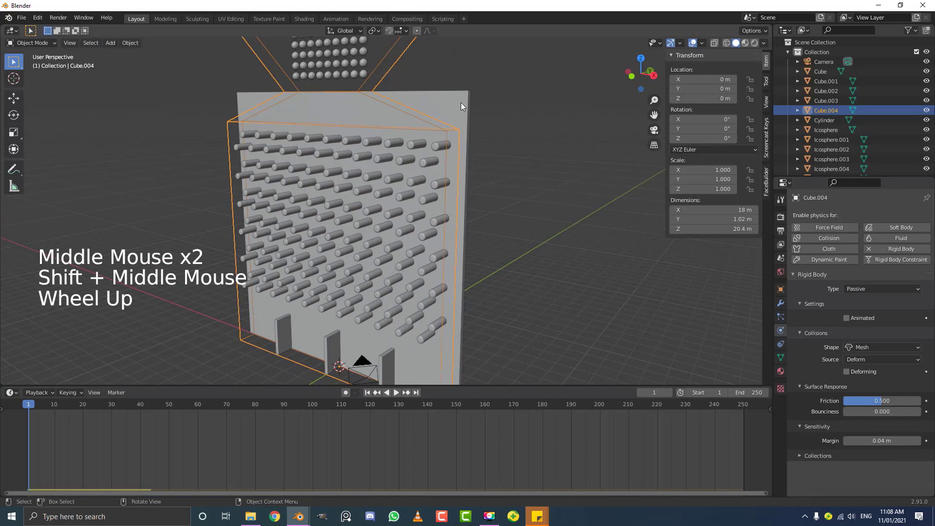
pyautogui.click(335, 341)
pyautogui.middleClick(329, 299)
pyautogui.scroll(3)
pyautogui.click(382, 283)
pyautogui.click(219, 237)
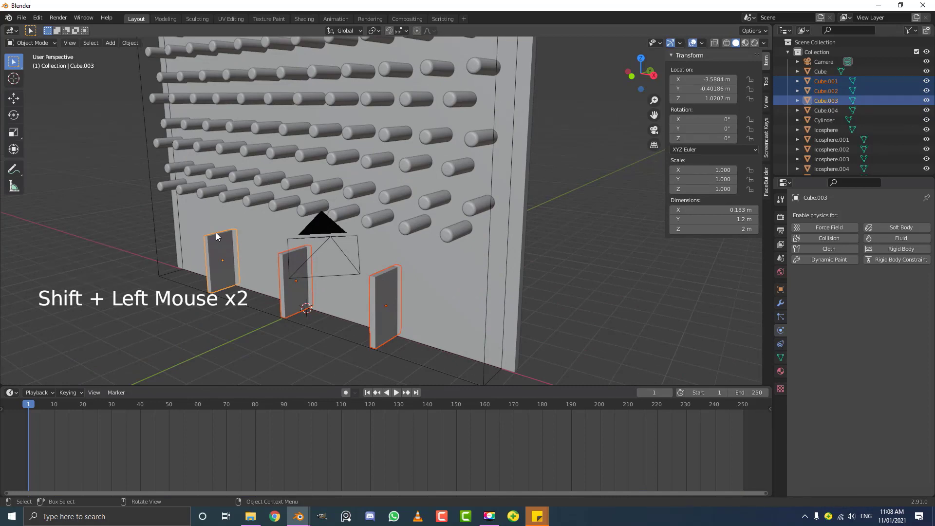
# Join the divider blocks into one object, then add the back wall and the pegs to the selection.
pyautogui.press('ctrl+j')
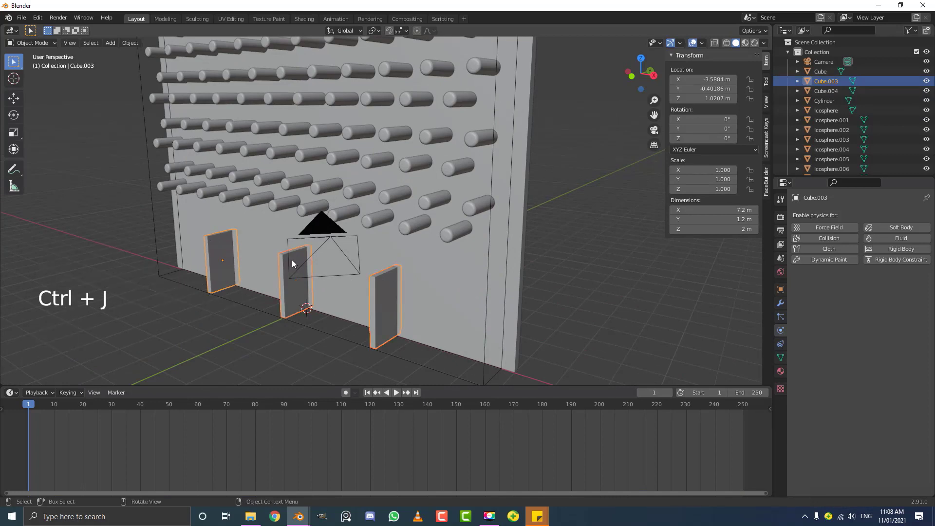
pyautogui.press('g')
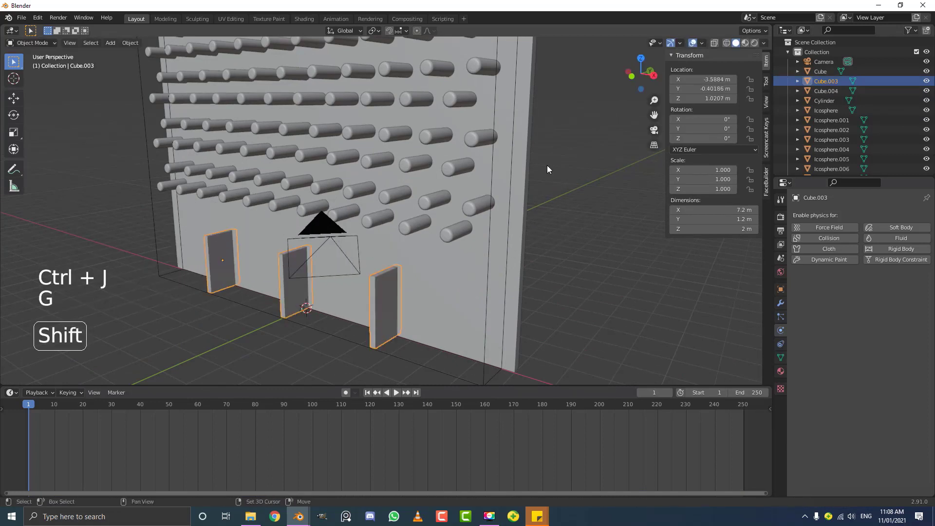
pyautogui.click(532, 171)
pyautogui.scroll(-3)
pyautogui.press('g')
pyautogui.scroll(3)
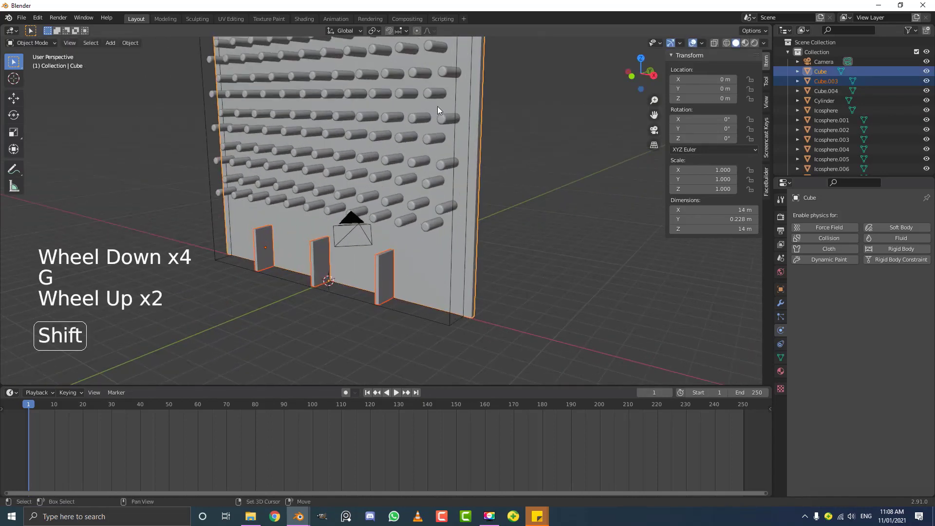
pyautogui.click(423, 120)
pyautogui.scroll(-3)
pyautogui.press('g')
# Make the frame the active object and copy its passive mesh rigid-body settings to the selection via F3.
pyautogui.middleClick(431, 92)
pyautogui.scroll(3)
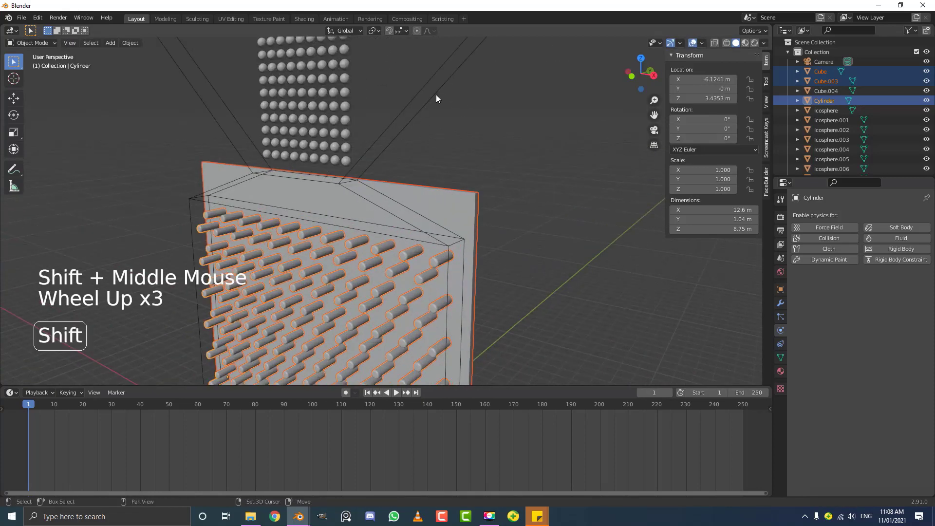
pyautogui.click(438, 98)
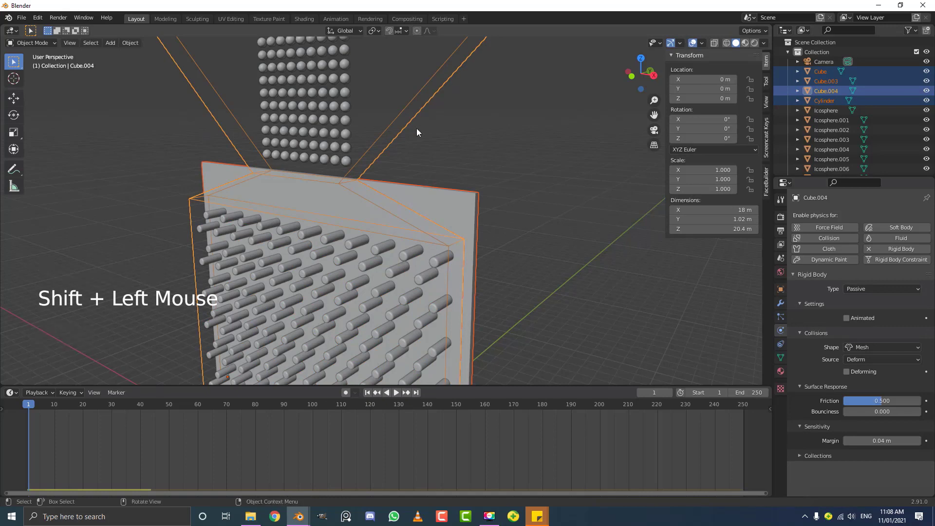
pyautogui.scroll(-3)
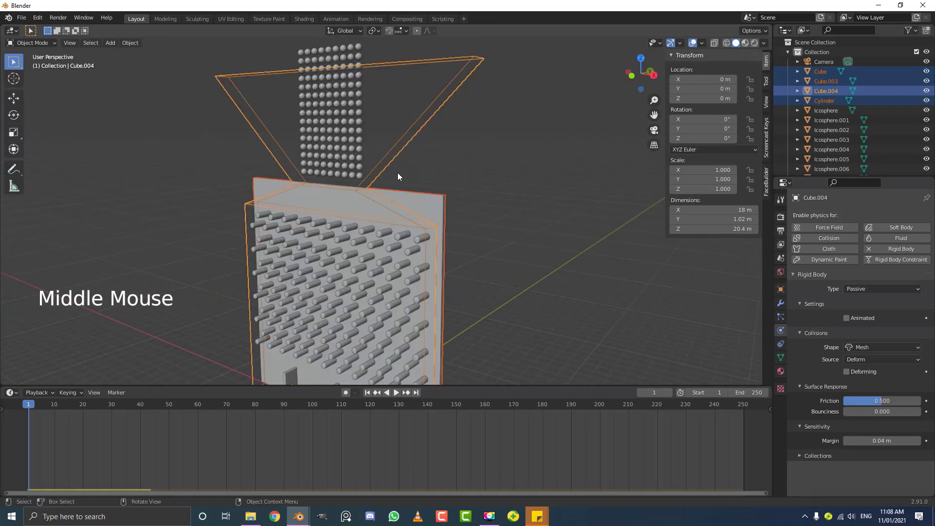
pyautogui.press('F3')
# Check the wall Cube and pegs Cylinder each carry the passive mesh rigid body, then deselect all.
pyautogui.middleClick(400, 175)
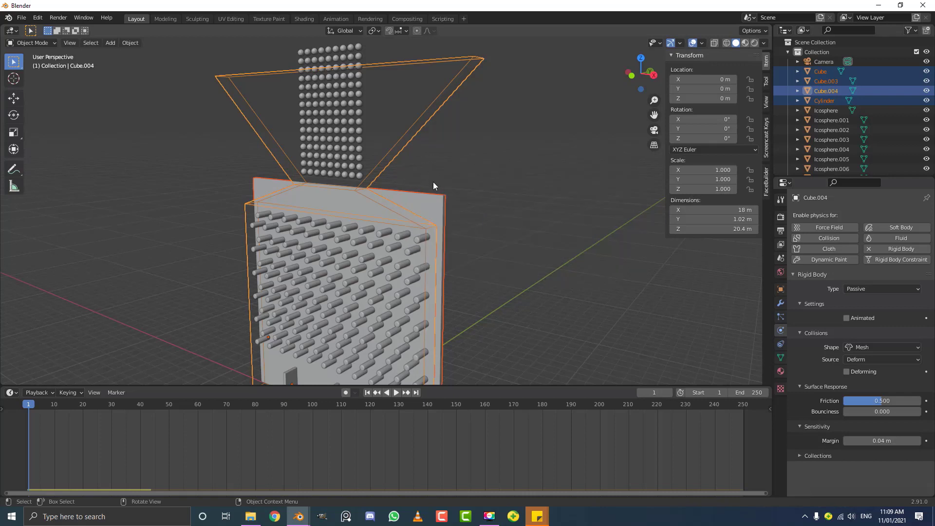
pyautogui.click(440, 196)
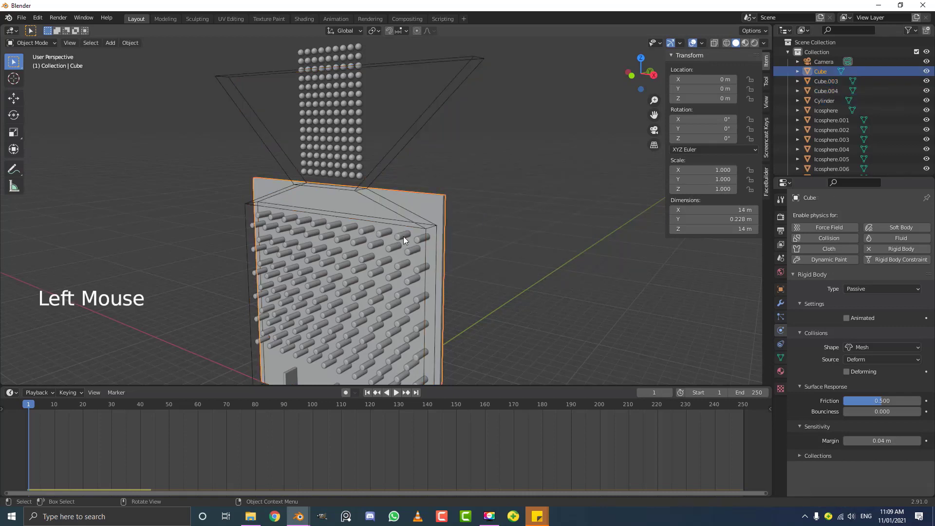
pyautogui.click(404, 241)
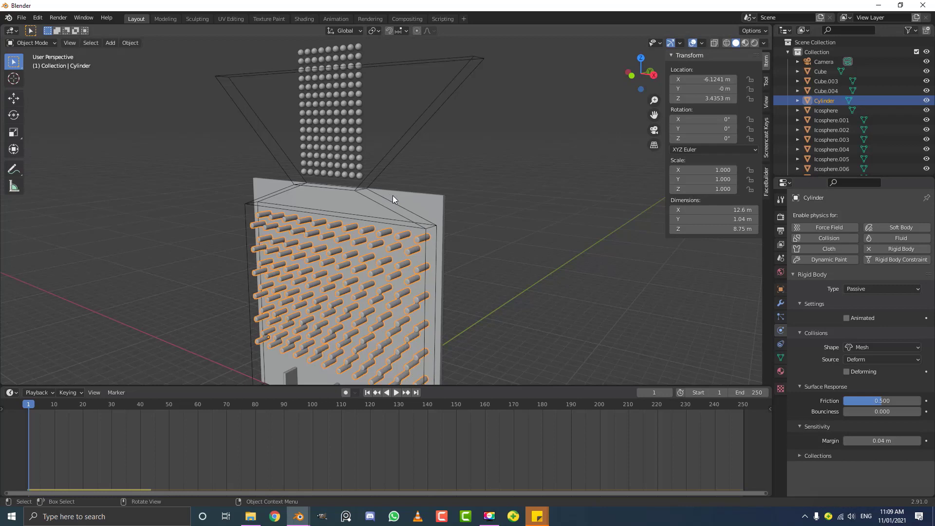
pyautogui.scroll(-3)
pyautogui.middleClick(367, 217)
pyautogui.press('alt+a')
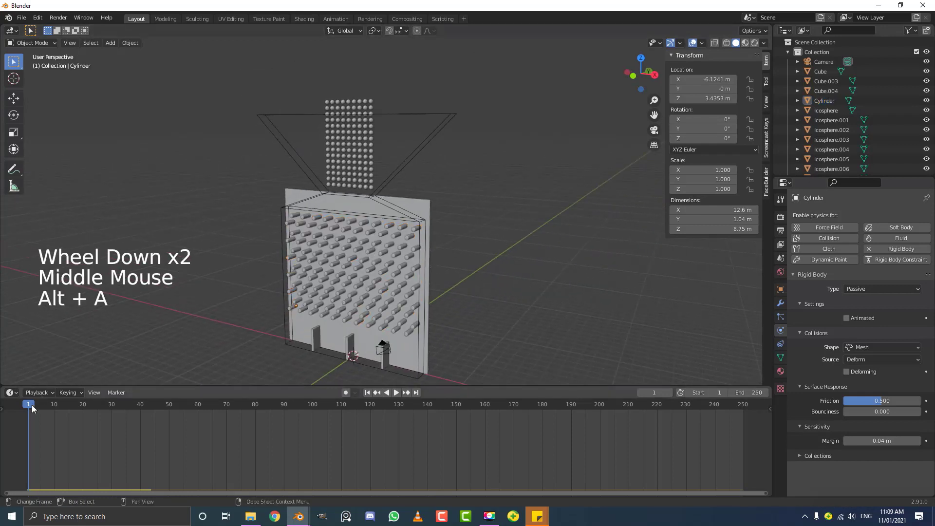
pyautogui.click(31, 410)
pyautogui.press('space')
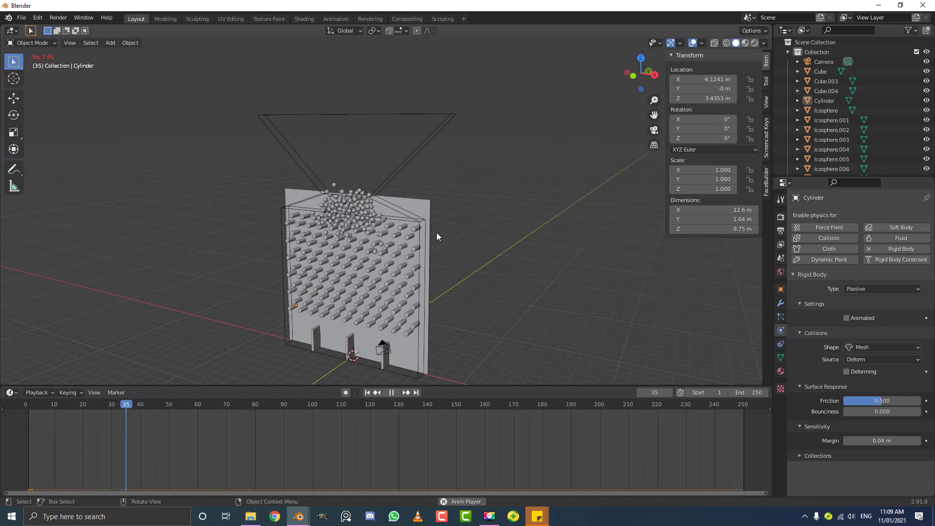
pyautogui.press('space')
pyautogui.press('shift+Left')
pyautogui.scroll(3)
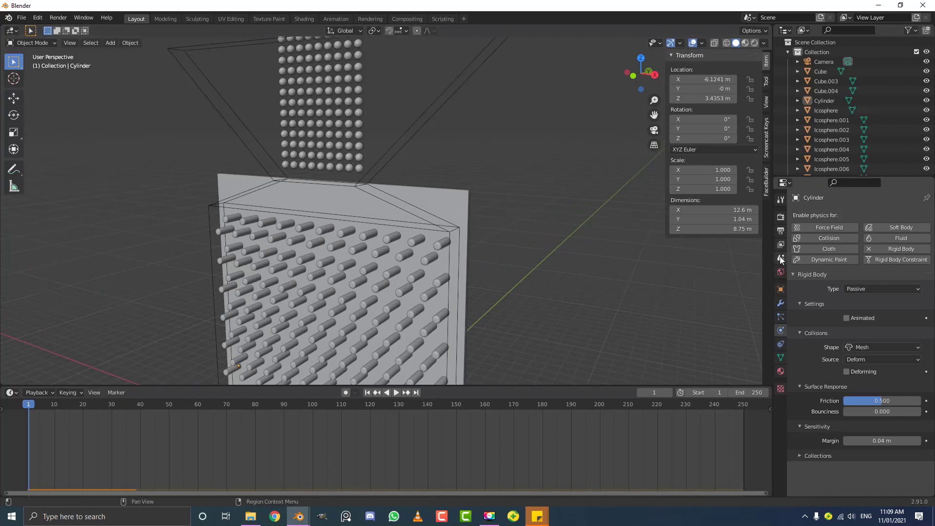
# In Scene properties set the Rigid Body World speed to 2.000 and expand its Cache.
pyautogui.click(783, 260)
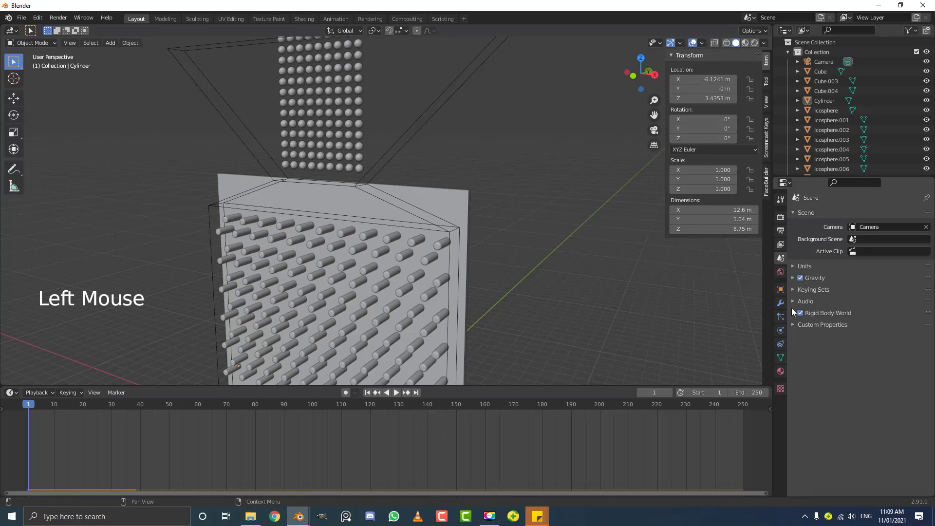
pyautogui.click(795, 317)
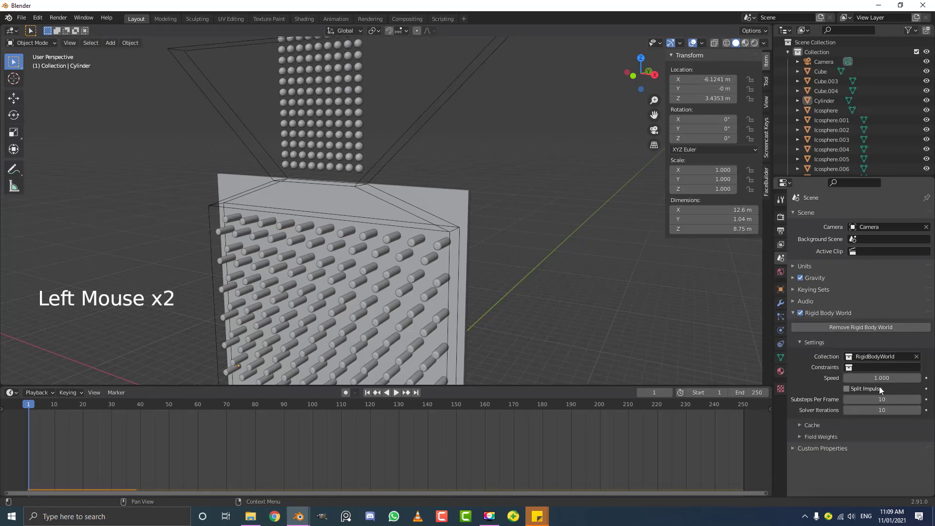
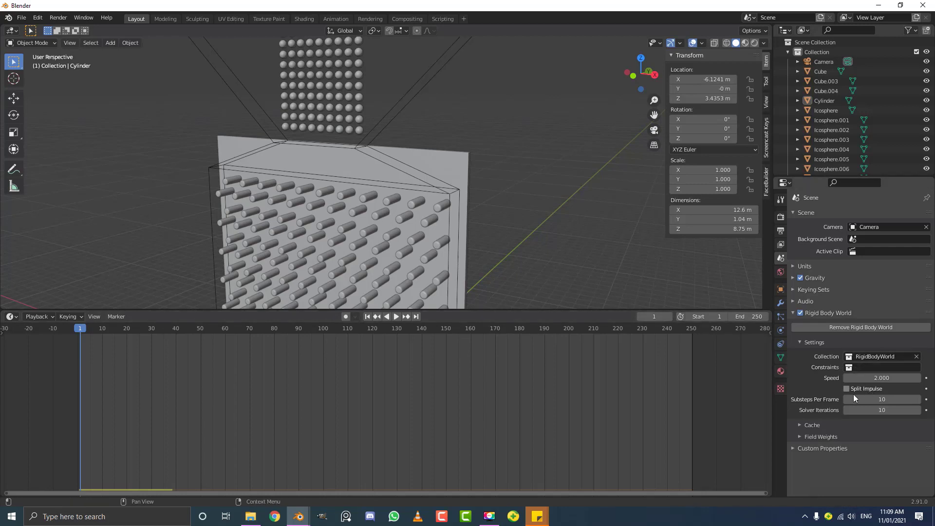
pyautogui.click(810, 426)
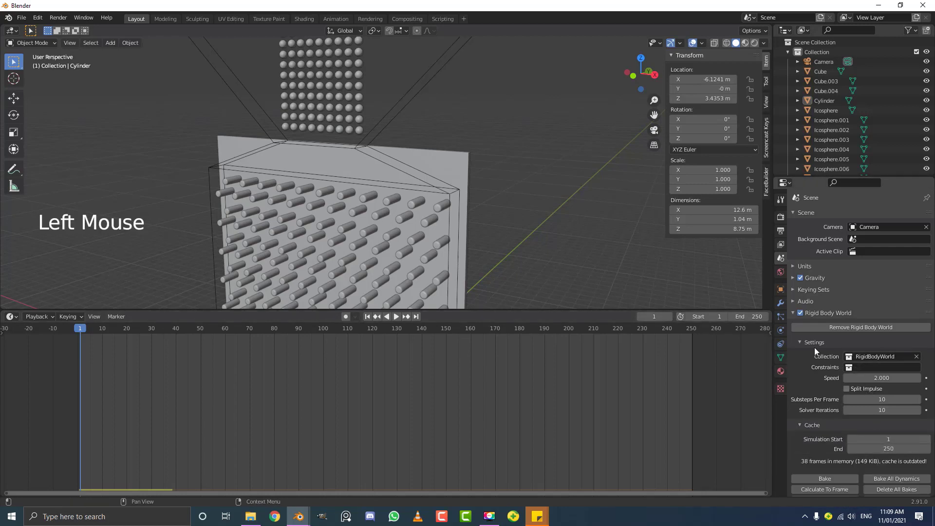
# Save the file as untitled.blend and bake the rigid-body cache through frame 250.
pyautogui.scroll(-3)
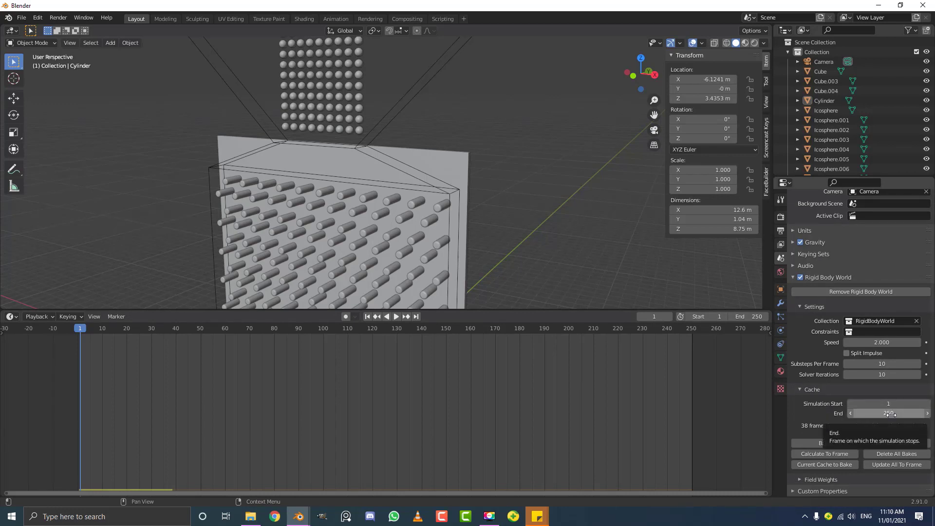
pyautogui.click(23, 20)
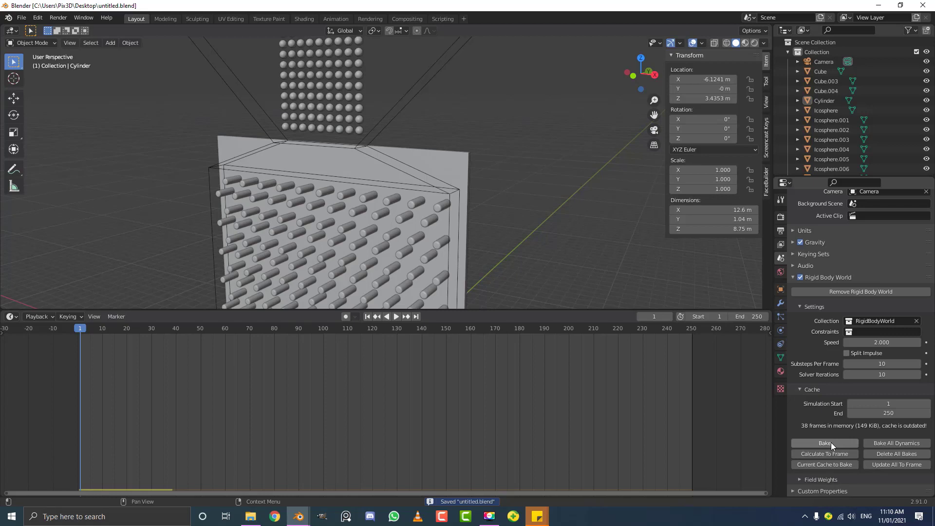
pyautogui.click(834, 447)
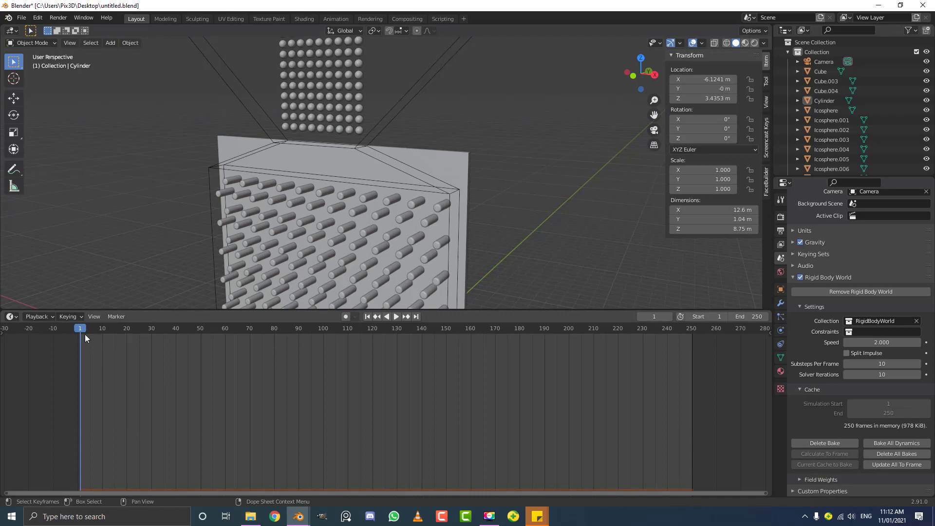
# Play the baked simulation and follow the balls tumbling through the pegs.
pyautogui.click(78, 333)
pyautogui.scroll(-3)
pyautogui.press('space')
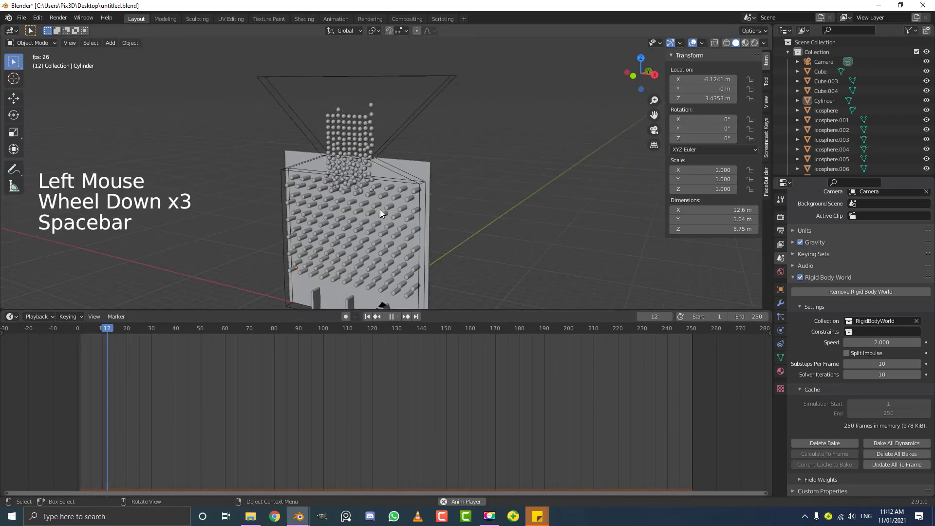
pyautogui.middleClick(437, 265)
pyautogui.middleClick(429, 233)
pyautogui.scroll(3)
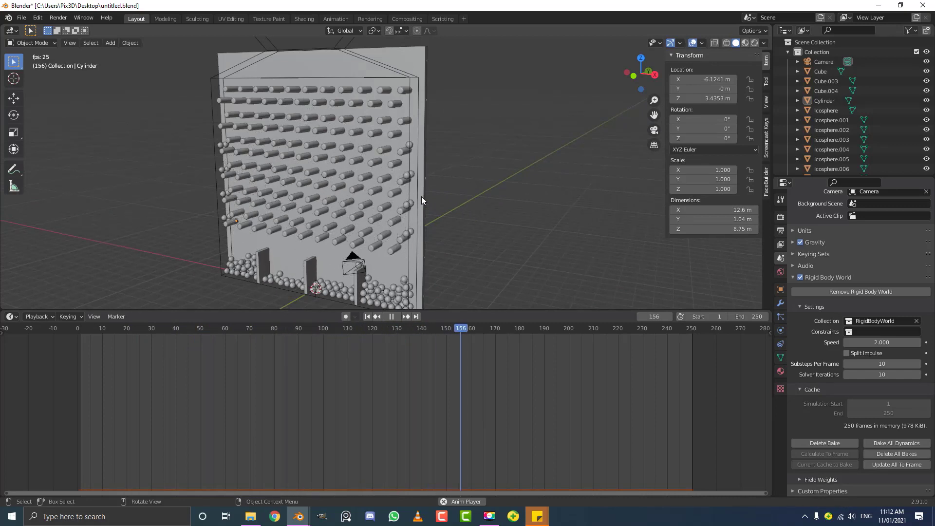
# Pause and replay while orbiting to inspect the balls piled at the base, then select Cube.004.
pyautogui.press('space')
pyautogui.middleClick(322, 231)
pyautogui.middleClick(352, 239)
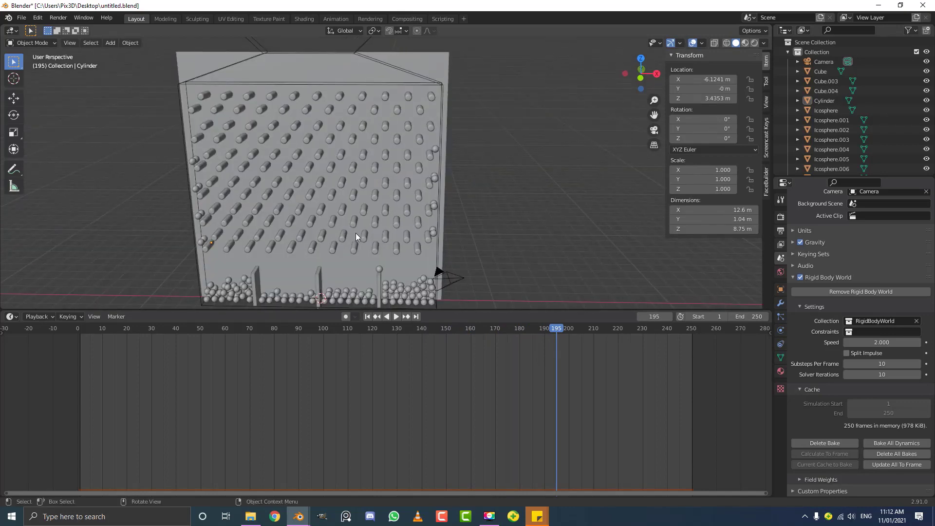
pyautogui.middleClick(406, 226)
pyautogui.scroll(3)
pyautogui.middleClick(395, 226)
pyautogui.press('space')
pyautogui.scroll(-3)
pyautogui.press('space')
pyautogui.scroll(3)
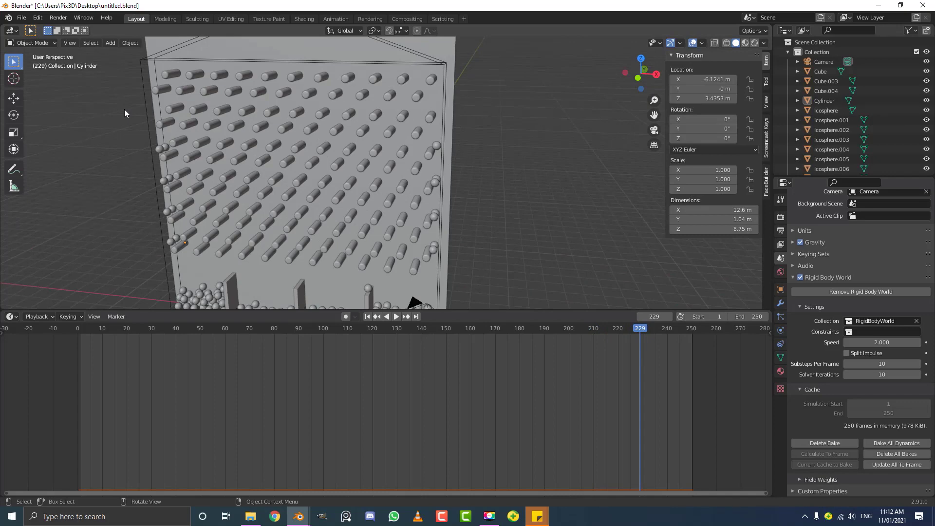
pyautogui.scroll(-3)
pyautogui.click(373, 67)
# Move Cube.004 into a new collection named 'junk' and hide junk in the Outliner.
pyautogui.press('g')
pyautogui.rightClick(335, 121)
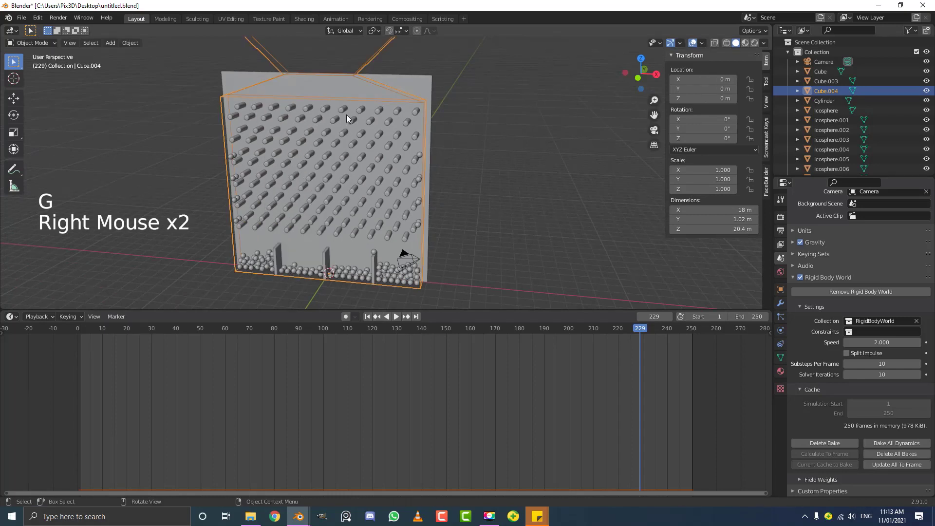
pyautogui.press('m')
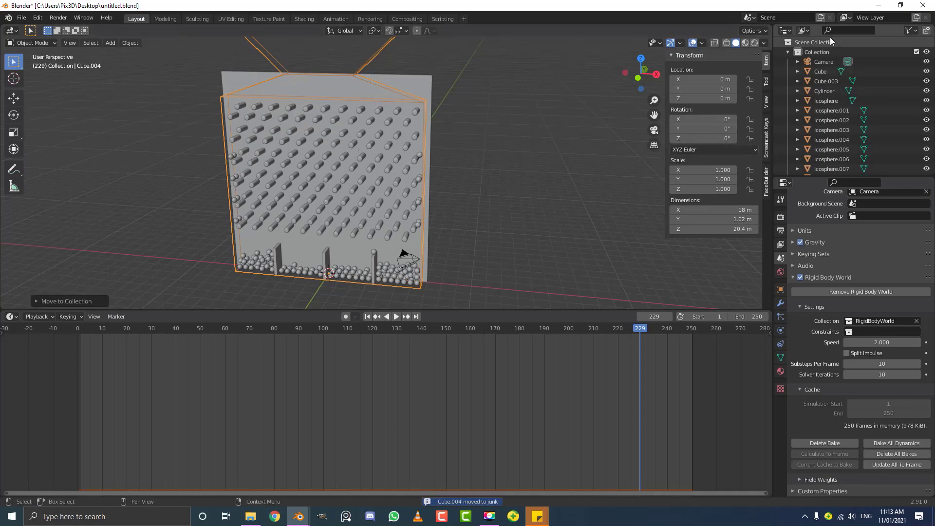
pyautogui.click(791, 57)
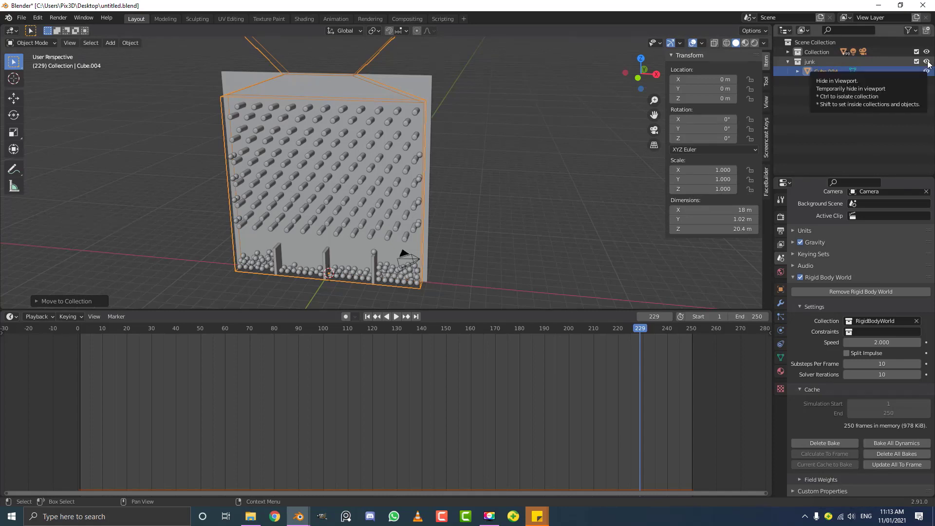
pyautogui.click(931, 64)
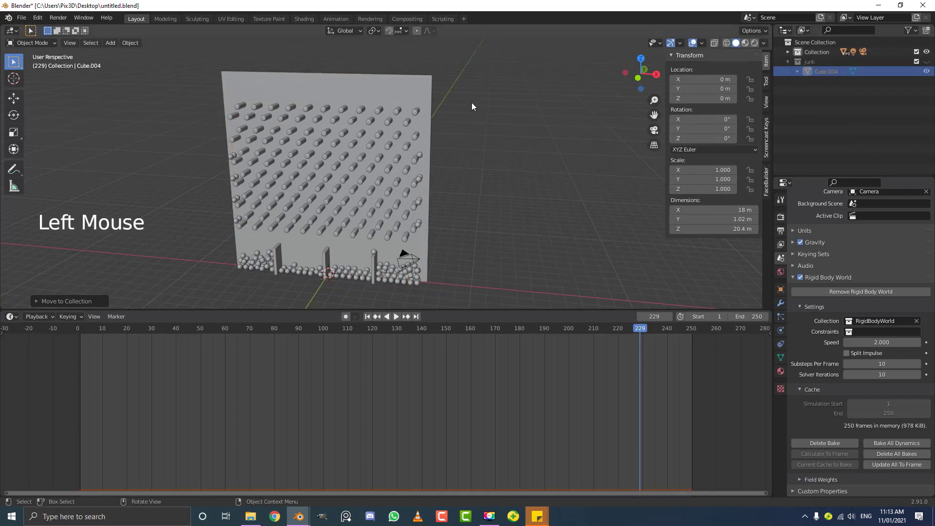
pyautogui.click(407, 82)
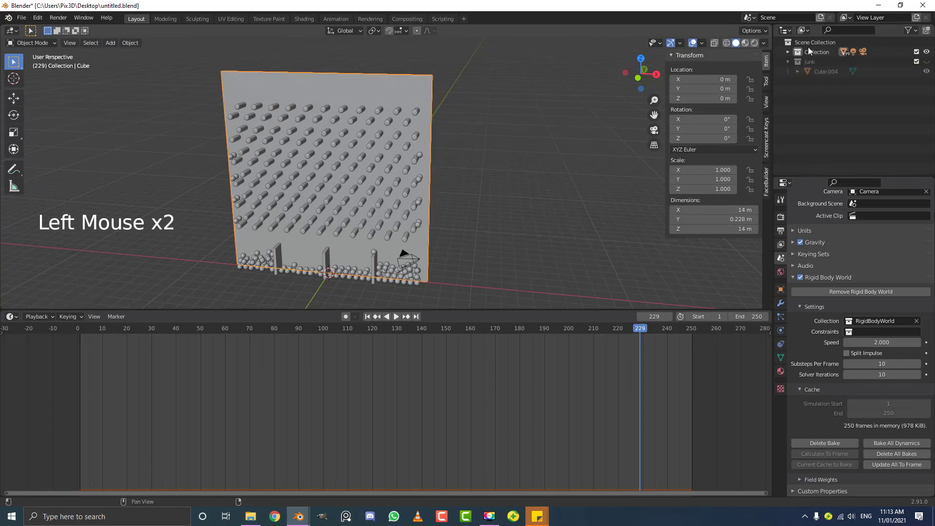
# Hide the pegs, then delete the camera and the other unneeded object with X.
pyautogui.scroll(3)
pyautogui.middleClick(376, 87)
pyautogui.click(351, 101)
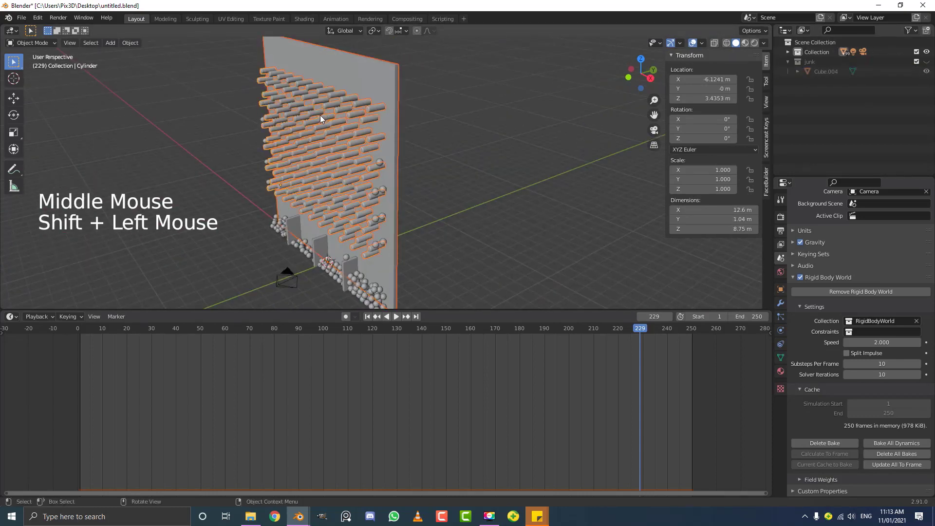
pyautogui.press('h')
pyautogui.middleClick(311, 154)
pyautogui.scroll(3)
pyautogui.click(382, 207)
pyautogui.scroll(-3)
pyautogui.click(351, 254)
pyautogui.middleClick(351, 184)
pyautogui.press('x')
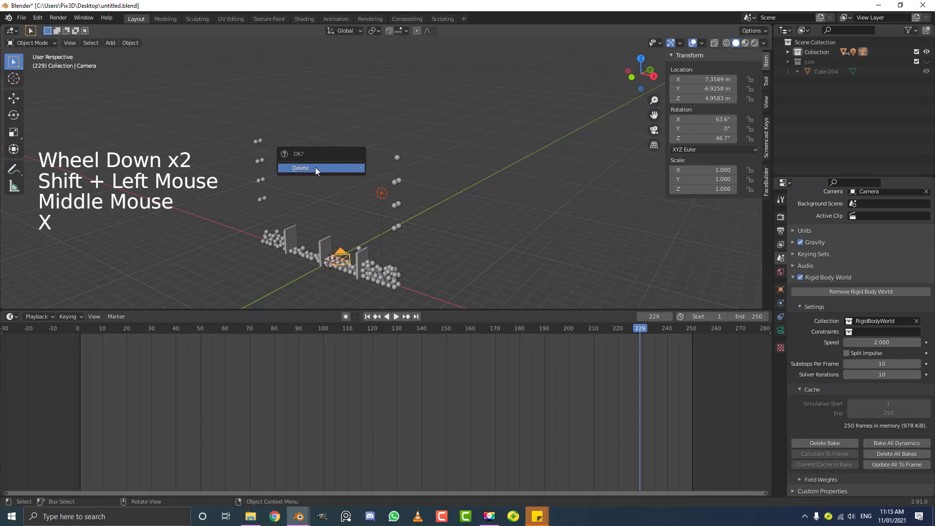
pyautogui.middleClick(325, 187)
pyautogui.scroll(3)
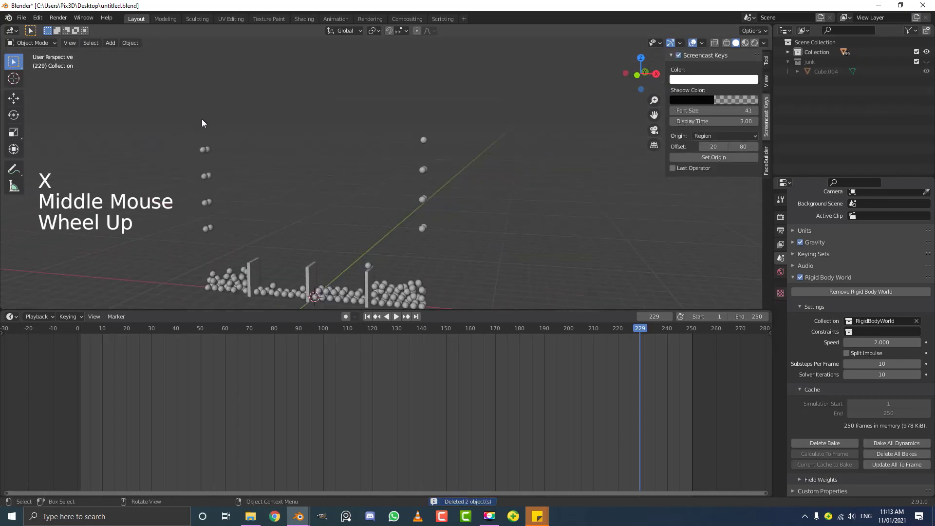
# From front view, send the stray balls hanging beside the board into junk and unhide the pegs.
pyautogui.press('KP_1')
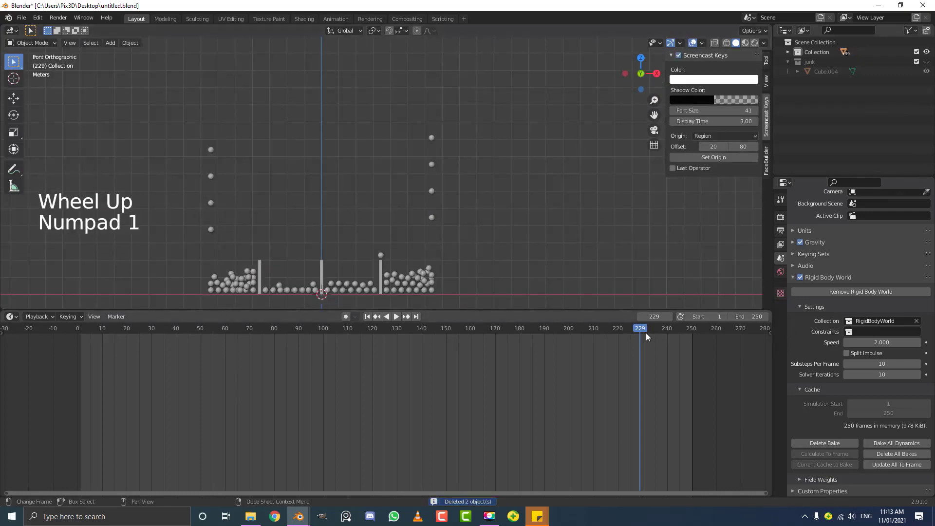
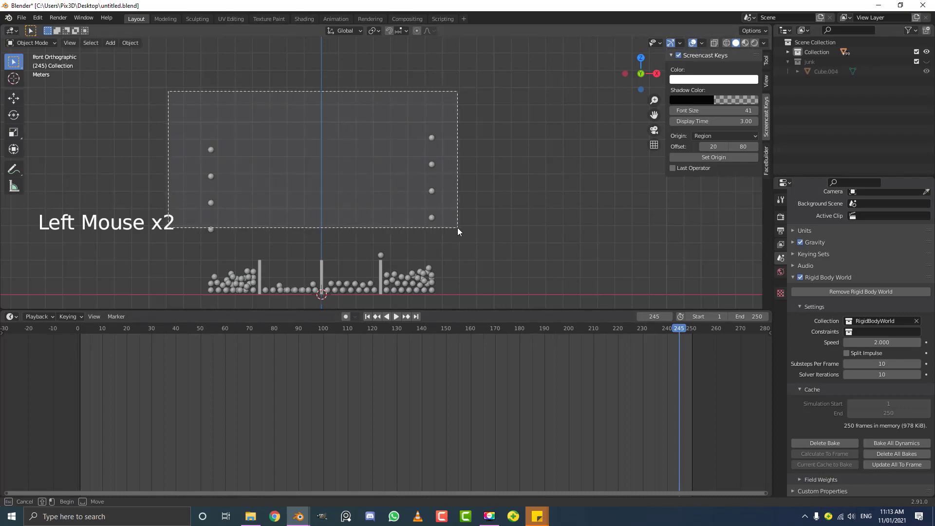
pyautogui.middleClick(380, 170)
pyautogui.scroll(3)
pyautogui.press('m')
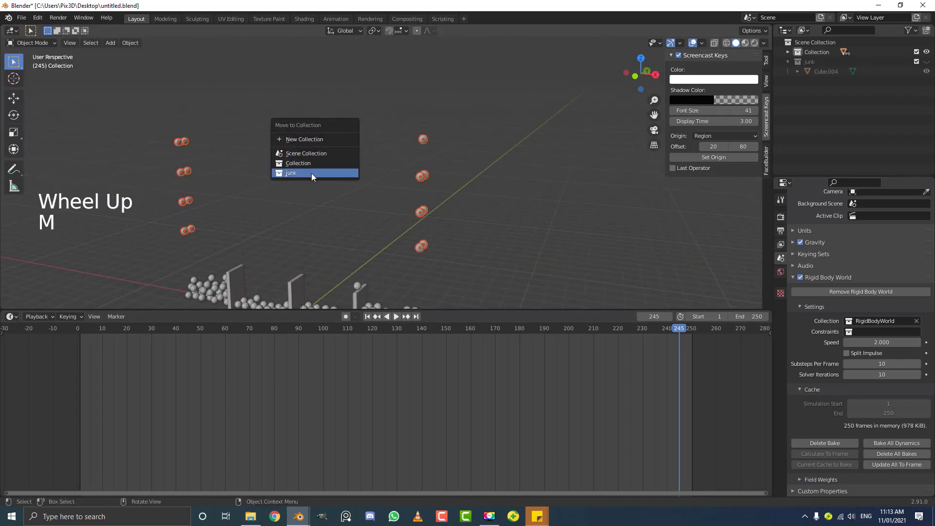
pyautogui.scroll(-3)
pyautogui.scroll(-3)
pyautogui.press('alt+h')
pyautogui.press('alt+a')
pyautogui.middleClick(448, 123)
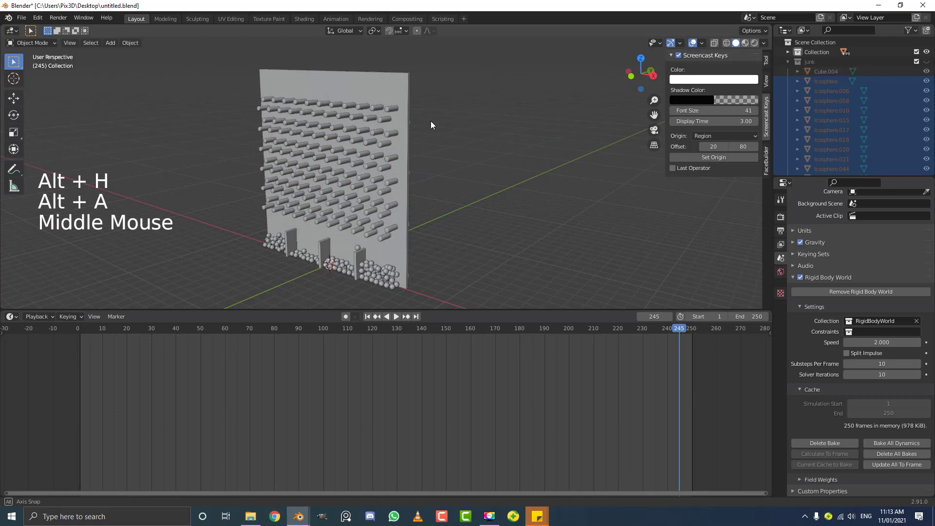
# Replay the simulation from the start while orbiting around the peg board to watch the balls fall.
pyautogui.click(660, 331)
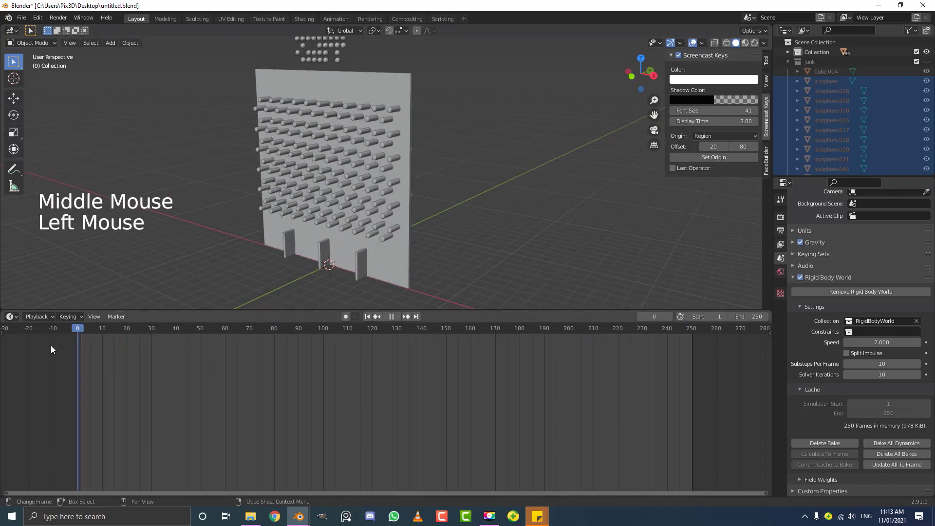
pyautogui.middleClick(337, 197)
pyautogui.scroll(-3)
pyautogui.press('space')
pyautogui.scroll(-3)
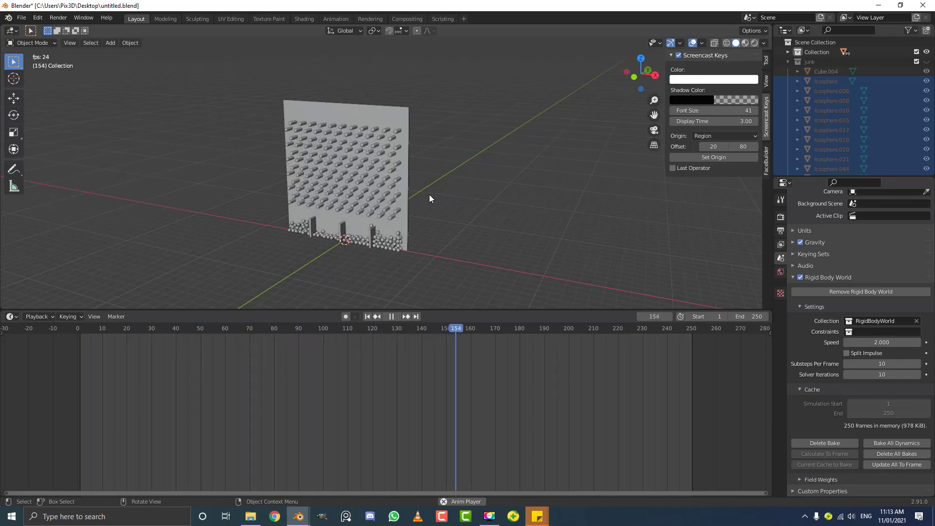
pyautogui.scroll(3)
pyautogui.press('space')
pyautogui.middleClick(389, 243)
pyautogui.scroll(3)
pyautogui.click(330, 153)
pyautogui.scroll(3)
pyautogui.press('m')
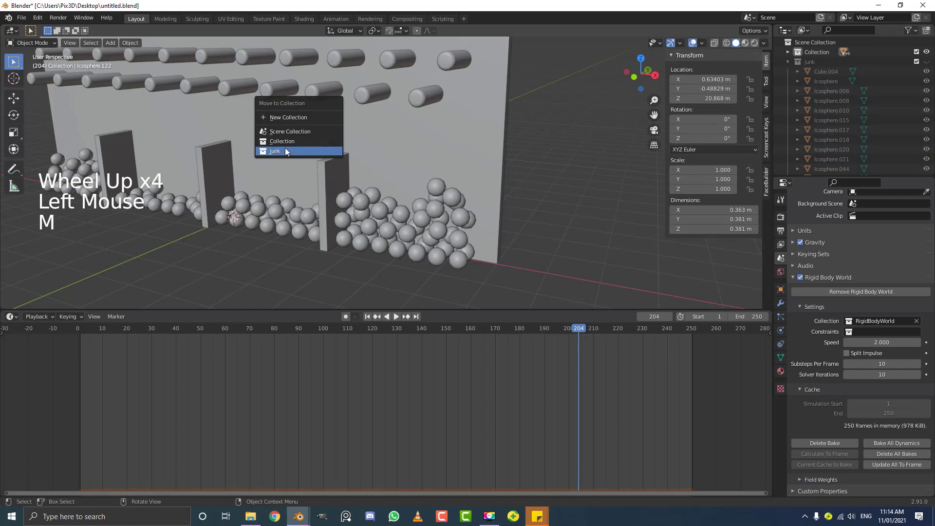
pyautogui.scroll(-3)
pyautogui.middleClick(296, 193)
pyautogui.press('KP_1')
pyautogui.scroll(-3)
pyautogui.middleClick(355, 148)
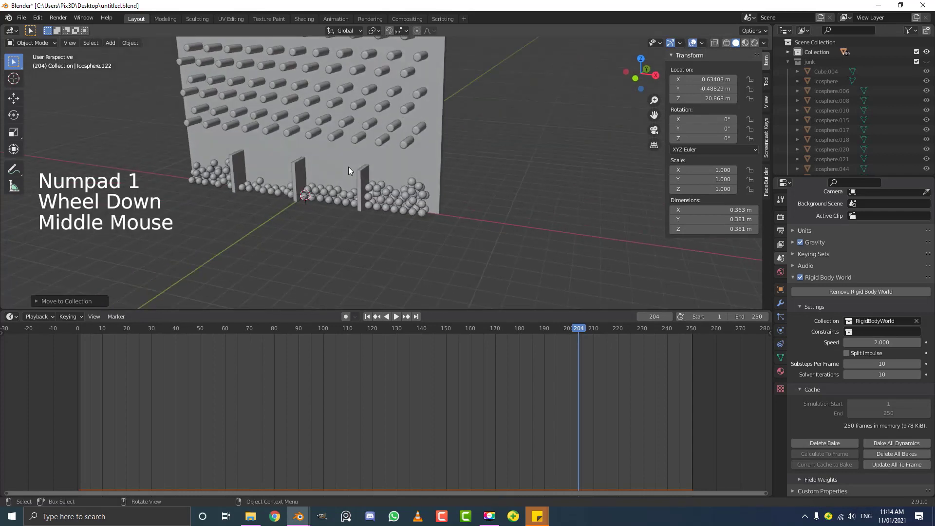
pyautogui.scroll(-3)
# Jump to frame 237 and hide the pegs, wall and dividers so only the settled balls remain.
pyautogui.click(387, 111)
pyautogui.middleClick(345, 109)
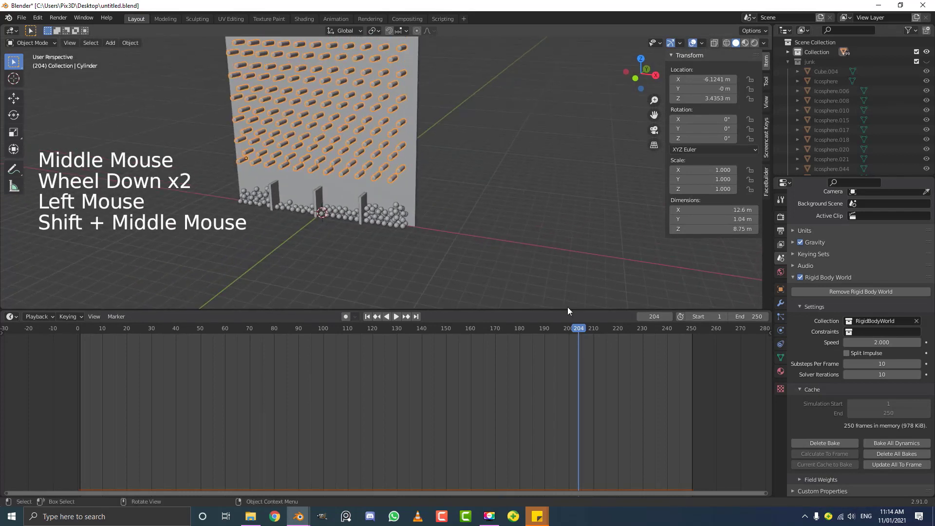
pyautogui.click(593, 334)
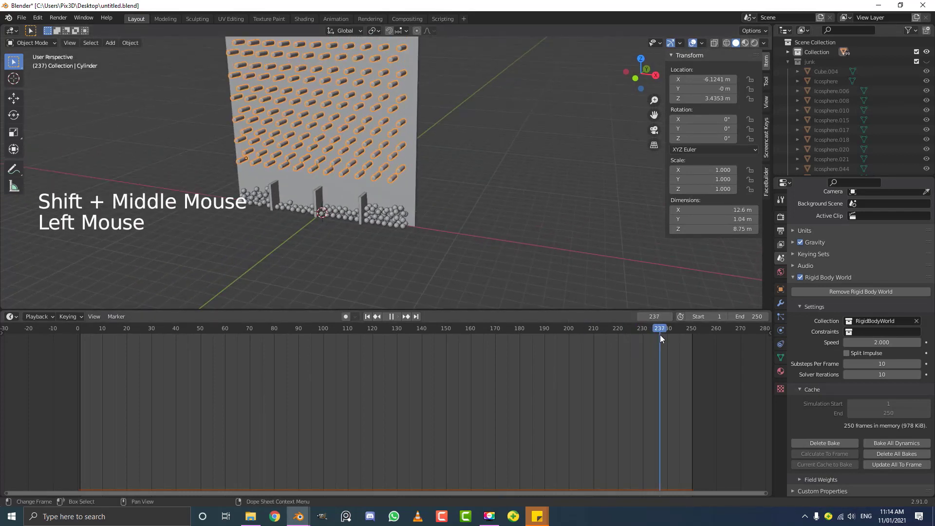
pyautogui.press('h')
pyautogui.click(404, 102)
pyautogui.press('h')
pyautogui.click(365, 196)
pyautogui.press('h')
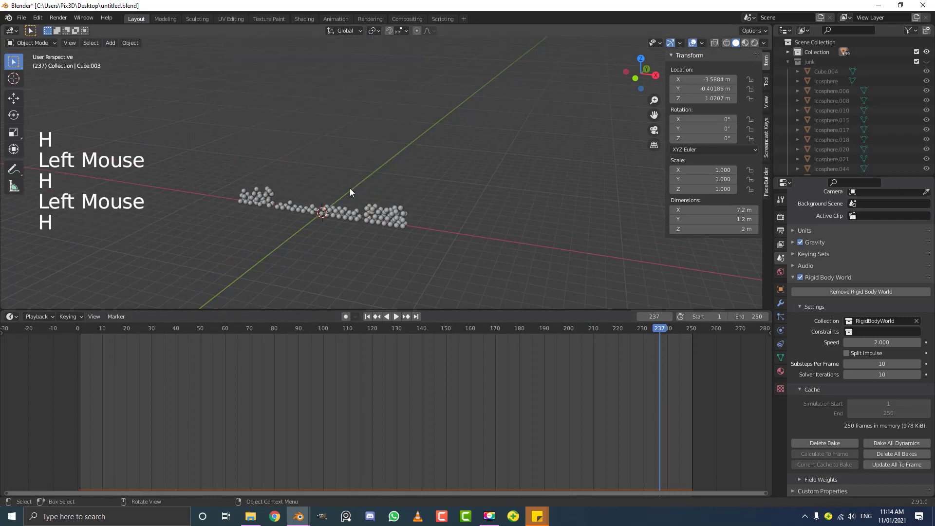
# From front view, box-select the rightmost cluster of settled balls.
pyautogui.press('KP_1')
pyautogui.scroll(3)
pyautogui.click(488, 276)
pyautogui.scroll(3)
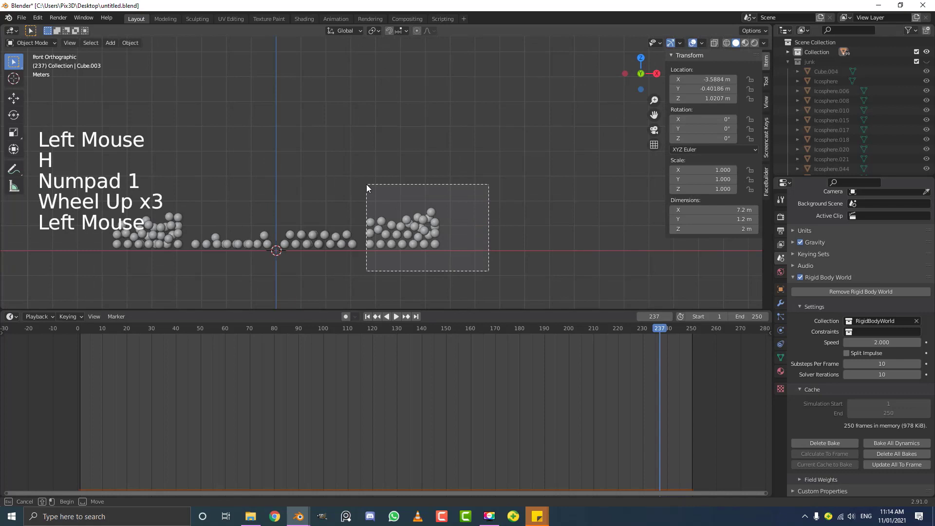
pyautogui.middleClick(441, 210)
pyautogui.scroll(3)
pyautogui.click(469, 263)
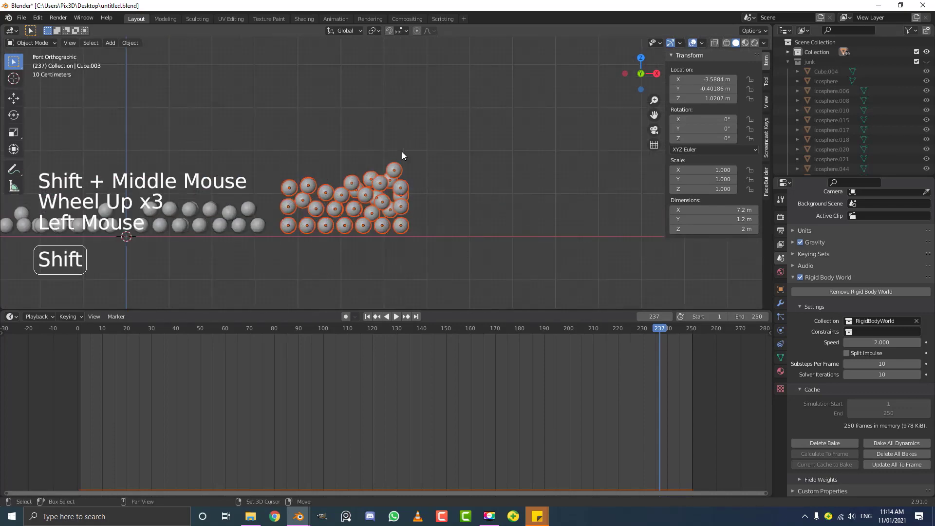
# Create Material.001 with a blue viewport colour on one ball and link it to all 44 selected balls.
pyautogui.click(397, 168)
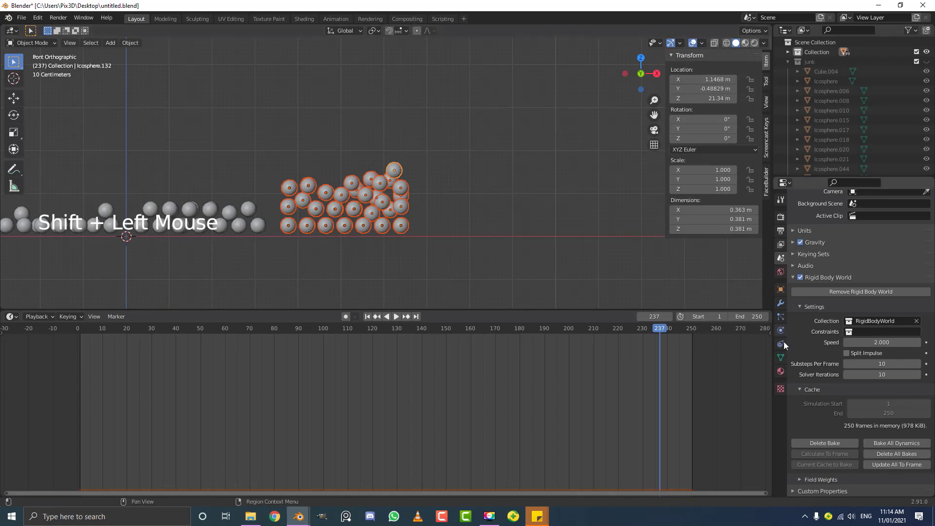
pyautogui.click(780, 374)
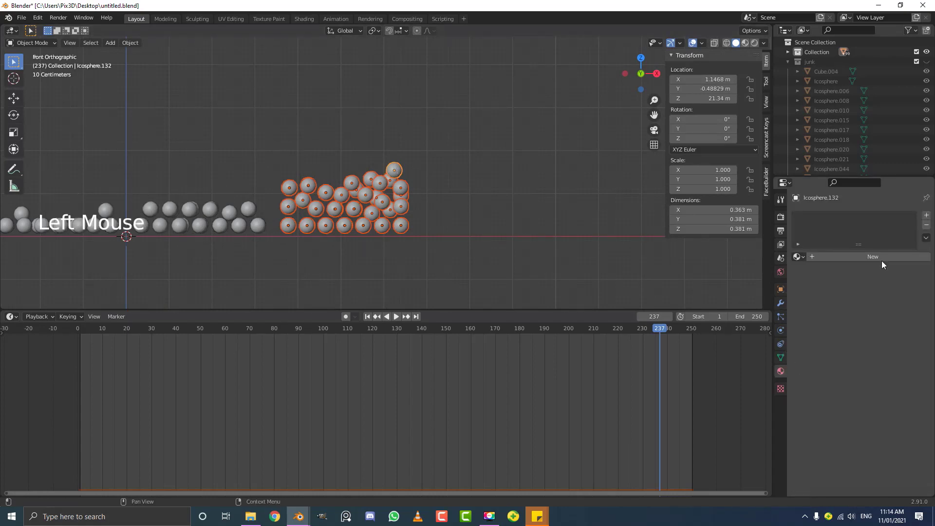
pyautogui.click(868, 259)
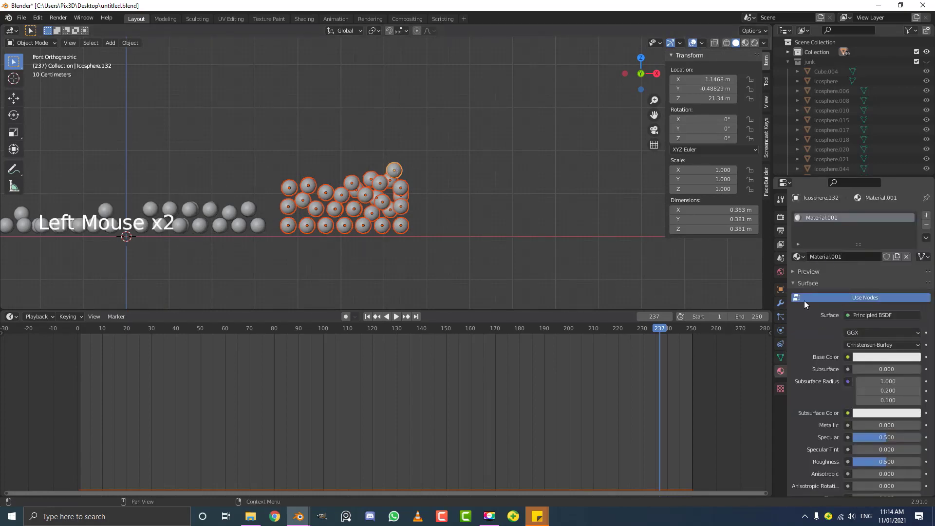
pyautogui.click(798, 286)
pyautogui.click(802, 308)
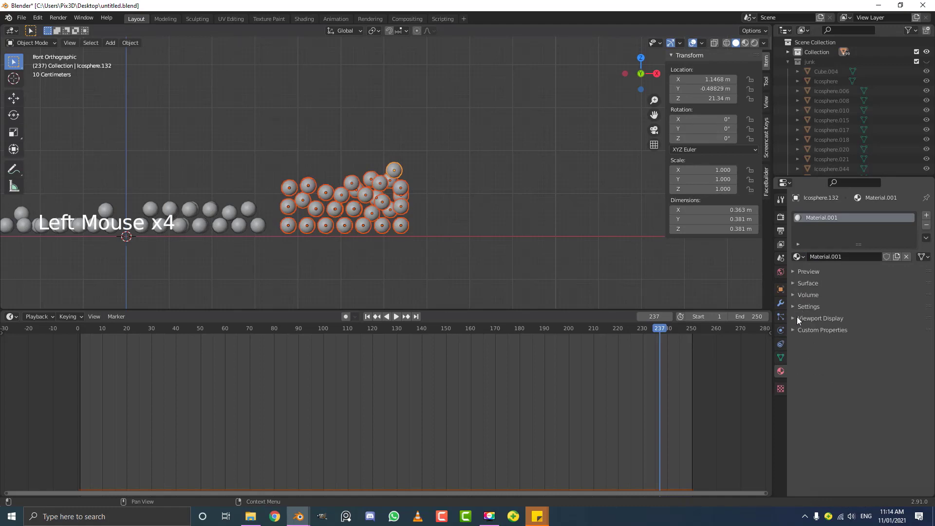
pyautogui.click(803, 321)
pyautogui.click(872, 336)
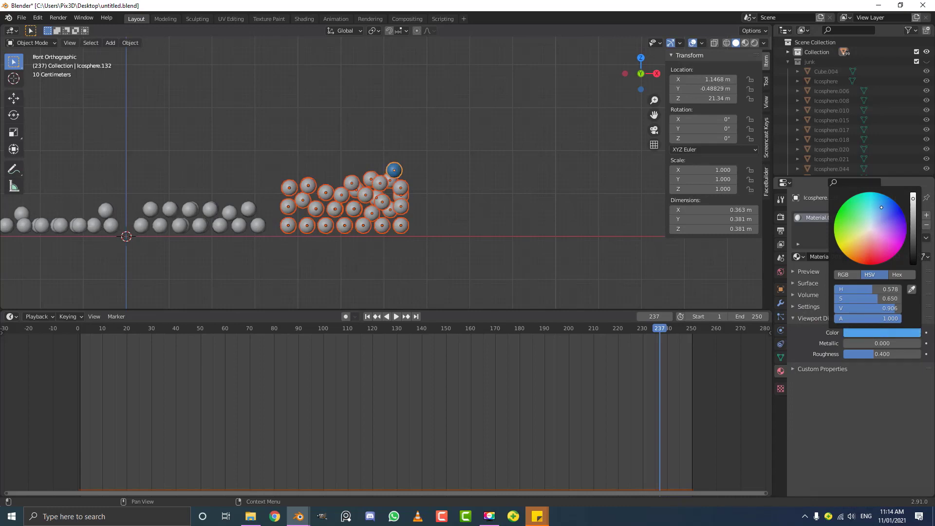
pyautogui.scroll(3)
pyautogui.press('ctrl+l')
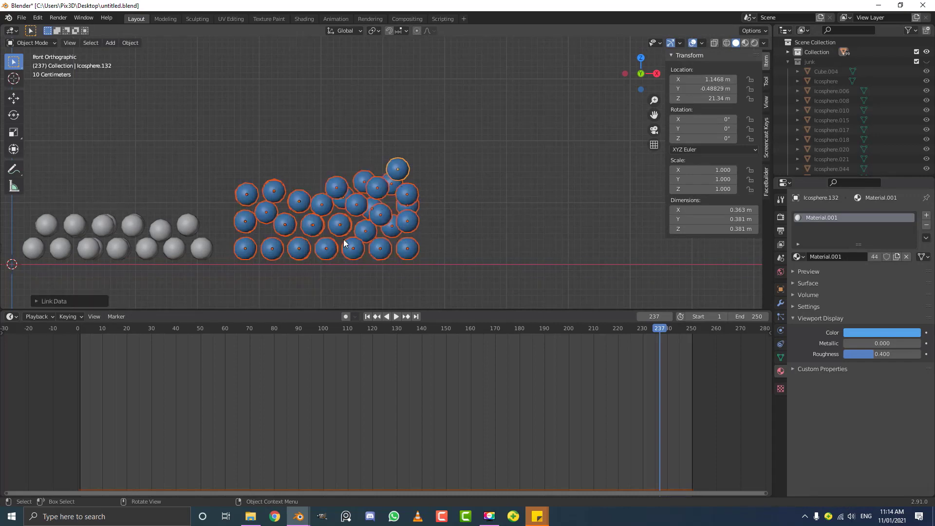
# Select the next cluster of balls to the left of the blue group.
pyautogui.scroll(3)
pyautogui.scroll(3)
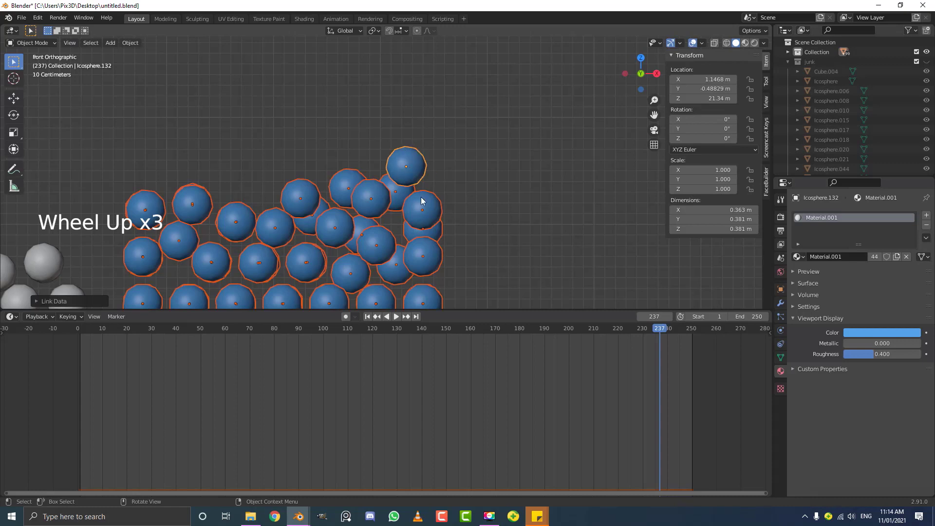
pyautogui.scroll(-3)
pyautogui.scroll(-3)
pyautogui.middleClick(275, 242)
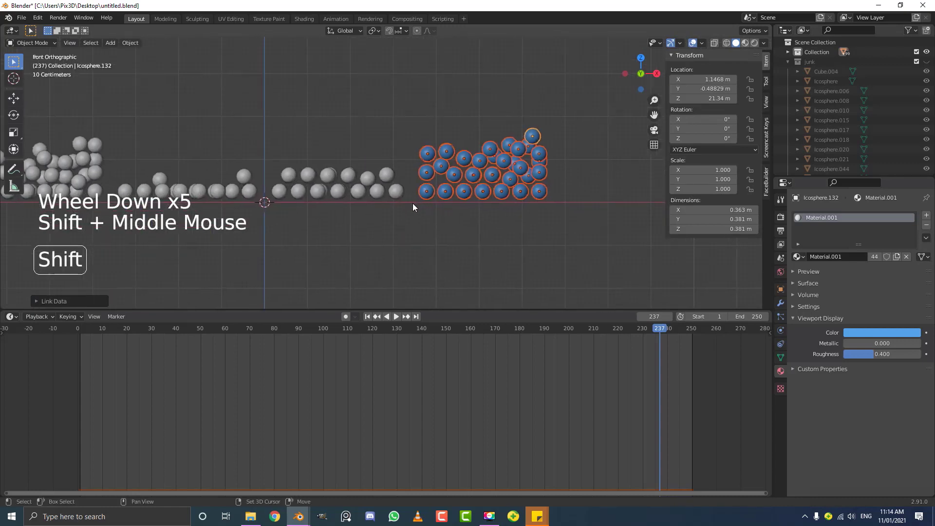
pyautogui.click(276, 224)
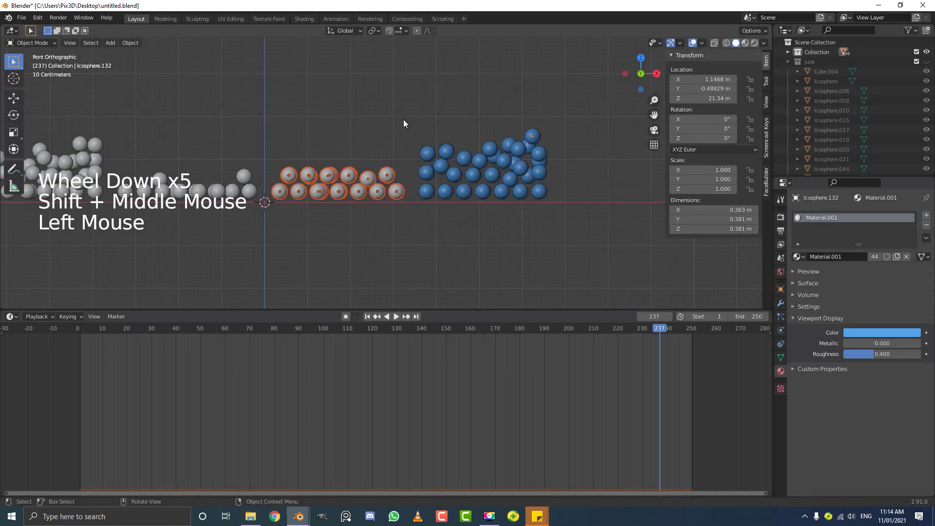
# Create a yellow material on one middle-cluster ball and link it to the selected balls.
pyautogui.click(393, 173)
pyautogui.click(882, 261)
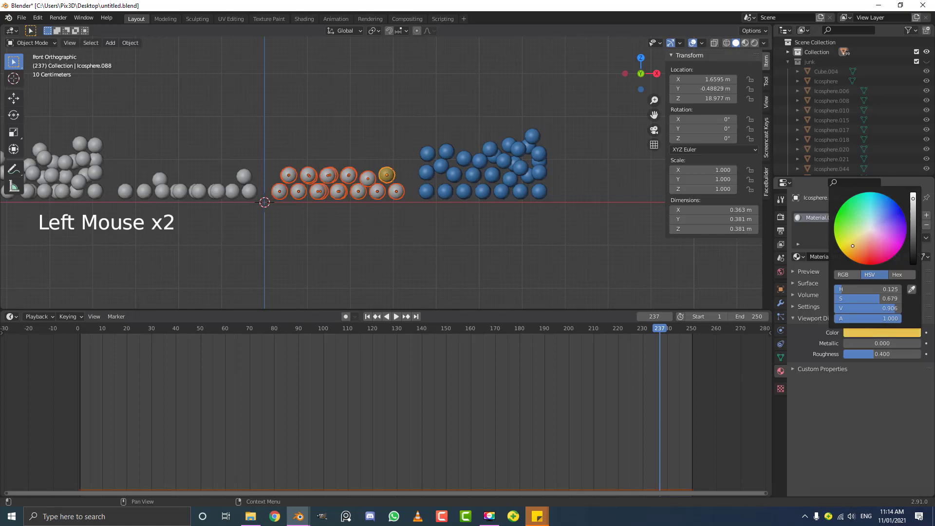
pyautogui.scroll(3)
pyautogui.press('ctrl+l')
pyautogui.scroll(3)
# Select the leftmost cluster and share a new green-display material across it.
pyautogui.middleClick(355, 223)
pyautogui.click(278, 212)
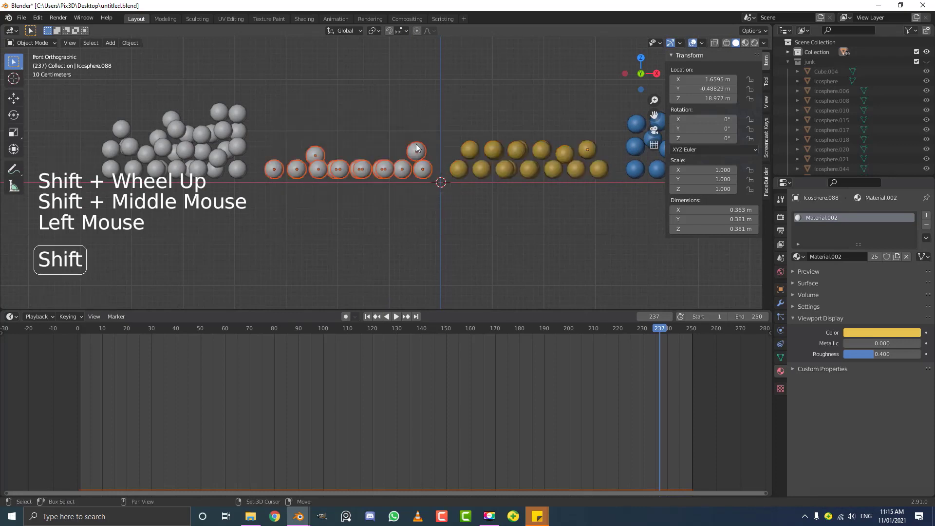
pyautogui.click(422, 151)
pyautogui.click(857, 262)
pyautogui.click(872, 338)
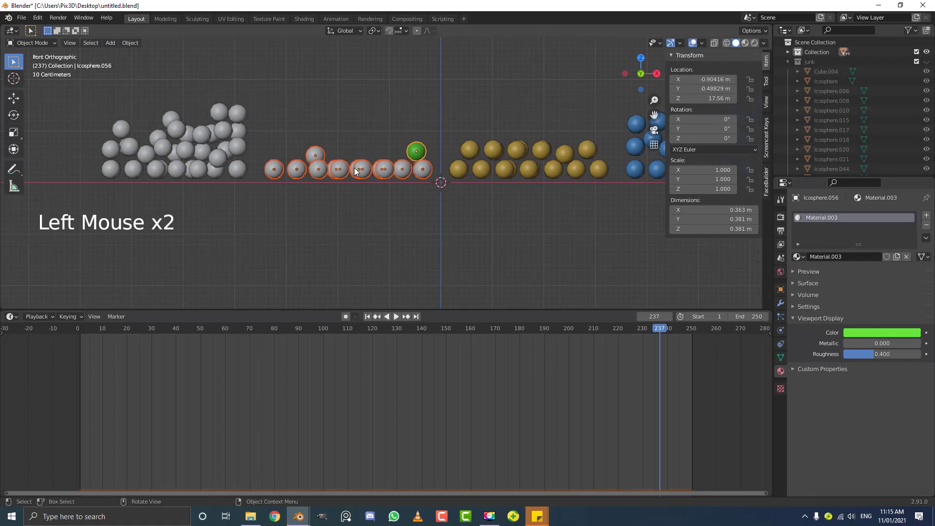
pyautogui.press('ctrl+l')
# Select the remaining balls and give them a shared red Material.004 across 34 objects.
pyautogui.scroll(-3)
pyautogui.middleClick(221, 203)
pyautogui.scroll(3)
pyautogui.click(230, 237)
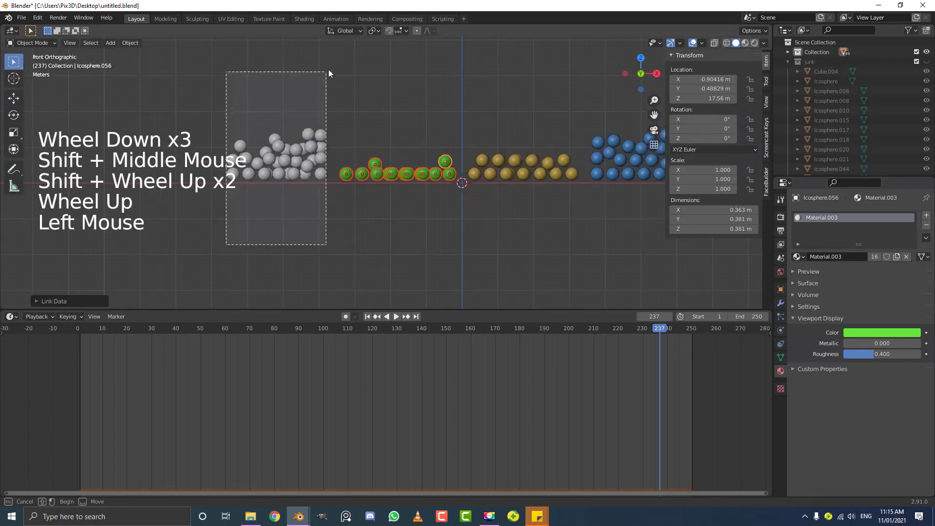
pyautogui.click(330, 134)
pyautogui.click(845, 262)
pyautogui.click(874, 337)
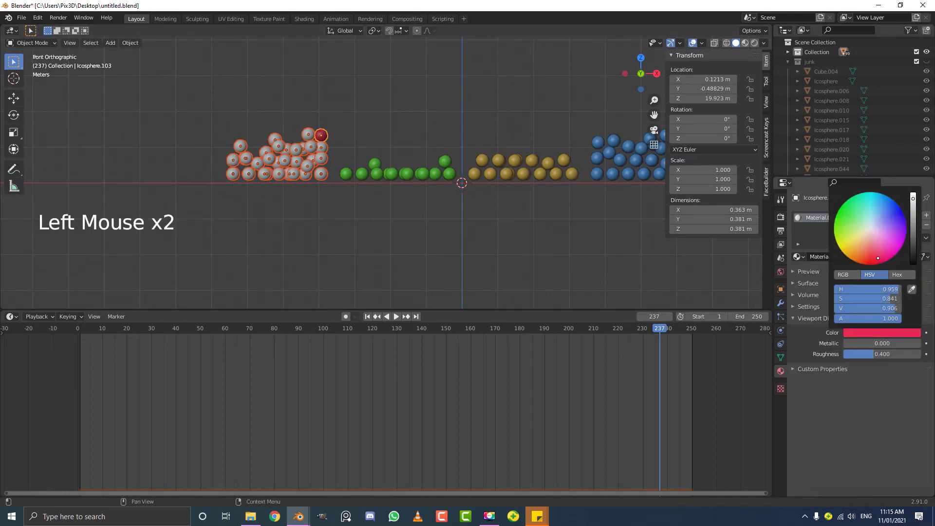
pyautogui.press('ctrl+l')
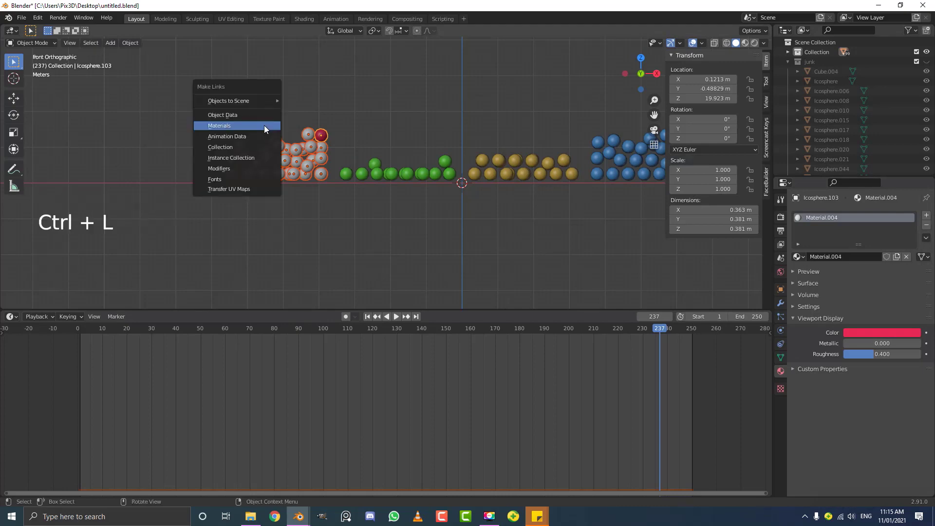
pyautogui.middleClick(404, 139)
pyautogui.press('alt+a')
pyautogui.scroll(-3)
pyautogui.middleClick(413, 149)
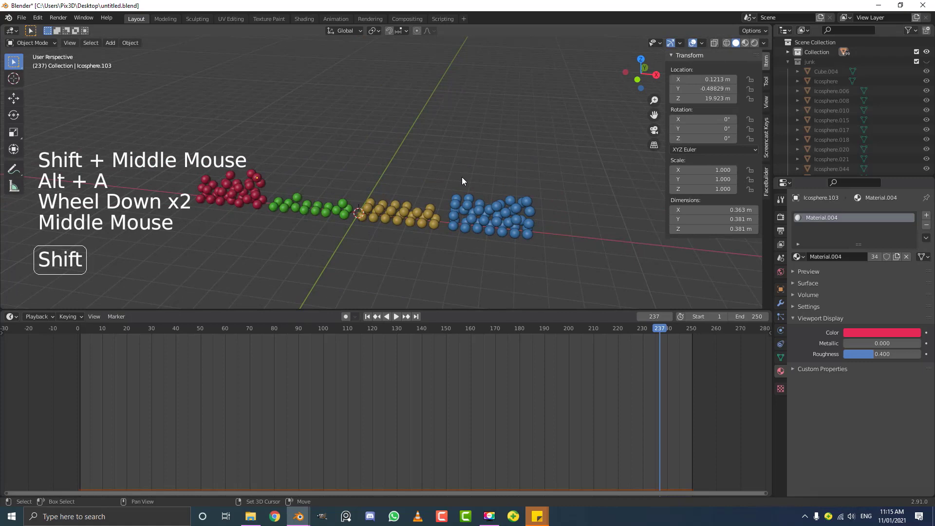
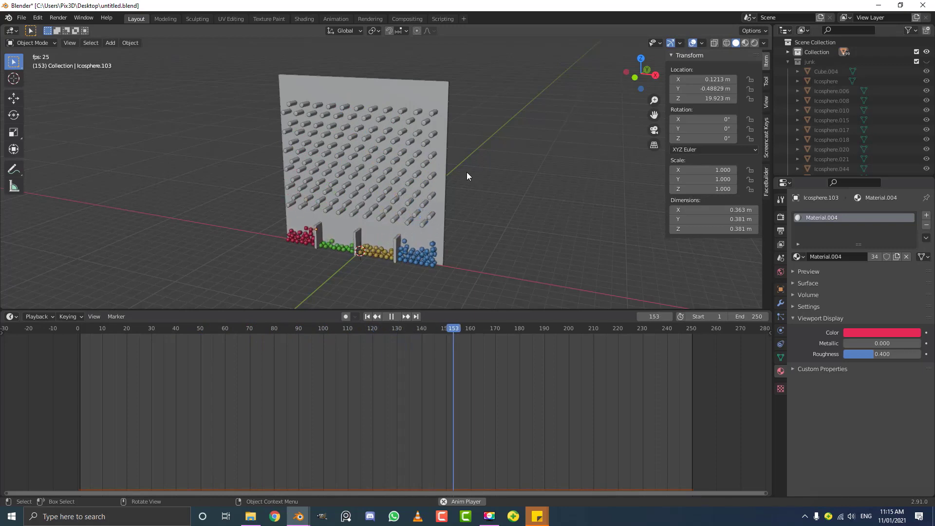
# Unhide everything, select the wall and set its viewport display colour to light grey.
pyautogui.middleClick(435, 207)
pyautogui.scroll(3)
pyautogui.press('space')
pyautogui.middleClick(424, 210)
pyautogui.scroll(3)
pyautogui.click(463, 113)
pyautogui.click(893, 337)
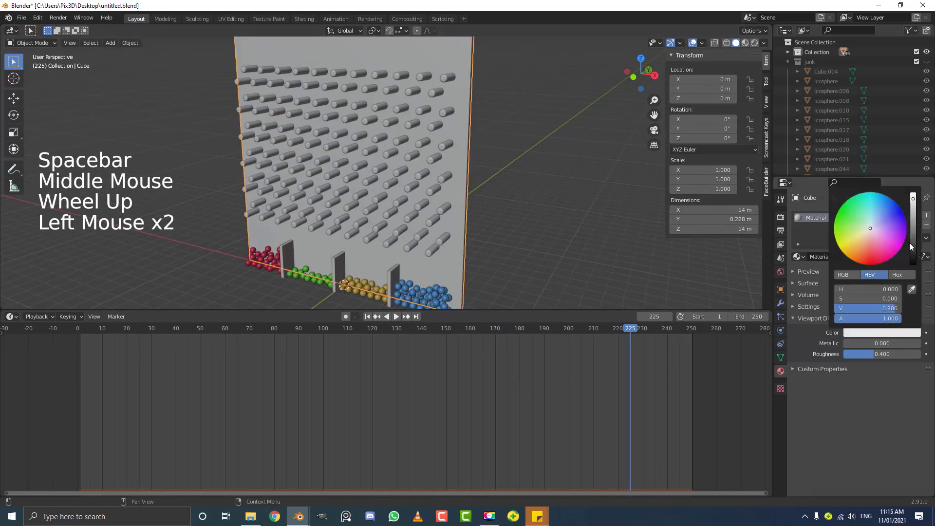
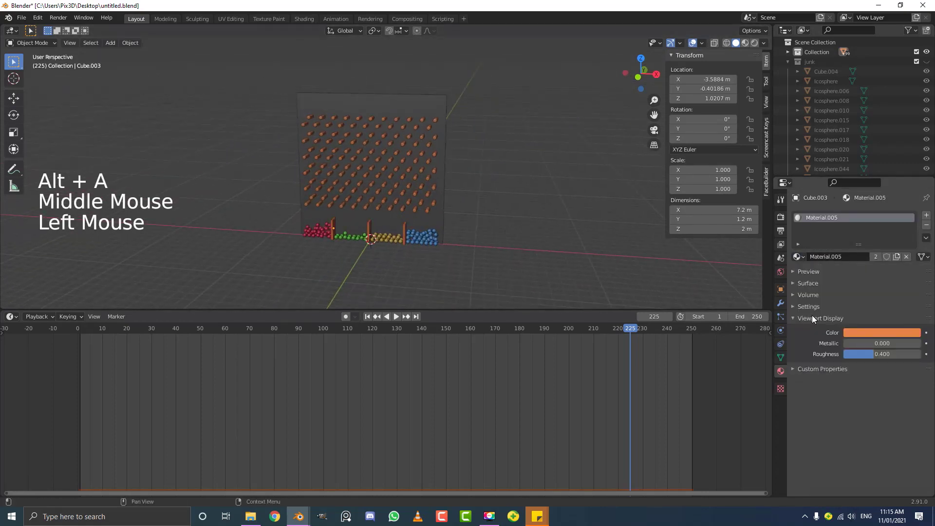
# Assign the existing plain Material to the dividers and play the coloured balls sorting.
pyautogui.click(802, 261)
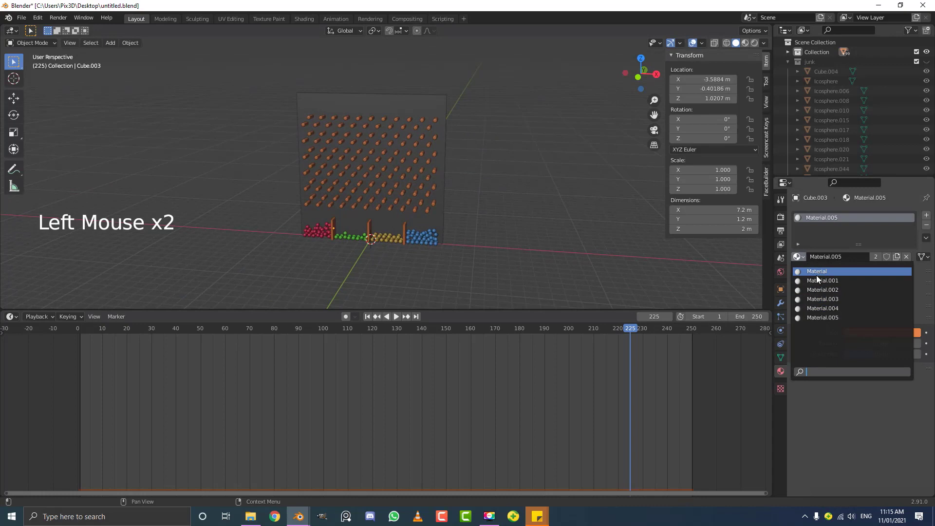
pyautogui.middleClick(453, 241)
pyautogui.press('alt+a')
pyautogui.middleClick(412, 239)
pyautogui.press('space')
pyautogui.scroll(3)
pyautogui.scroll(3)
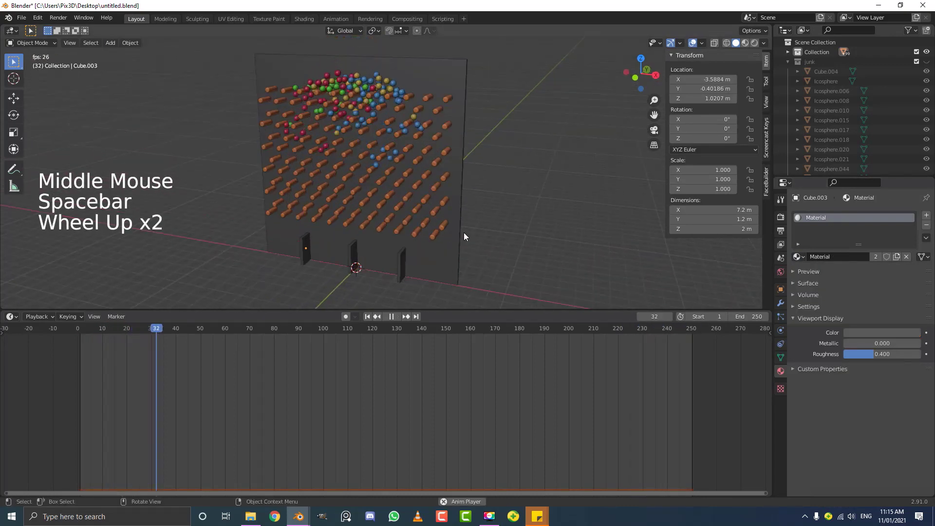